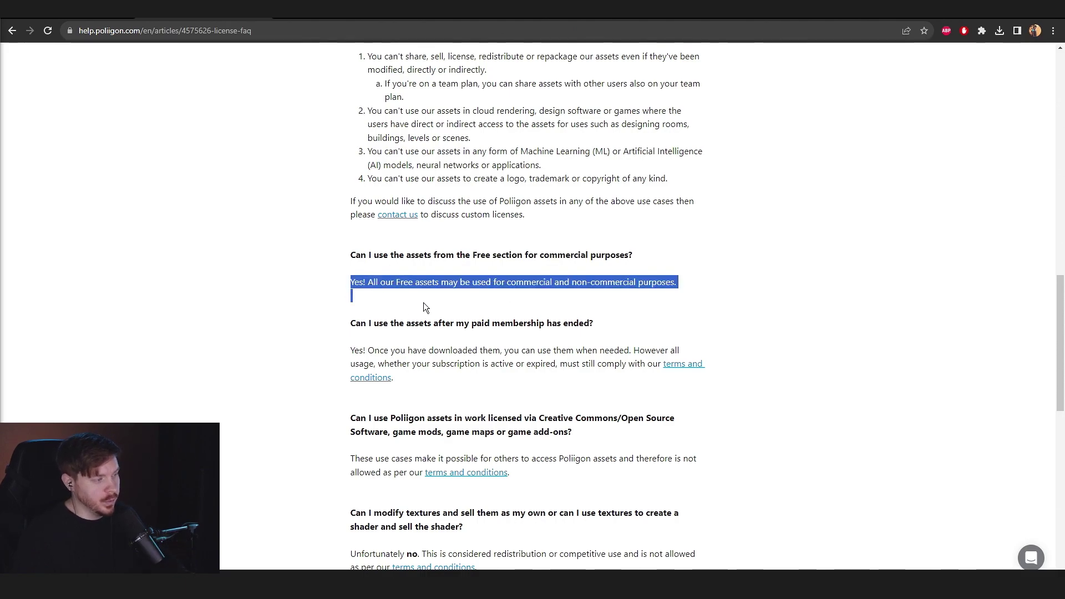
Delete the default cube and add a torus in its place from the Add menu.
key(x)
click(535, 266)
click(461, 215)
key(x)
click(465, 227)
middle_click(459, 311)
key(a)
middle_click(567, 250)
click(548, 239)
Orbit the viewport around the new torus to inspect it.
middle_click(566, 269)
middle_click(519, 225)
middle_click(512, 209)
key(f)
middle_click(562, 175)
middle_click(578, 215)
middle_click(586, 179)
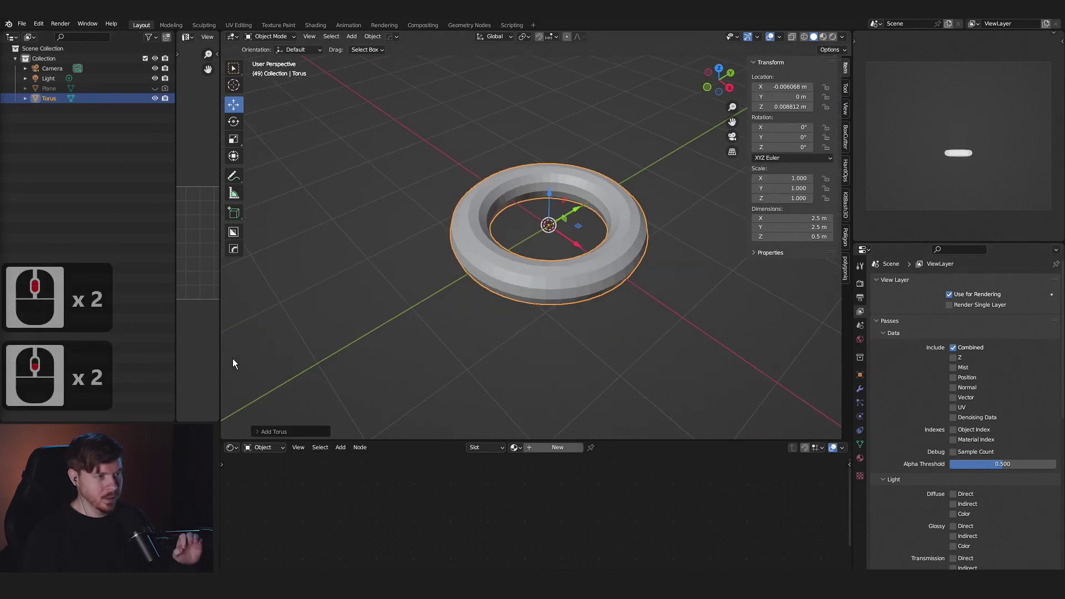
Set the torus to Shade Smooth so its surface no longer looks faceted.
key(a)
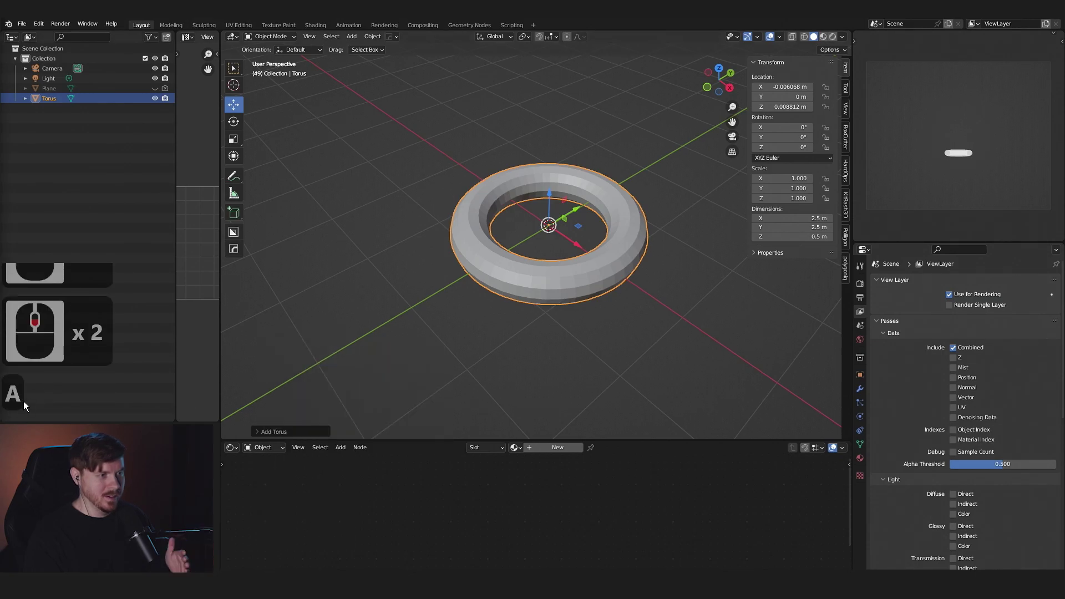
key(a)
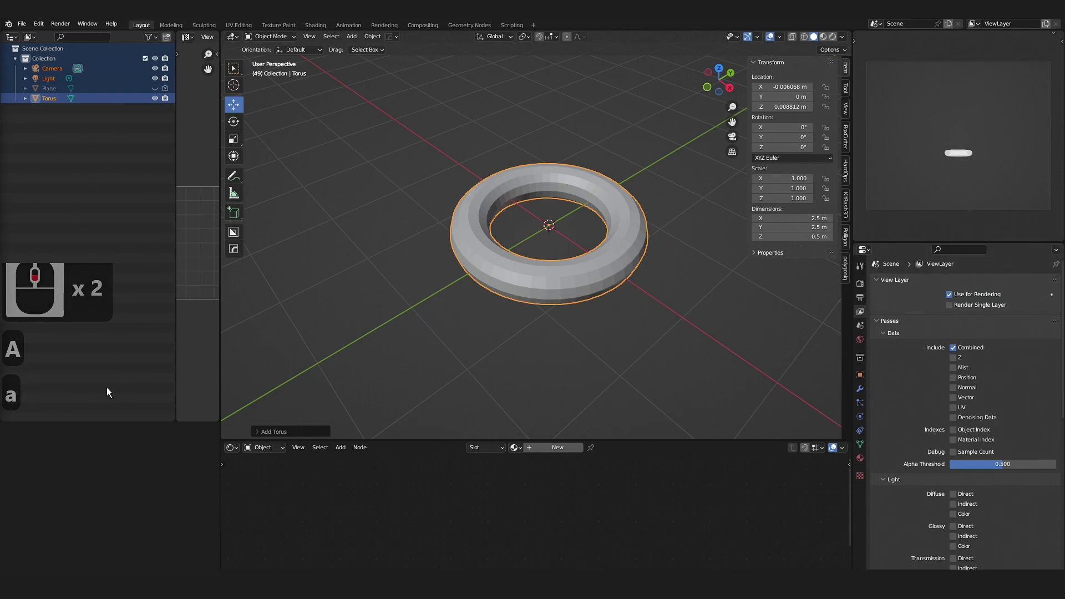
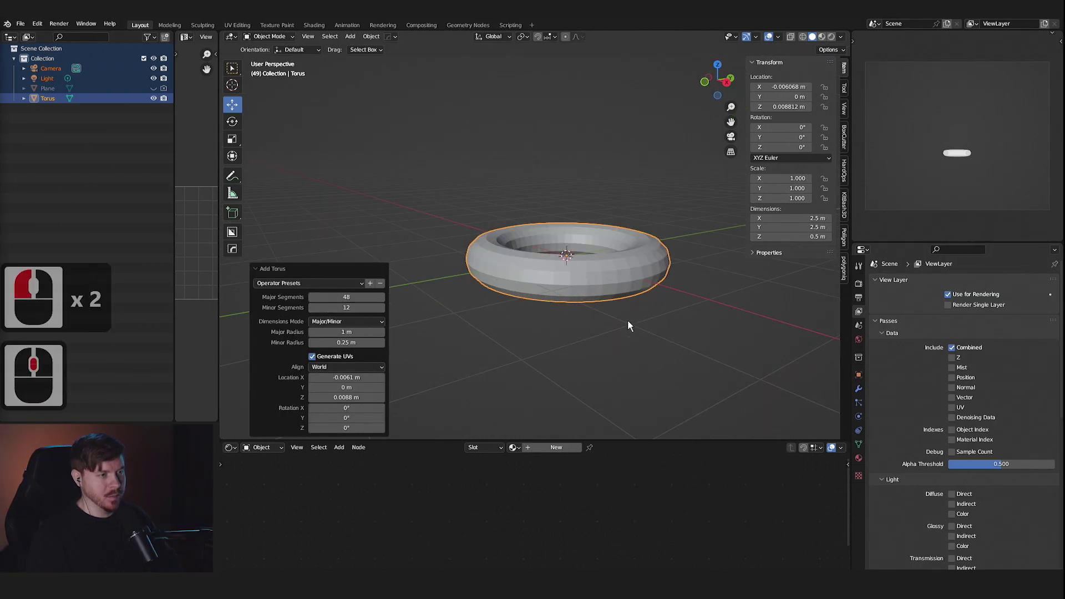
click(381, 42)
click(430, 258)
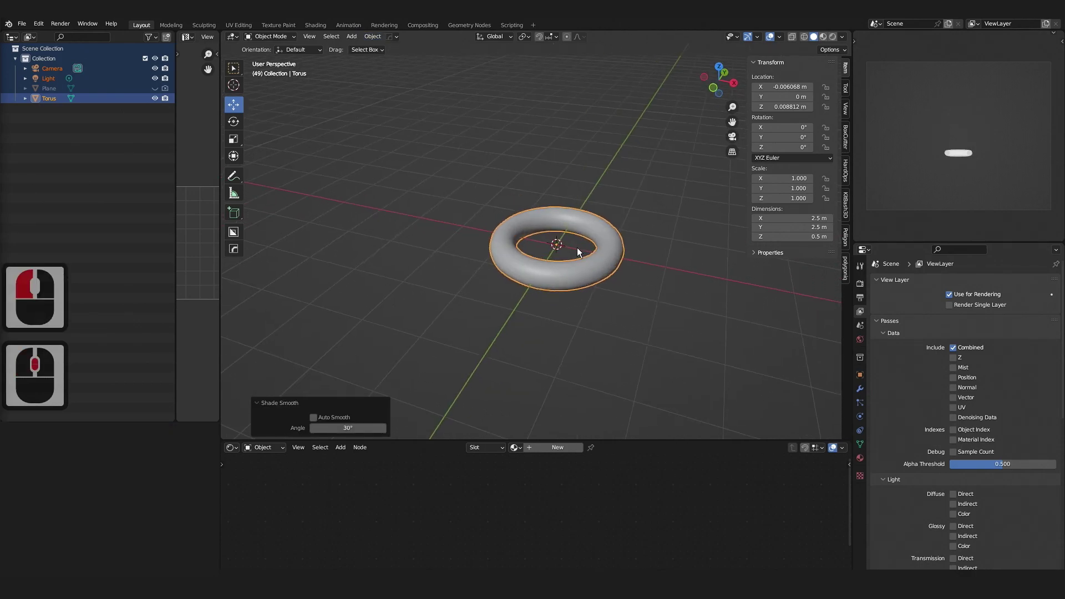
Add a Subdivision Surface modifier to the torus and apply it.
click(866, 390)
click(981, 276)
click(969, 287)
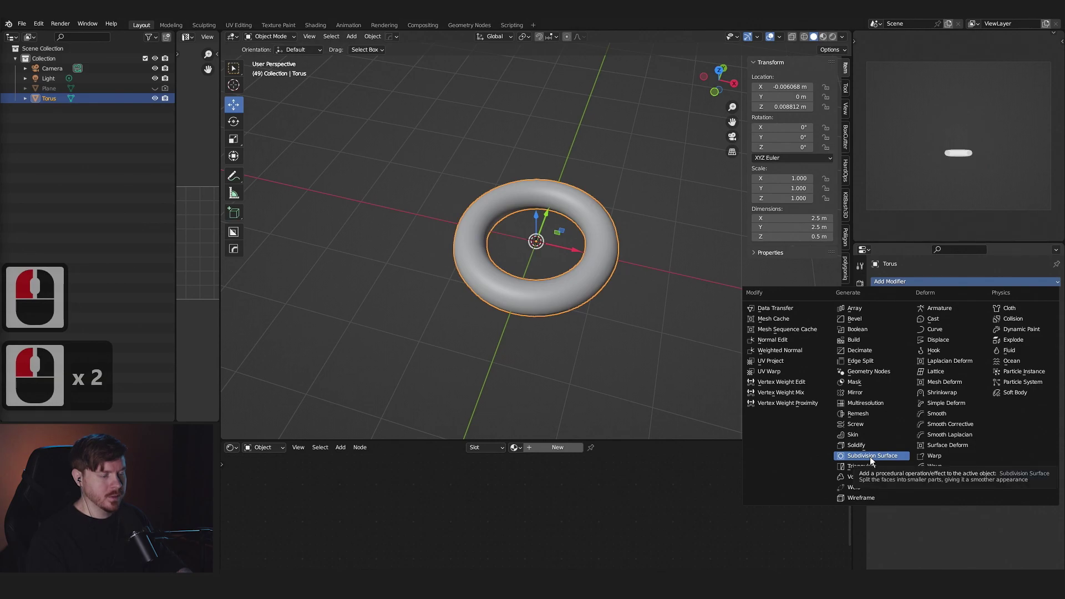
click(1035, 302)
click(1024, 317)
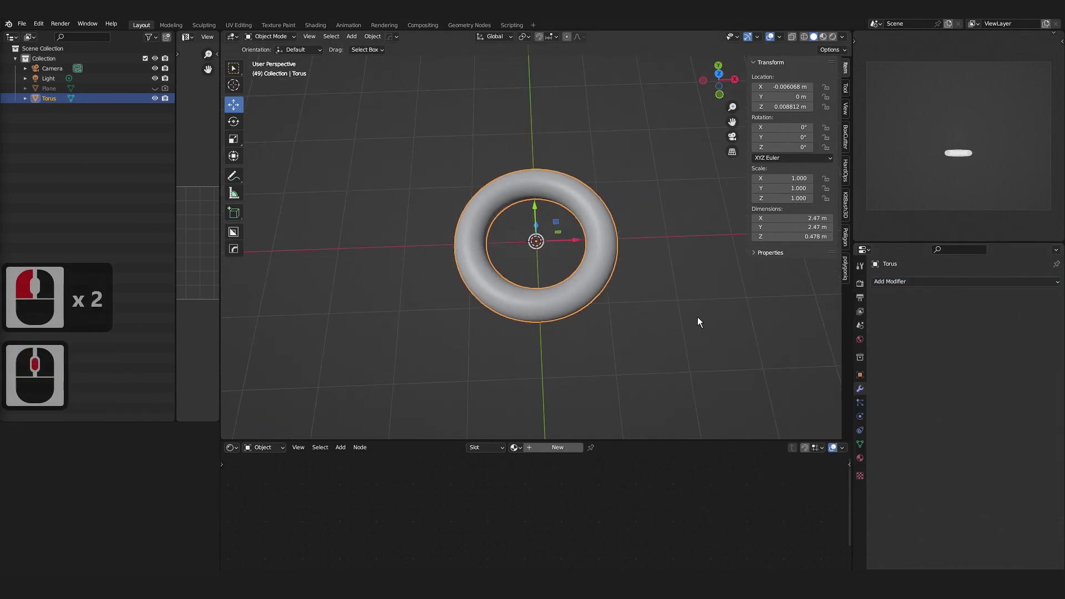
Add a cylinder to the scene for the kunai handle rod.
key(a)
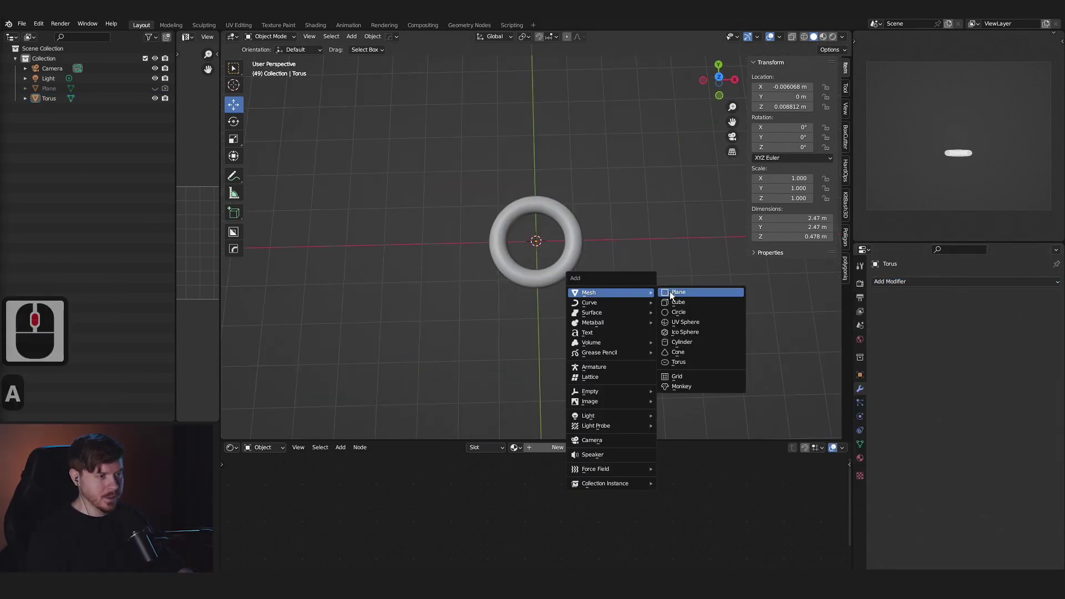
click(712, 348)
middle_click(664, 338)
middle_click(621, 287)
middle_click(610, 238)
Rotate the cylinder 90° and scale it into a long thin rod through the torus.
key(r)
text(9)
text(0)
key(Return)
click(521, 215)
key(s)
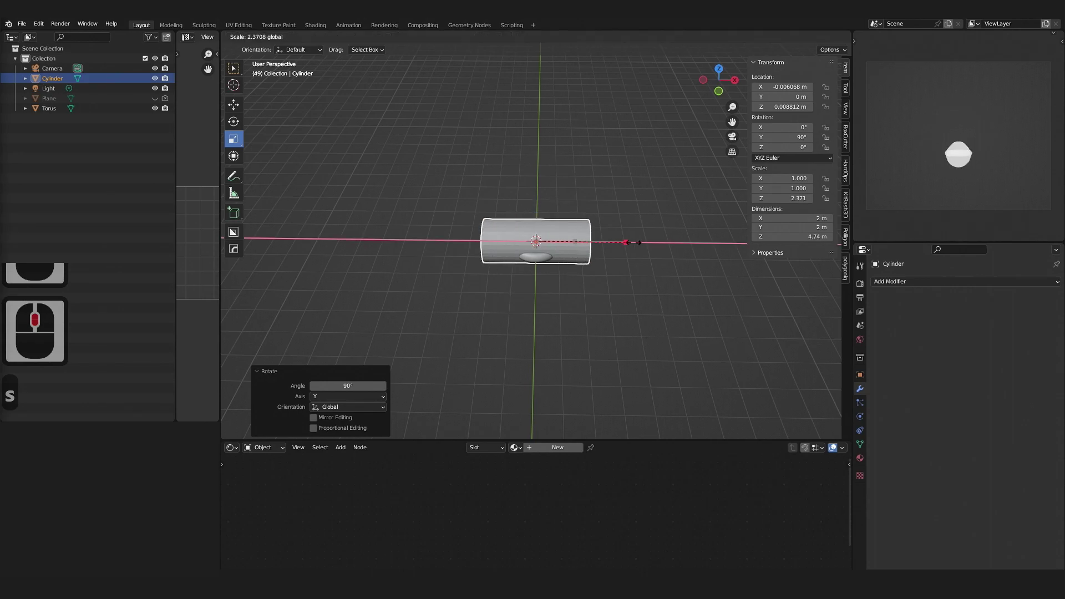
click(747, 247)
key(s)
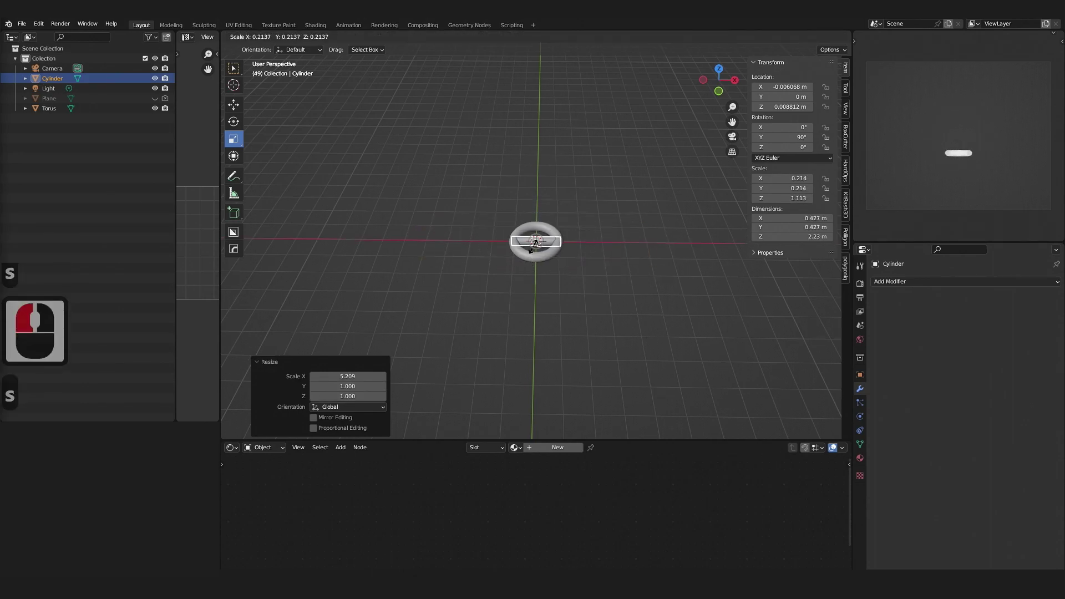
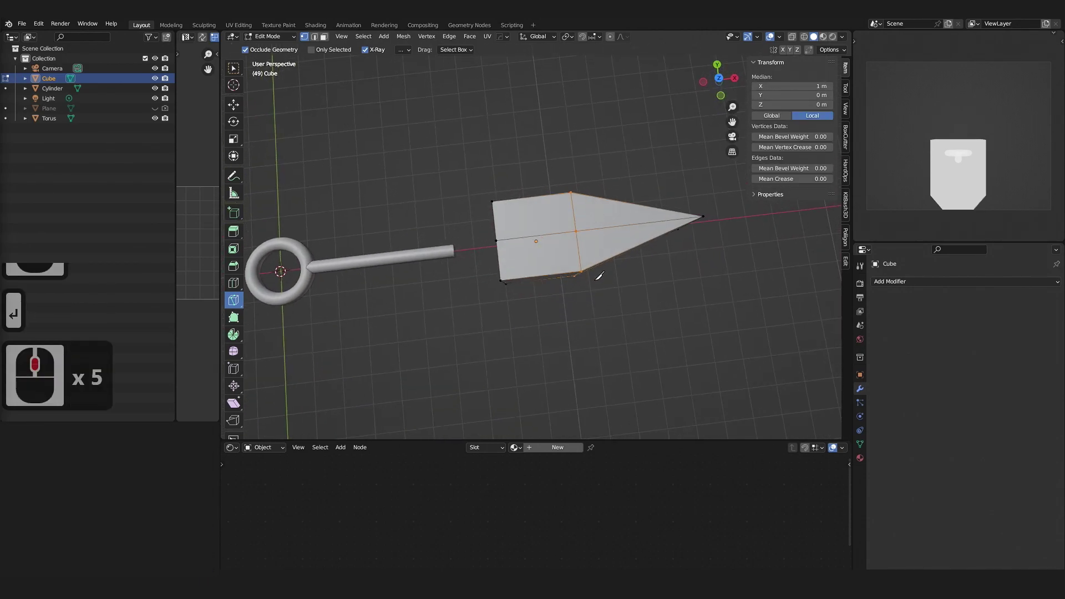
Select the blade's tip vertices and bring up the vertex menu to merge them at center.
double_click(722, 360)
middle_click(713, 351)
right_click(699, 317)
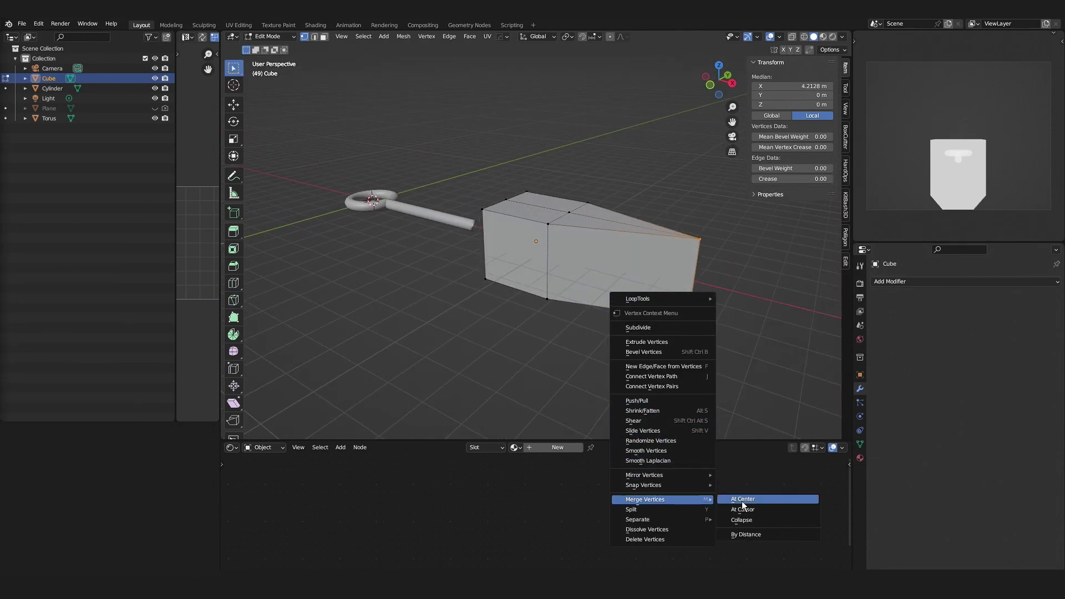
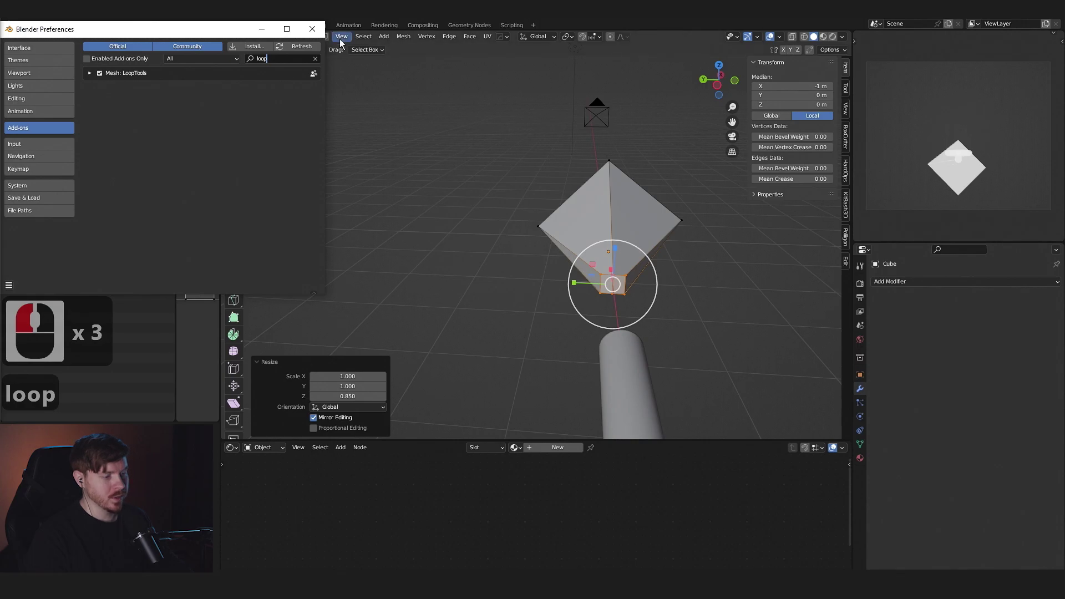
Close Preferences and round the blade's base vertices with LoopTools Circle.
click(678, 264)
middle_click(679, 264)
right_click(682, 286)
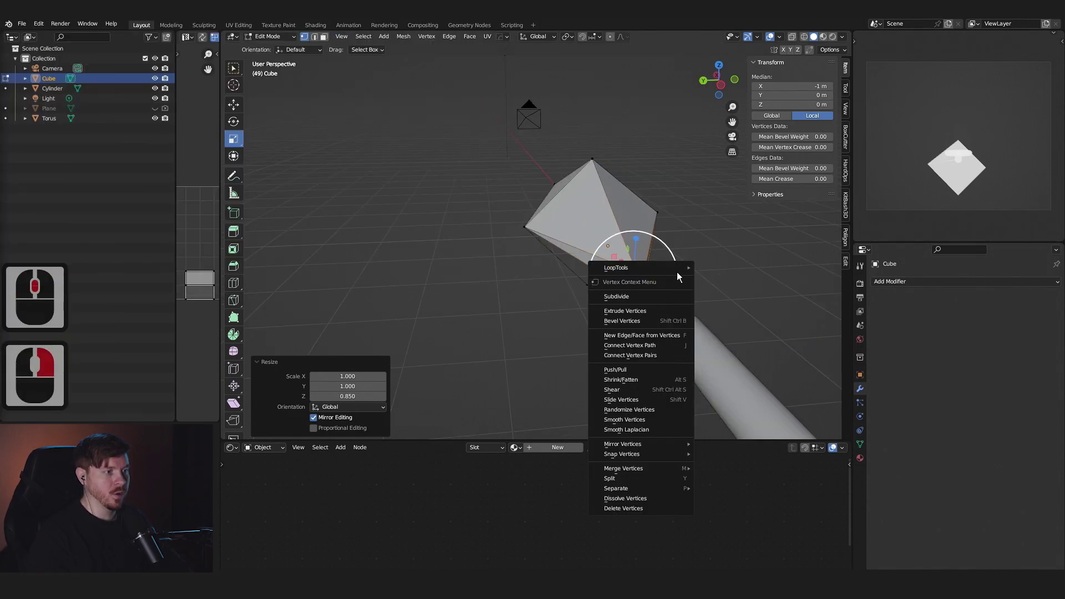
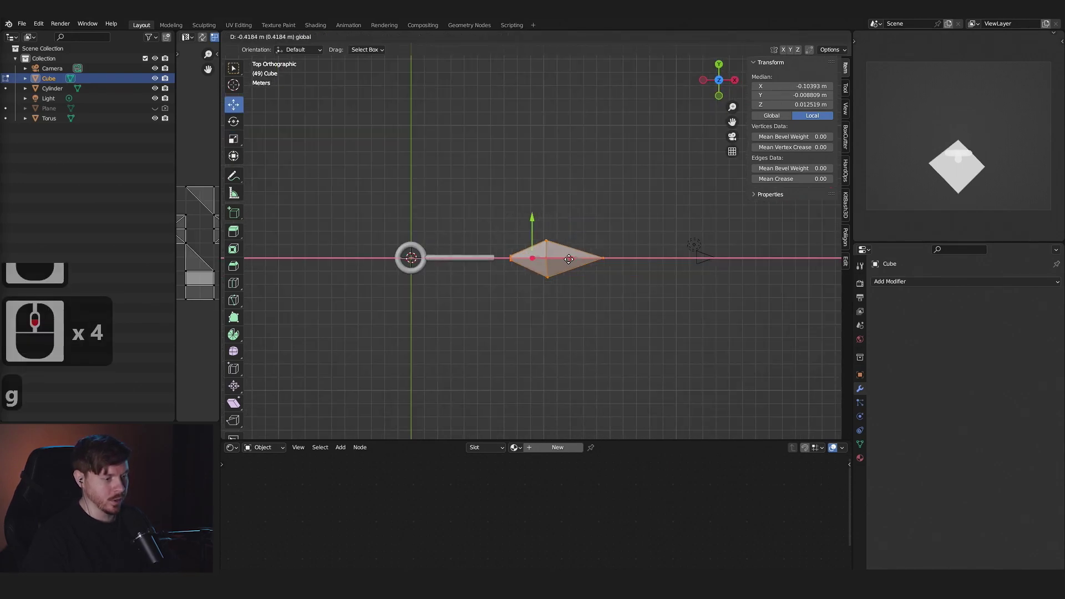
Move the tip vertices outward along X to lengthen the blade into a sharp point.
key(Tab)
key(g)
click(618, 266)
click(644, 237)
click(680, 305)
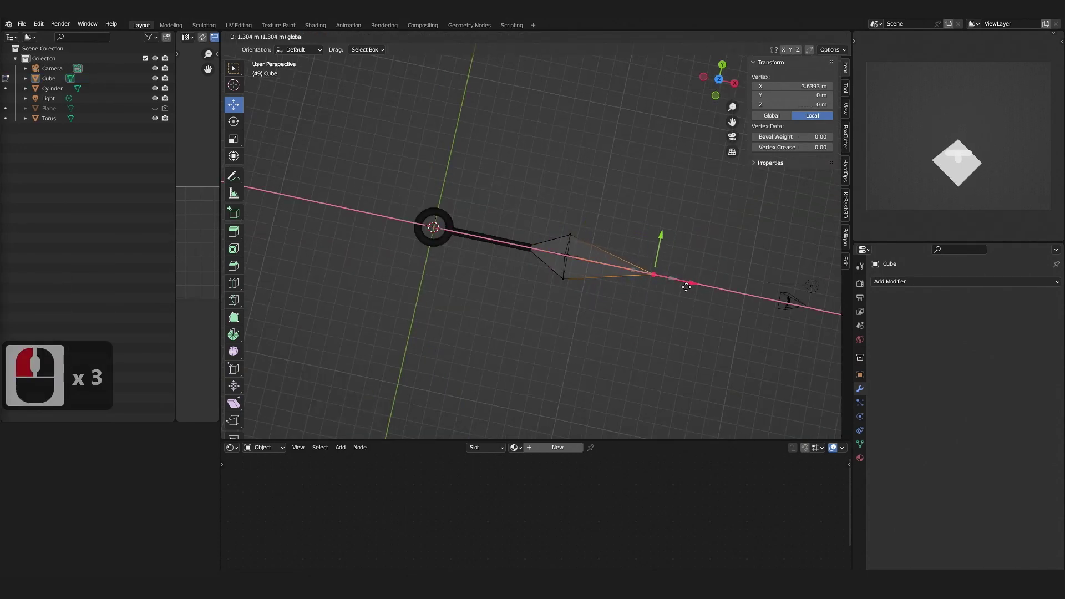
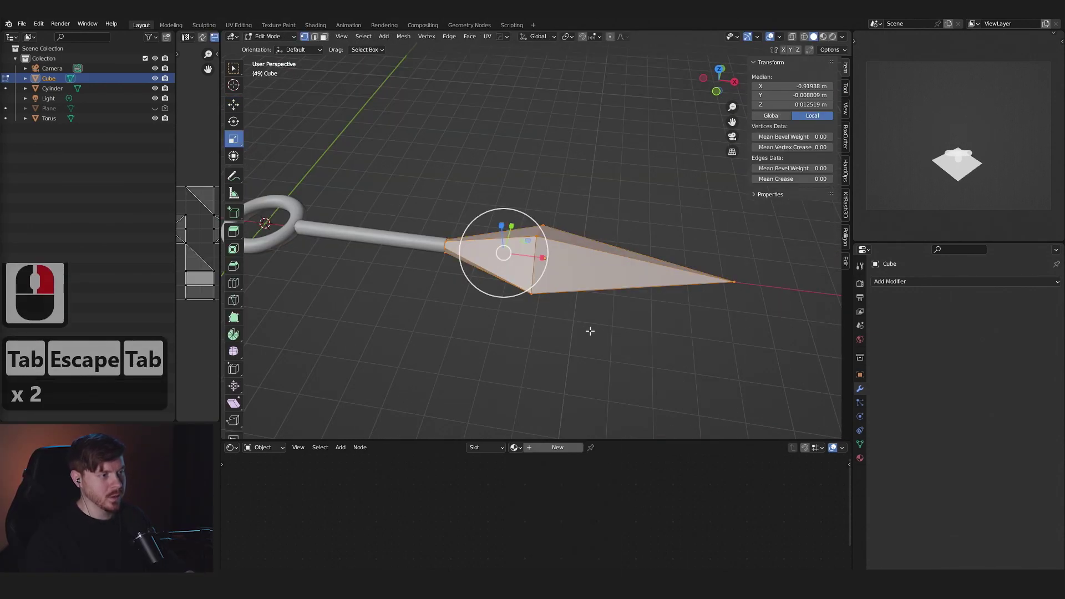
Subdivide the blade mesh from the vertex context menu.
right_click(589, 339)
click(577, 363)
middle_click(572, 332)
right_click(575, 353)
click(570, 356)
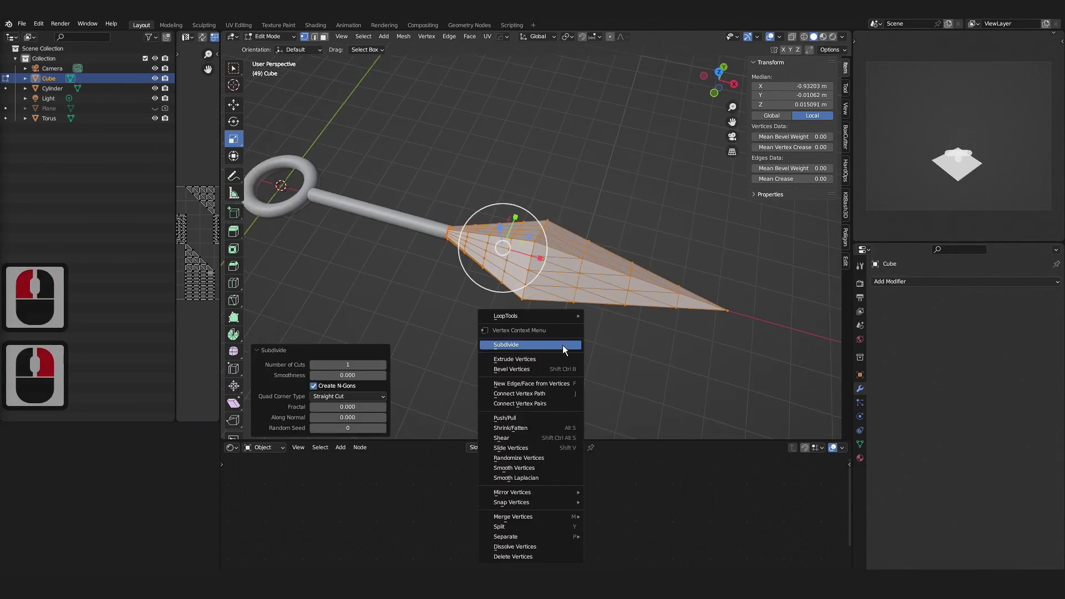
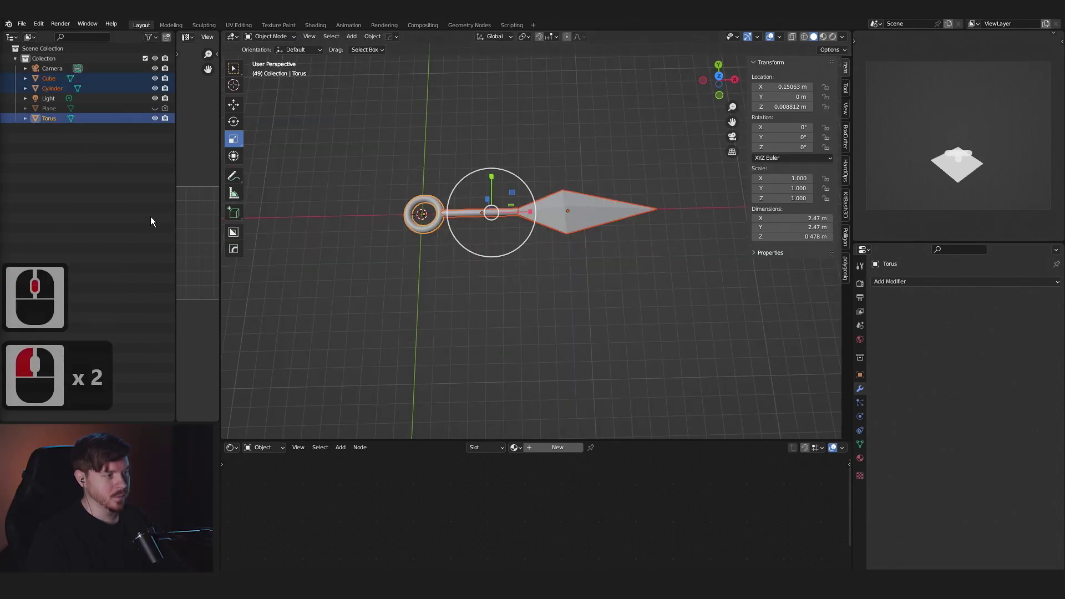
Move the cube, cylinder and torus into a new collection named 'Kunai not joined'.
key(m)
click(439, 242)
text(kun)
click(76, 105)
click(75, 104)
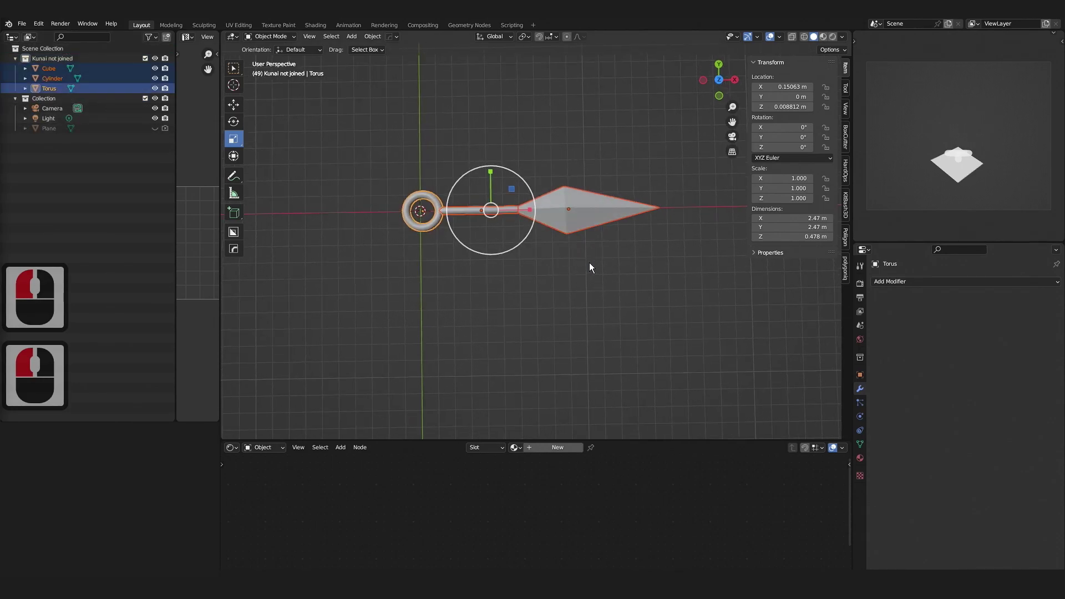
Duplicate the three kunai parts and place the copy beside the original.
key(d)
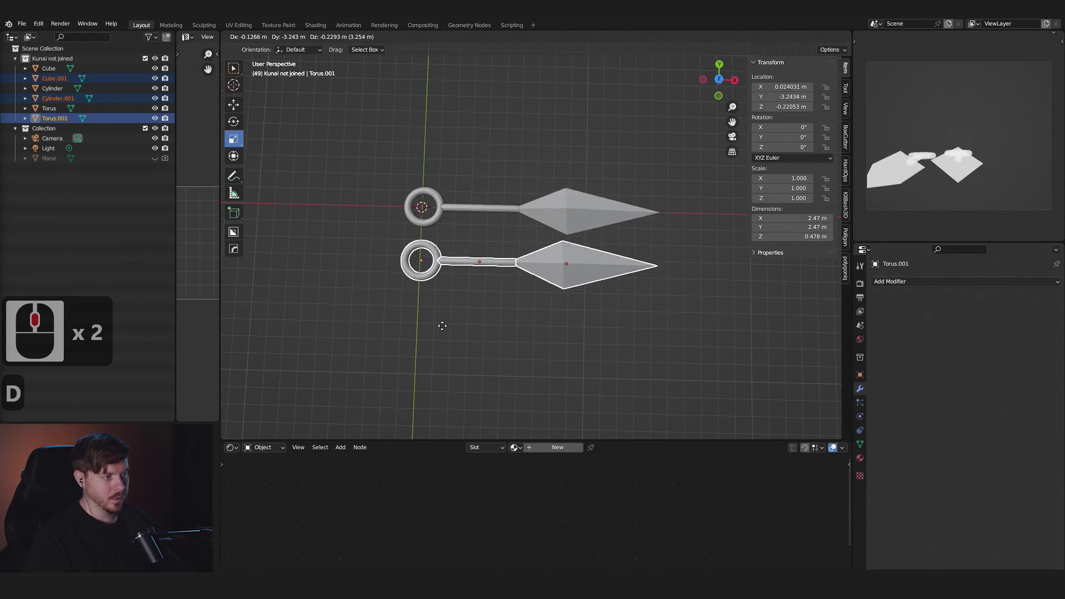
key(Escape)
key(g)
click(501, 194)
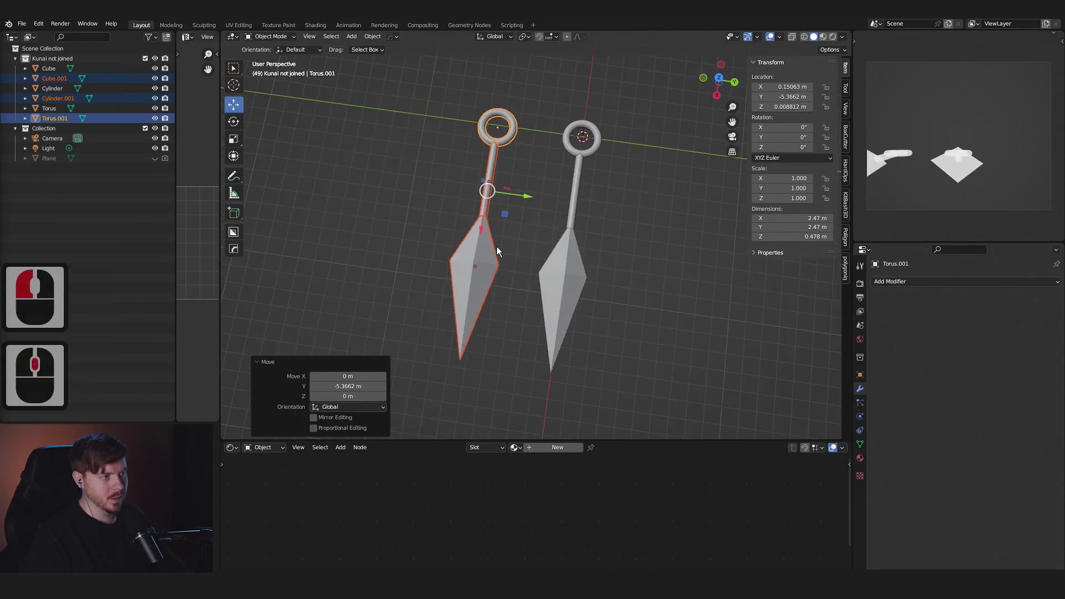
middle_click(510, 225)
middle_click(540, 248)
middle_click(354, 201)
Put the copied parts into a new collection named 'Kunai joined'.
key(m)
click(354, 201)
text(ed)
key(Return)
double_click(372, 232)
middle_click(469, 282)
Join the copied parts into one object with Ctrl+J and rename it 'Kunai'.
key(ctrl+j)
middle_click(486, 248)
double_click(65, 156)
key(k)
middle_click(67, 104)
click(64, 99)
Hide the unjoined collection and switch the sidebar to the Poliigon asset browser.
click(59, 64)
click(22, 60)
click(152, 64)
click(159, 65)
click(172, 65)
Search the Poliigon library for free assets and apply MetalSteelBrushed to the kunai.
text(nn)
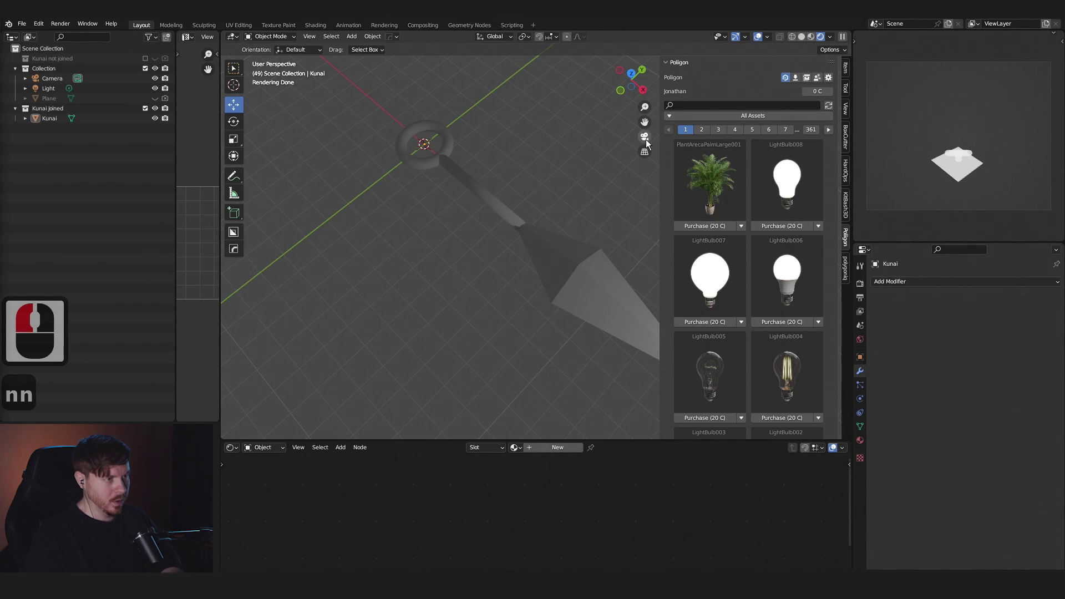
middle_click(678, 142)
text(free)
key(Return)
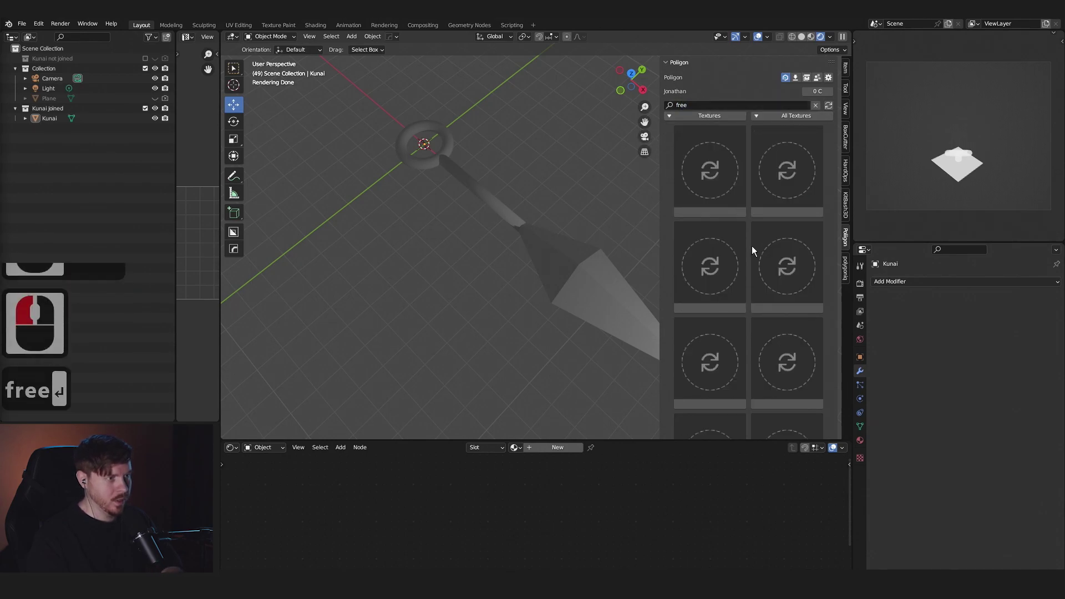
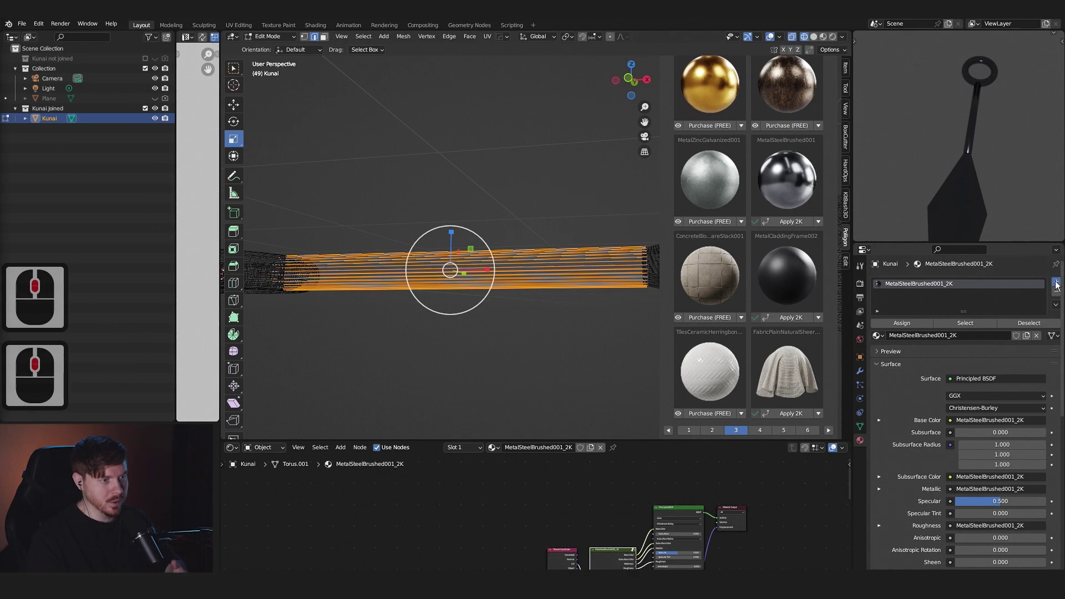
Add a second material slot with a new material and assign it to the rod faces.
click(1060, 286)
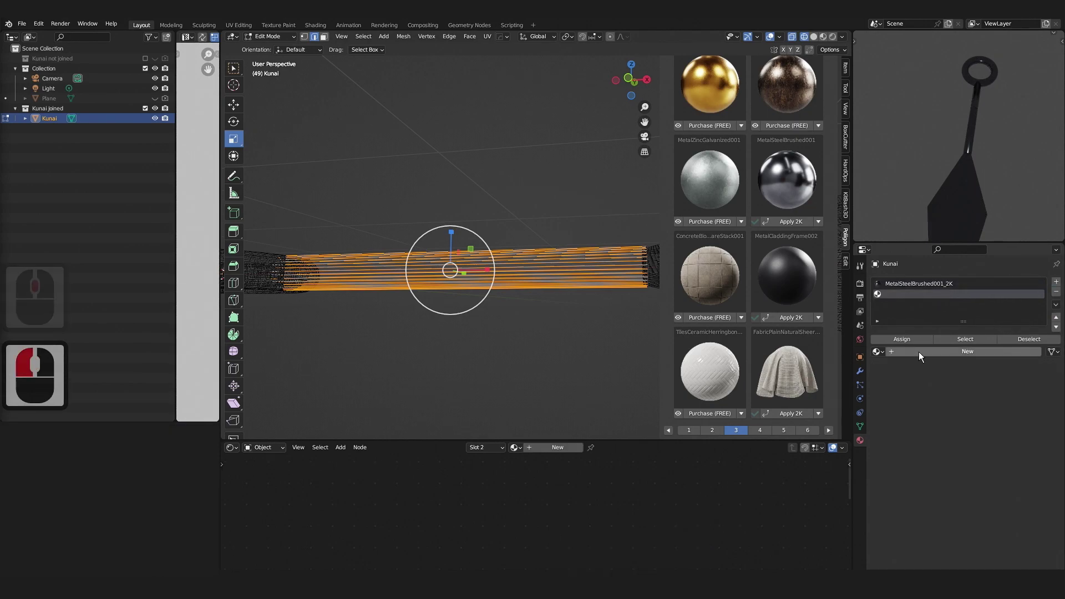
click(924, 358)
click(329, 39)
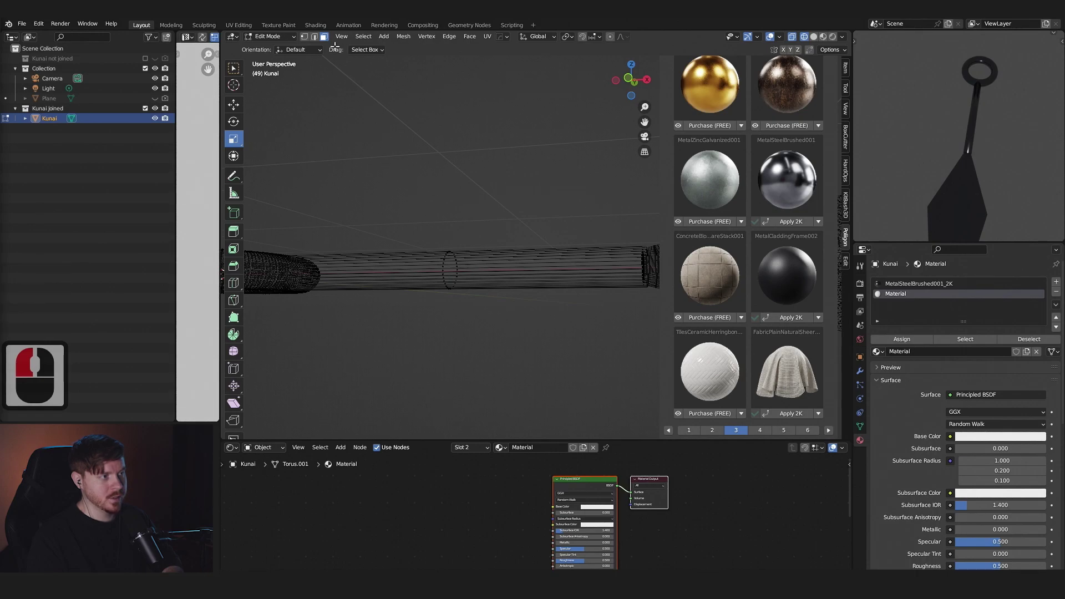
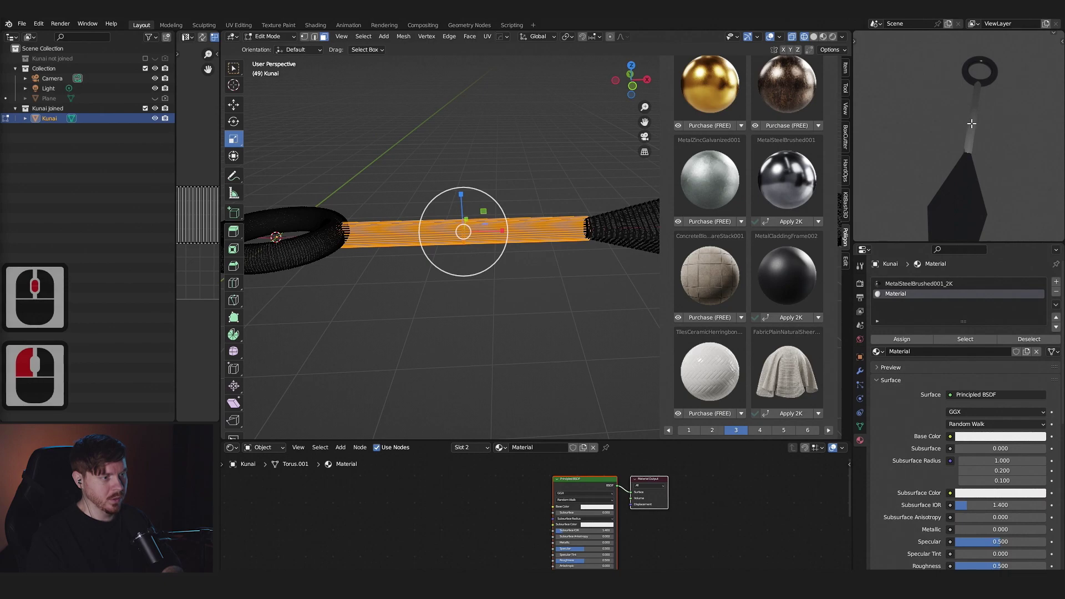
middle_click(981, 137)
middle_click(960, 156)
middle_click(960, 176)
double_click(607, 512)
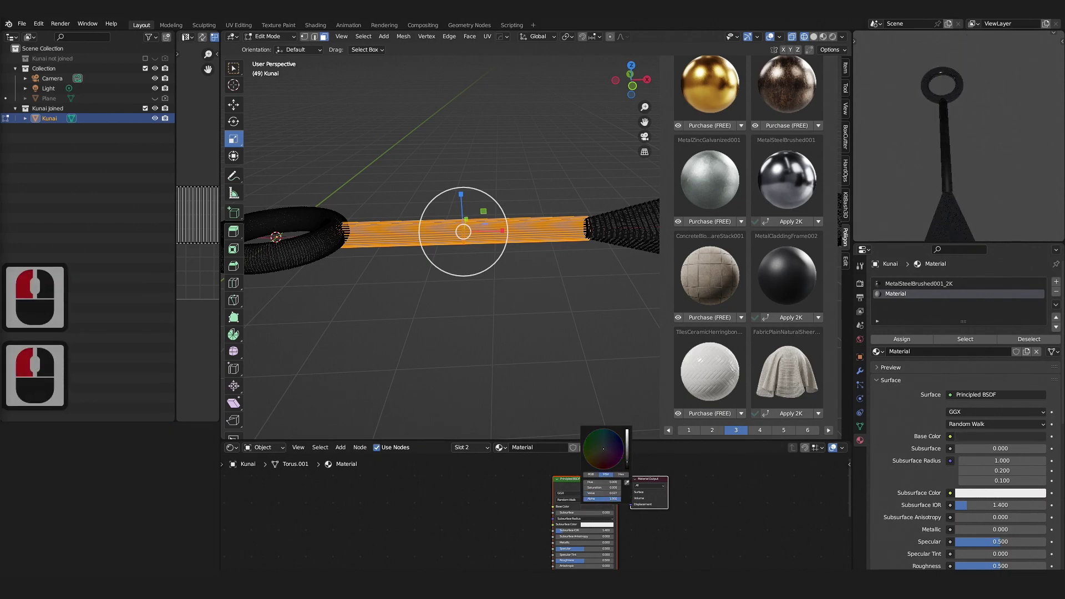
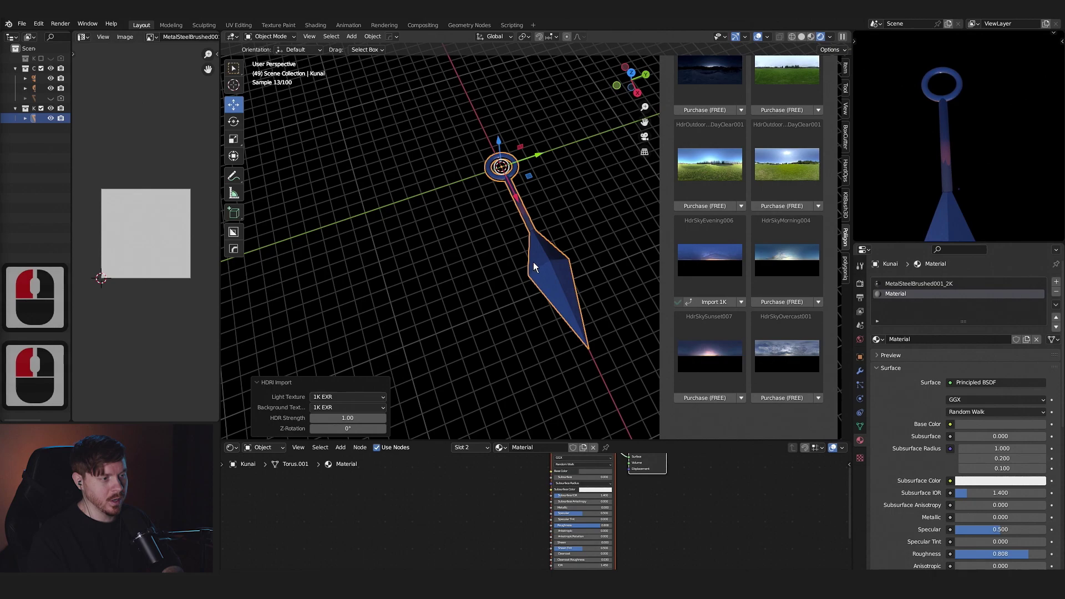
Show the World shader nodes and set the kunai's origin to its geometry.
middle_click(518, 202)
middle_click(516, 209)
click(277, 453)
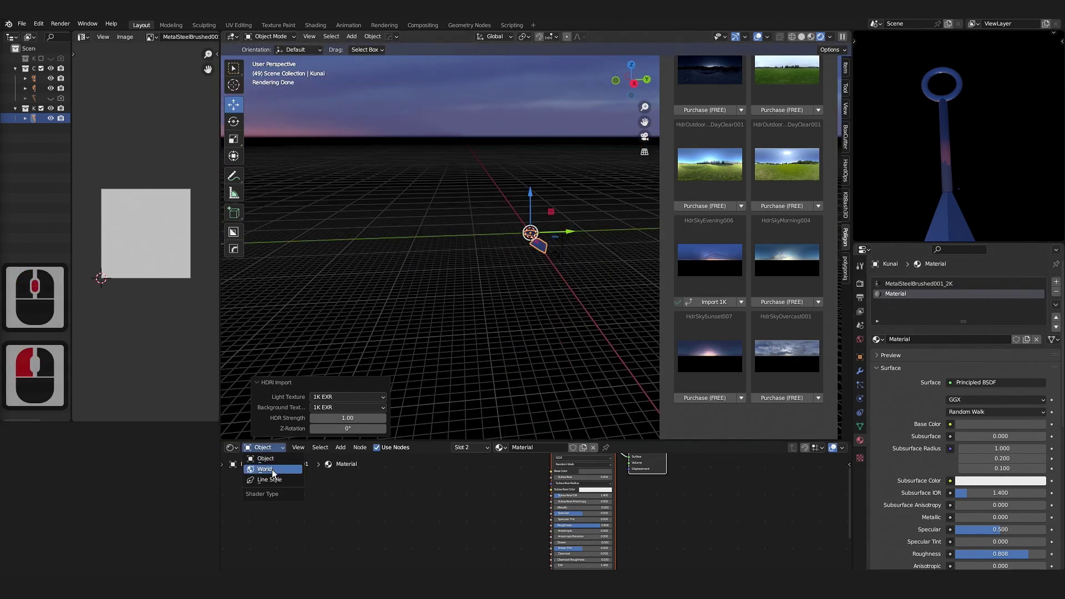
click(277, 474)
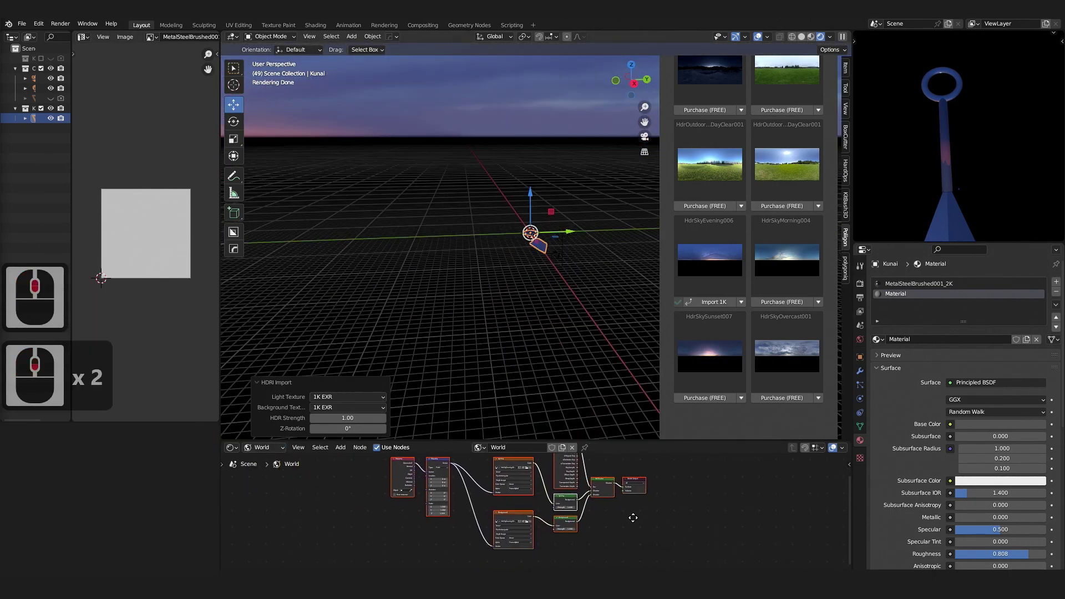
right_click(544, 213)
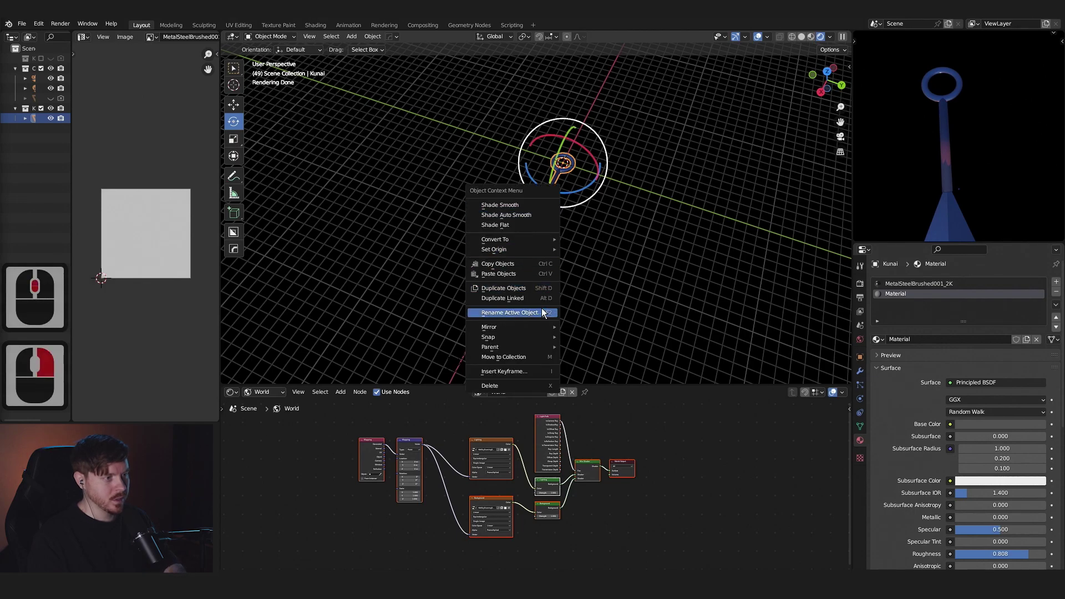
click(613, 256)
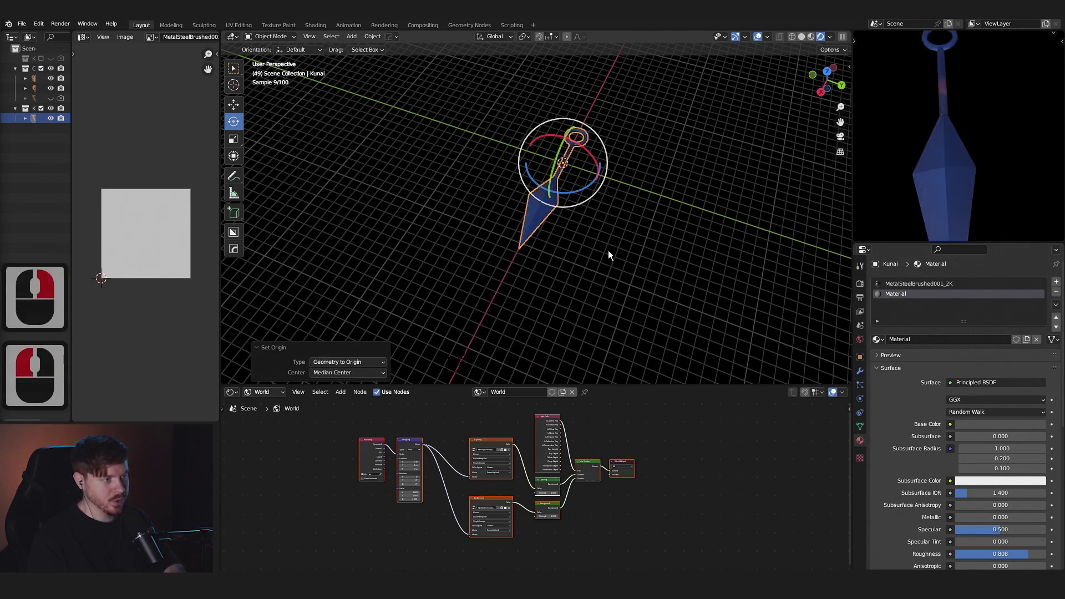
Rotate the sky HDRI by 35°, apply the kunai's scale and lower it slightly on Z.
key(F12)
middle_click(945, 191)
click(692, 246)
click(831, 284)
text(35 ↵)
key(s)
click(771, 330)
key(g)
middle_click(617, 254)
scroll(down, 3)
middle_click(620, 227)
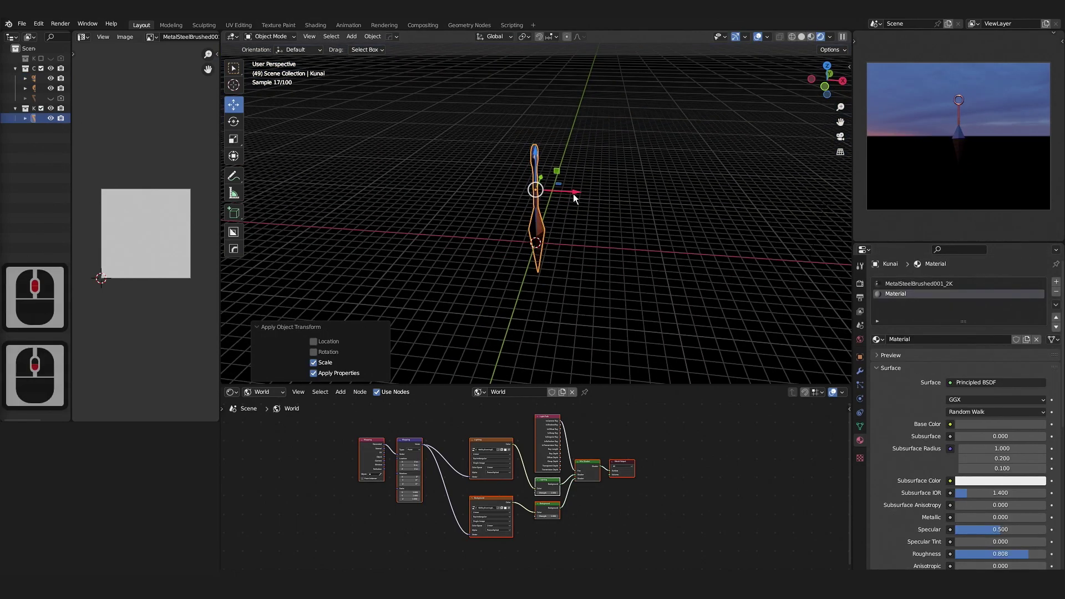
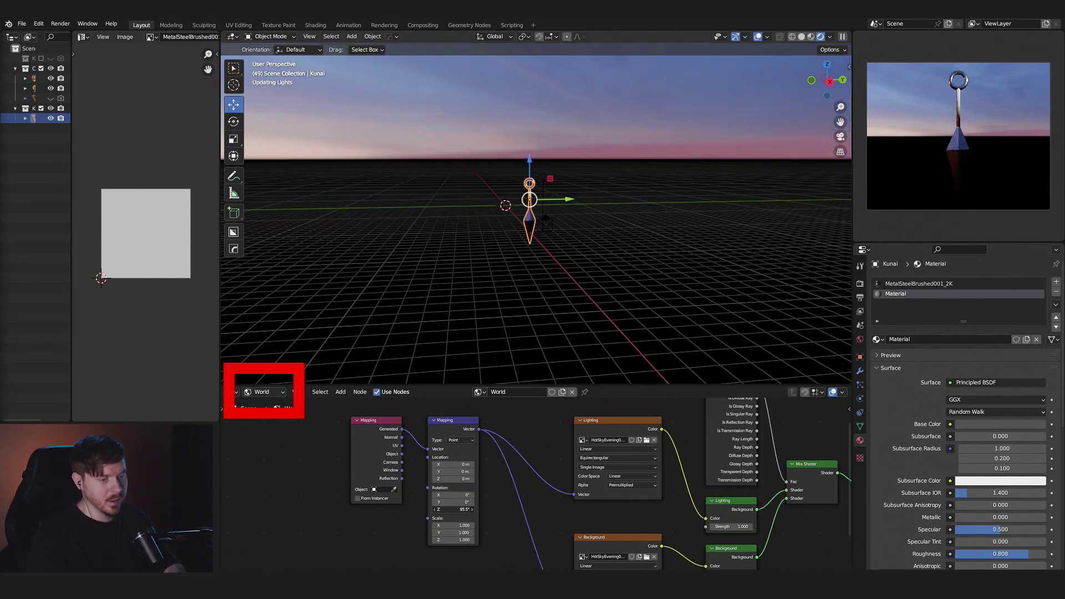
Enable Film > Transparent in the render settings for a see-through background.
click(865, 286)
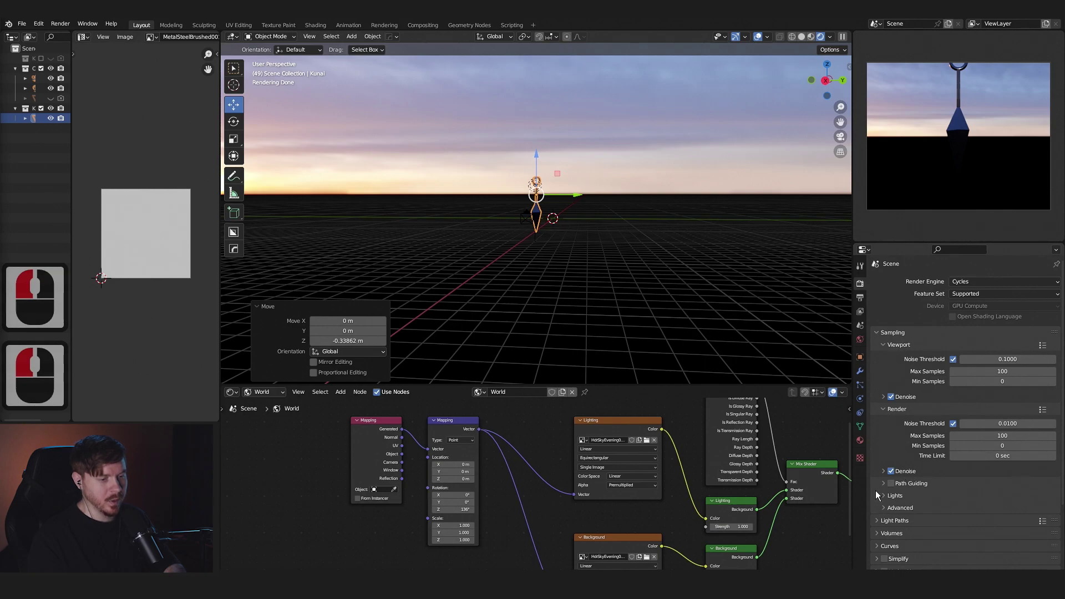
click(879, 504)
click(763, 455)
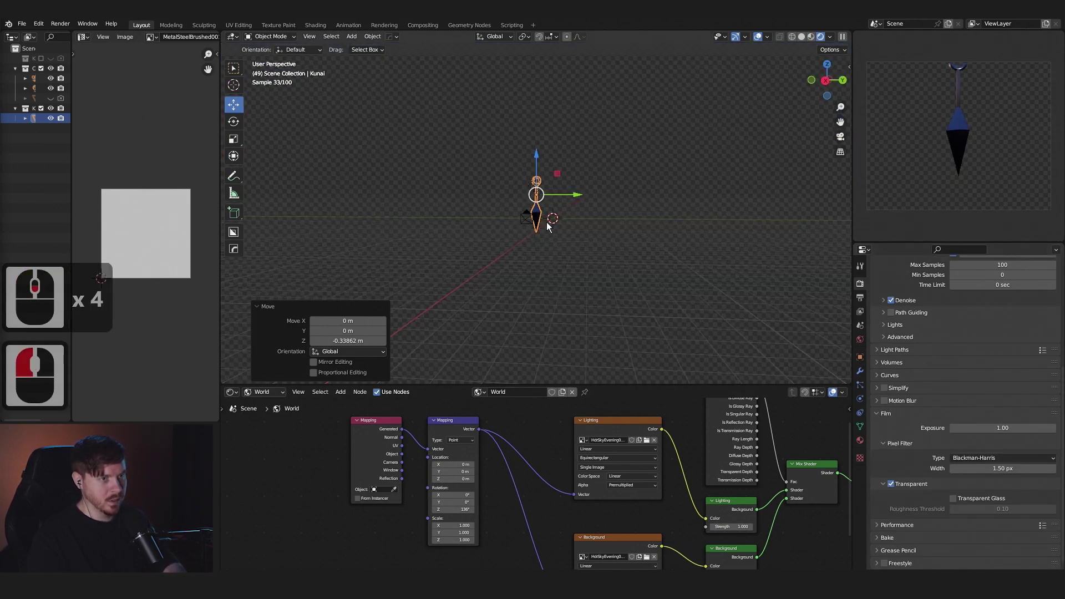
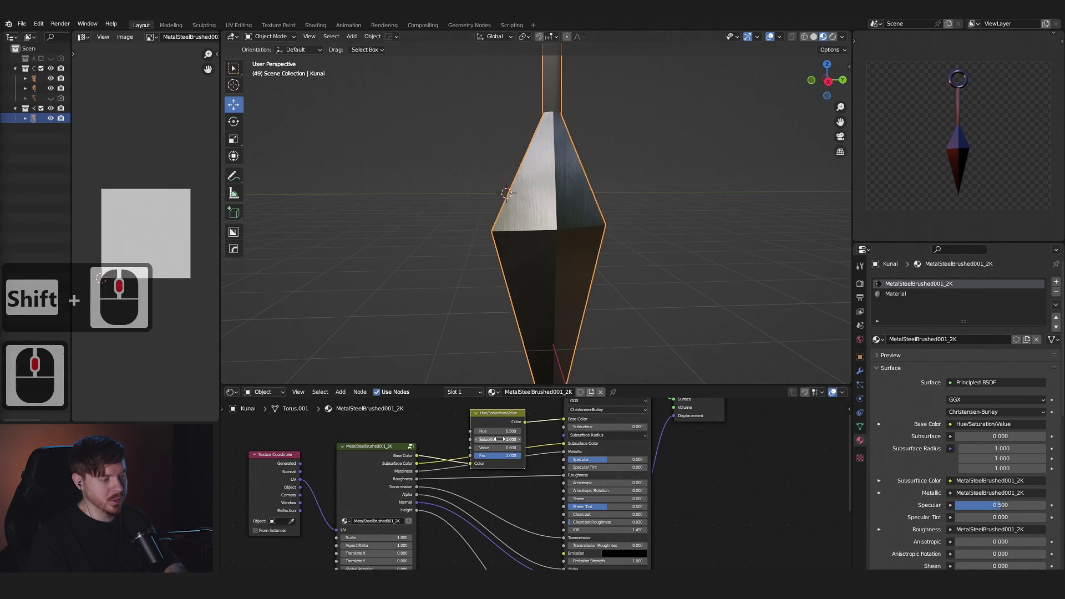
Set the kunai's second material base colour to near-black.
click(481, 453)
double_click(480, 453)
click(480, 453)
click(913, 320)
click(916, 298)
middle_click(594, 501)
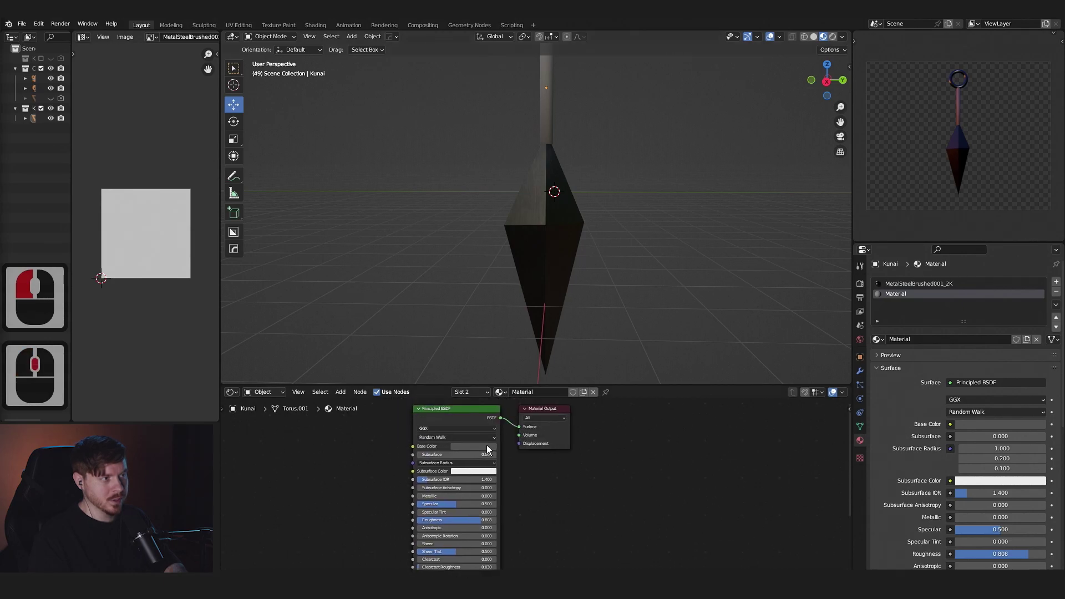
click(493, 451)
click(475, 452)
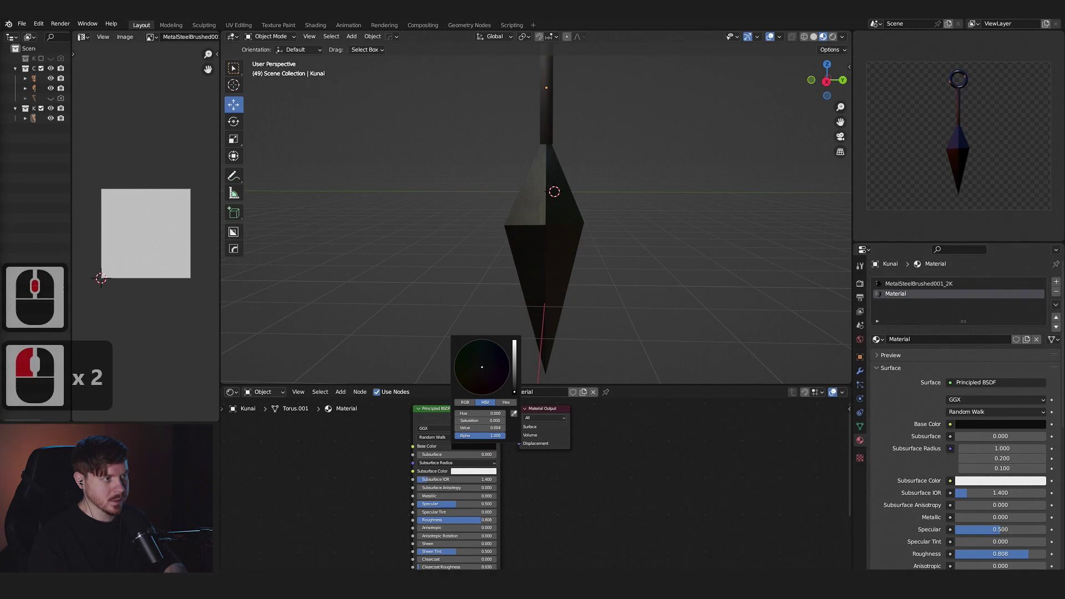
click(524, 255)
Switch to rendered shading and orbit to check the dark kunai, then deselect it.
middle_click(692, 203)
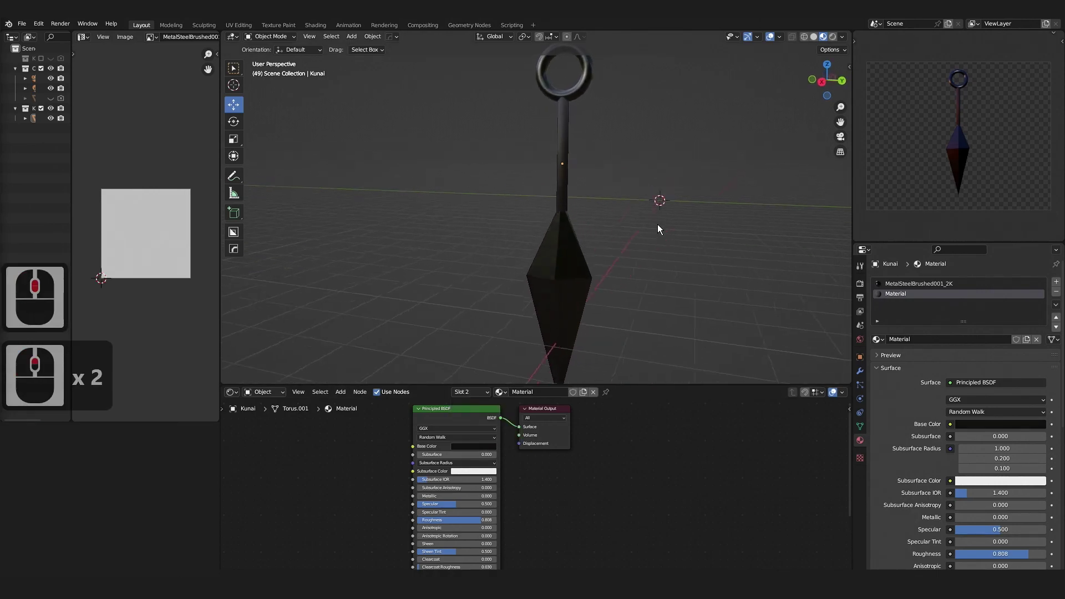
middle_click(665, 227)
key(z)
middle_click(631, 250)
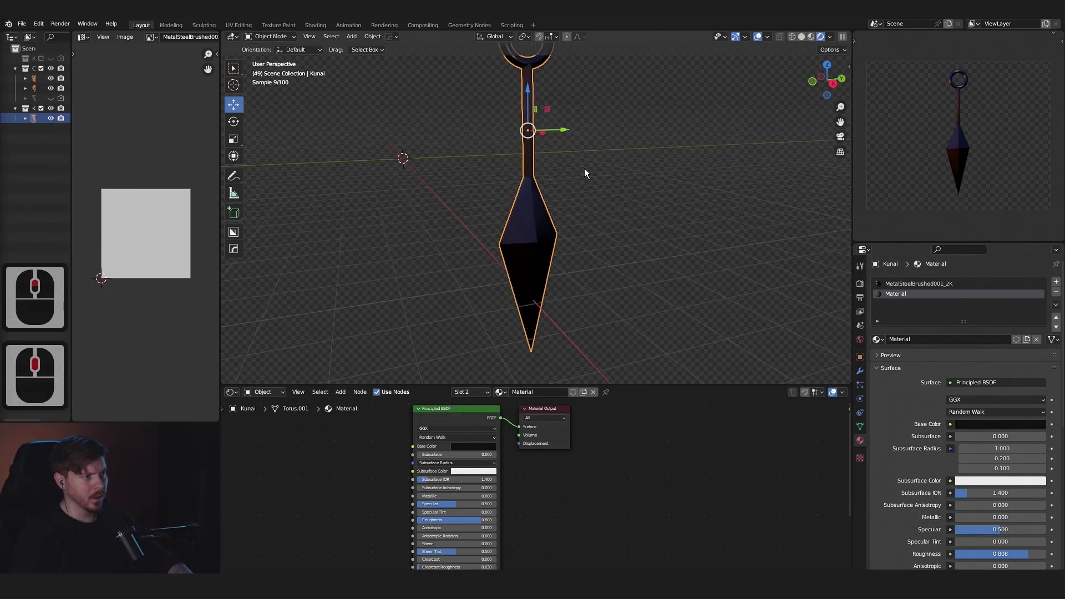
middle_click(607, 183)
click(607, 206)
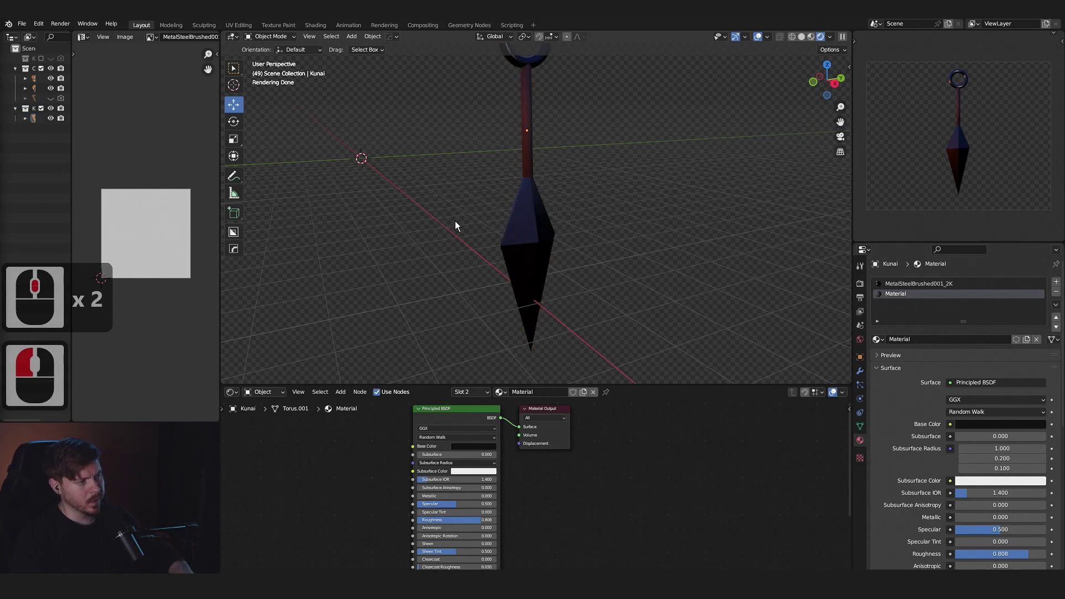
Add a cube and delete its top and bottom faces, leaving an open ring.
key(a)
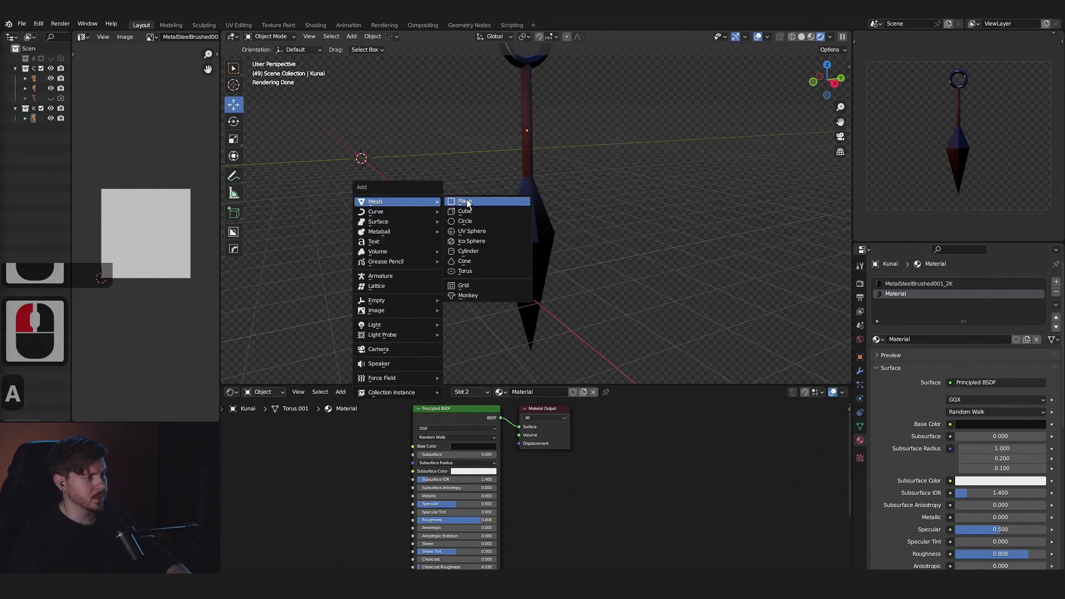
click(476, 214)
key(f)
middle_click(461, 185)
middle_click(454, 208)
key(Tab)
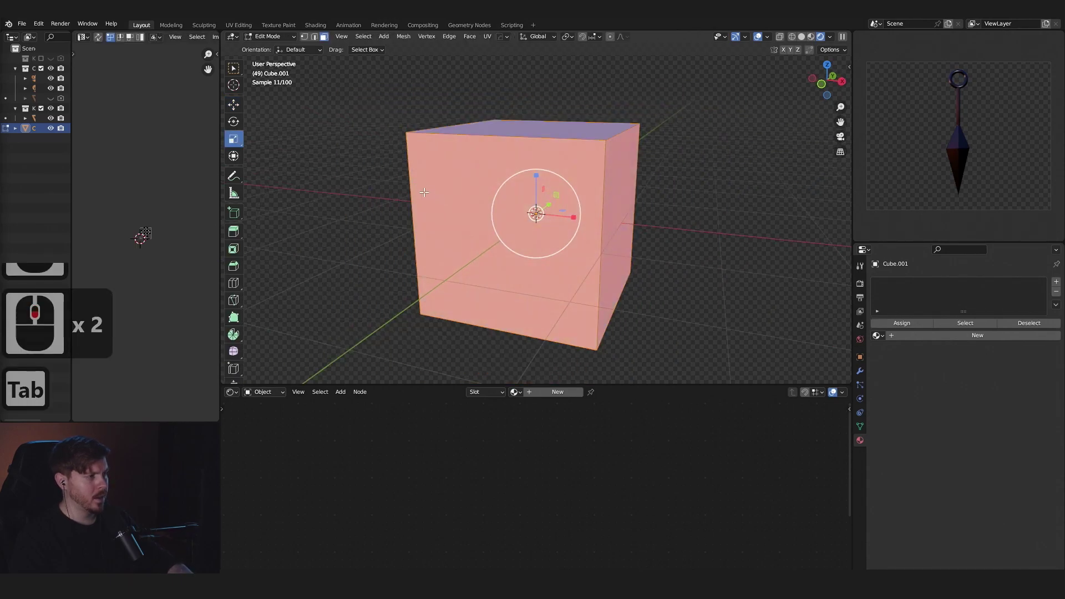
click(321, 42)
key(a)
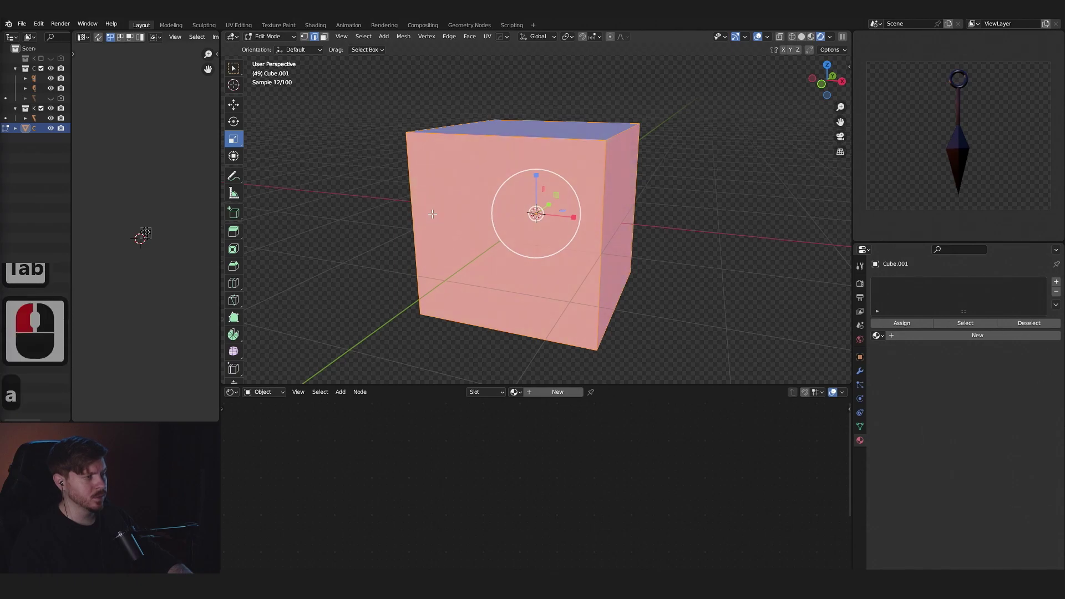
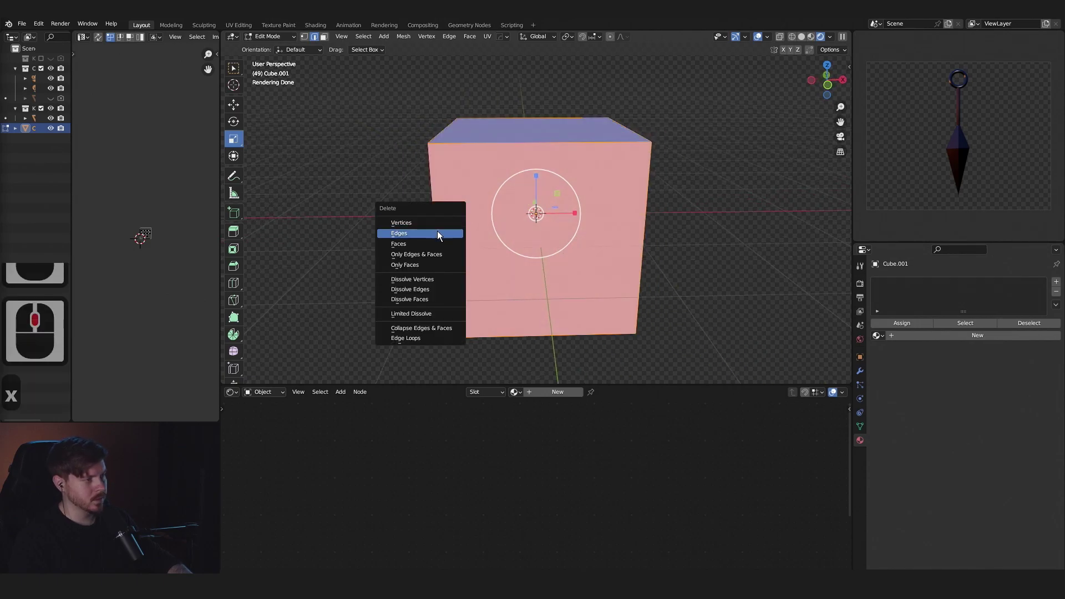
click(432, 238)
middle_click(406, 236)
key(Tab)
Add a Screw modifier with an offset so the ring sweeps into a spiral band.
middle_click(582, 286)
middle_click(576, 286)
middle_click(585, 275)
middle_click(580, 276)
middle_click(562, 277)
middle_click(925, 285)
click(924, 286)
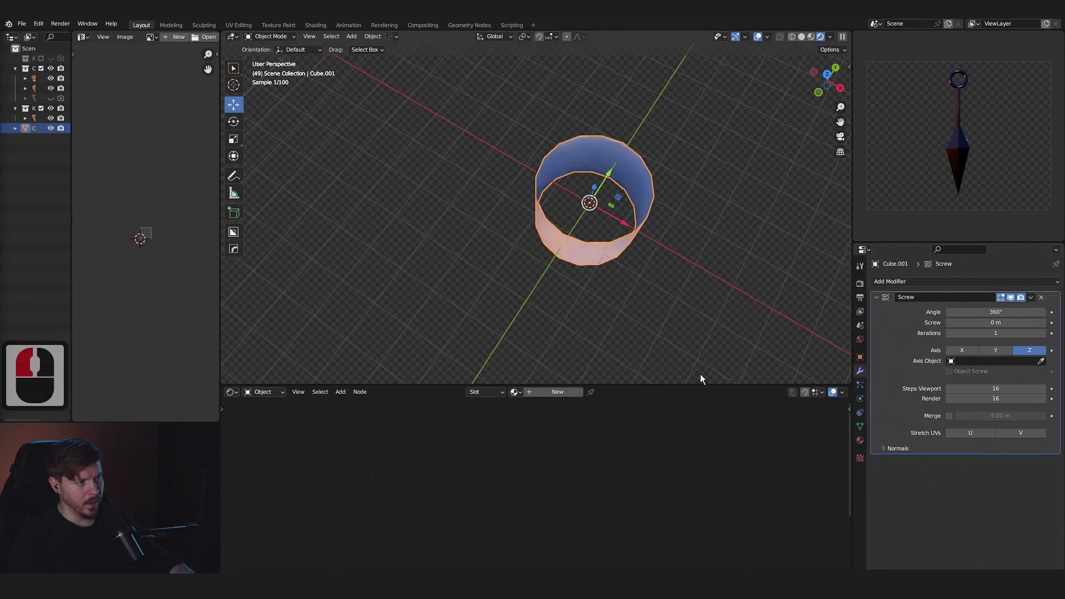
middle_click(735, 335)
click(803, 318)
middle_click(706, 288)
middle_click(704, 288)
middle_click(702, 276)
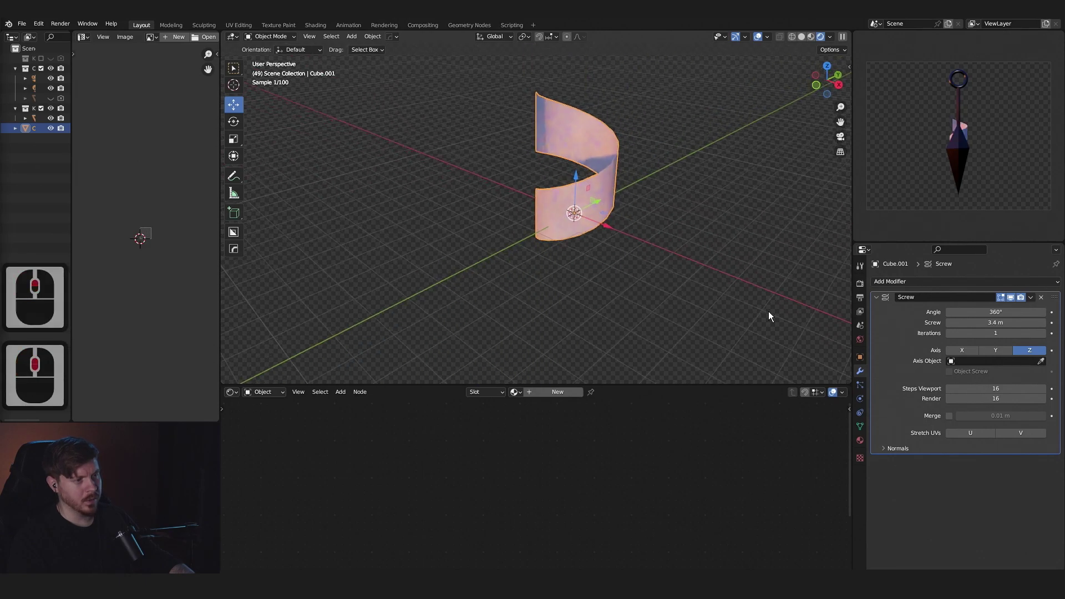
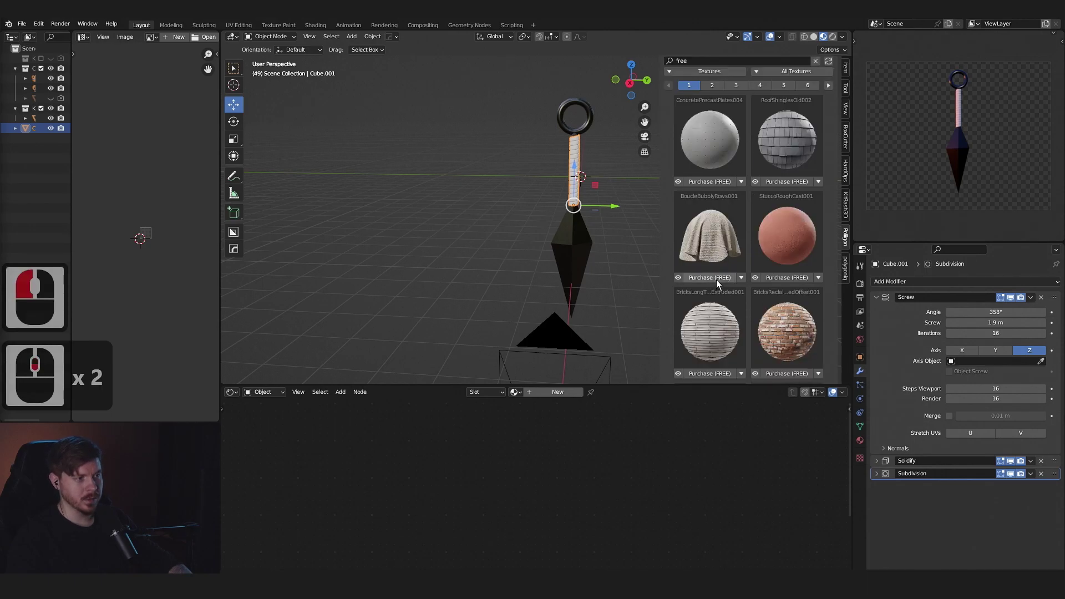
Apply the FabricPlainNaturalSheer009 material to the wrap and darken it with a Hue/Saturation/Value node.
click(775, 287)
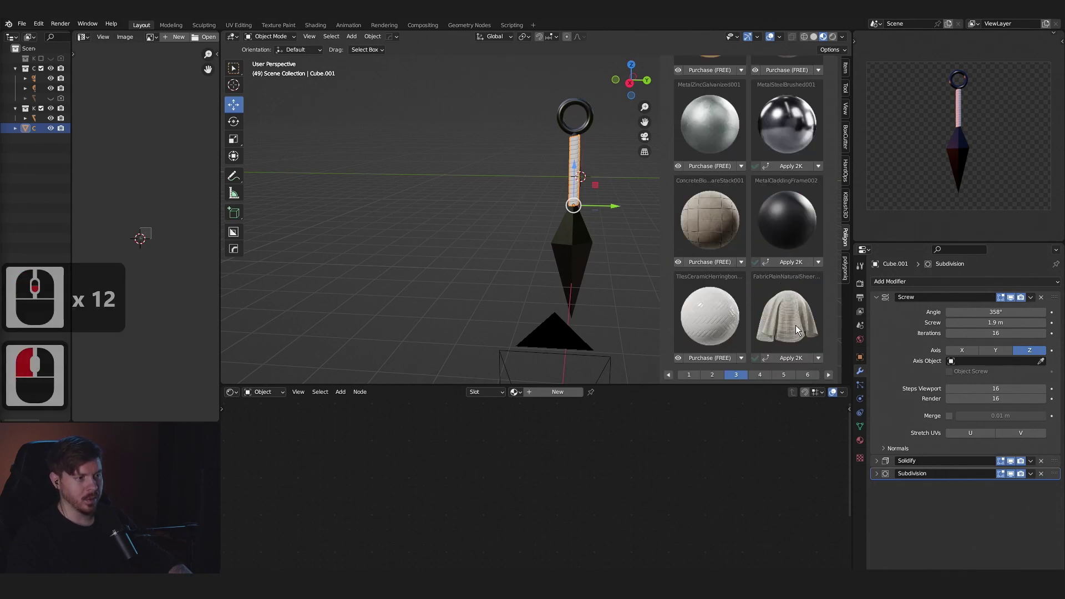
click(523, 194)
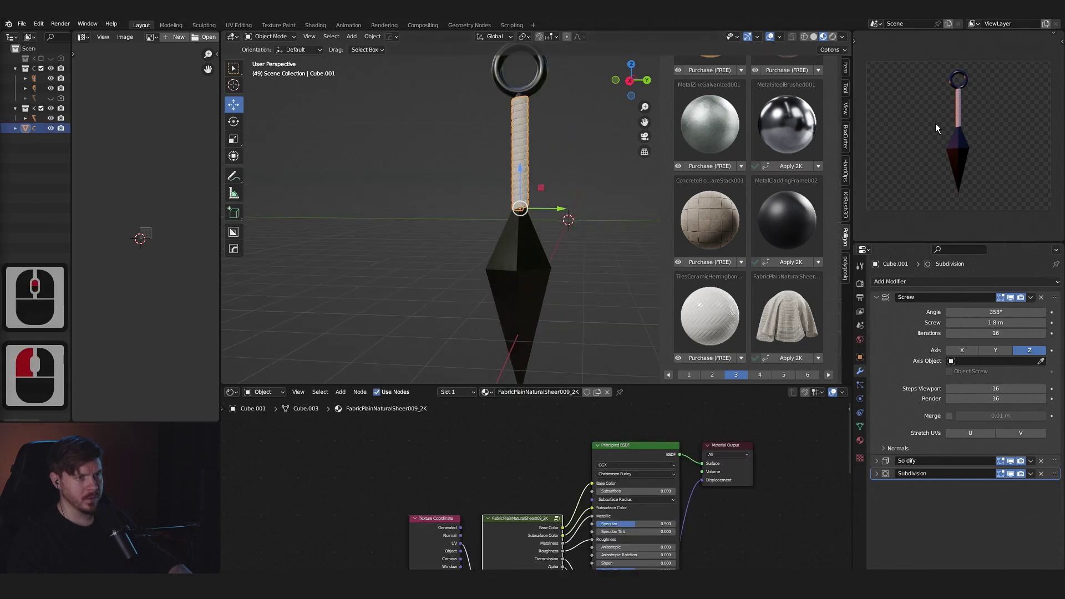
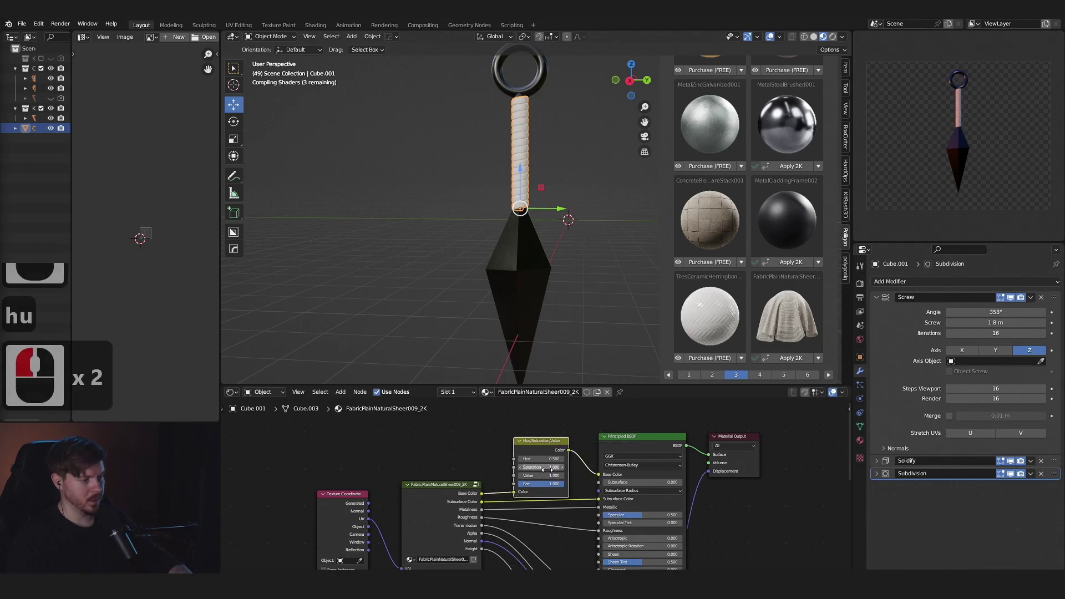
click(525, 481)
click(525, 482)
click(525, 481)
click(525, 481)
click(525, 482)
click(526, 482)
click(526, 482)
double_click(525, 482)
Raise the Screw iterations to 19 to tighten the spiral and adjust the wrap's scale.
click(958, 208)
middle_click(474, 201)
click(523, 193)
key(f)
middle_click(602, 205)
middle_click(568, 194)
scroll(up, 3)
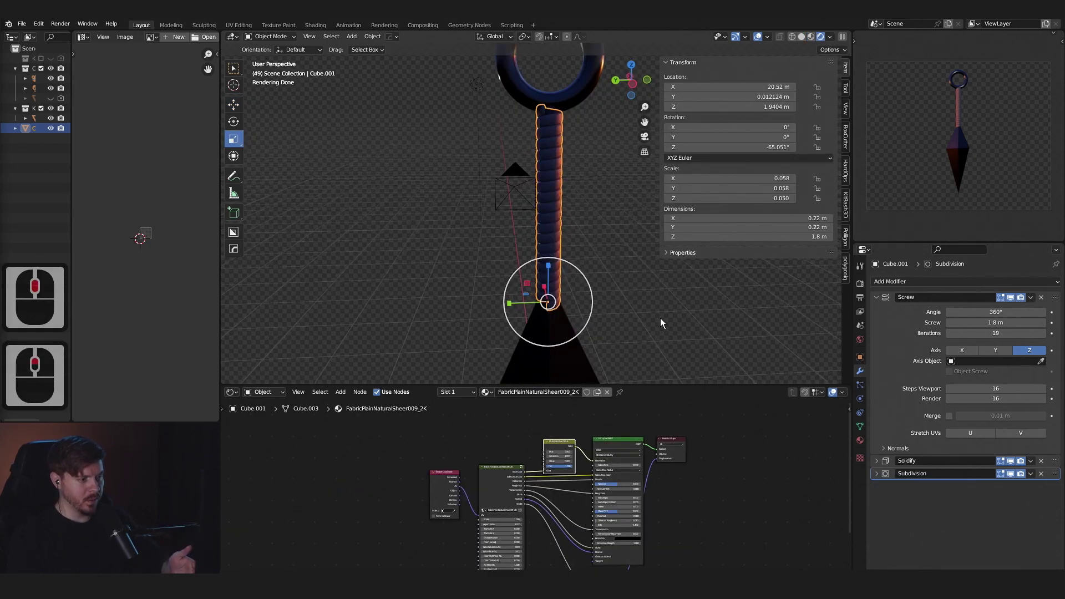
middle_click(667, 323)
middle_click(657, 314)
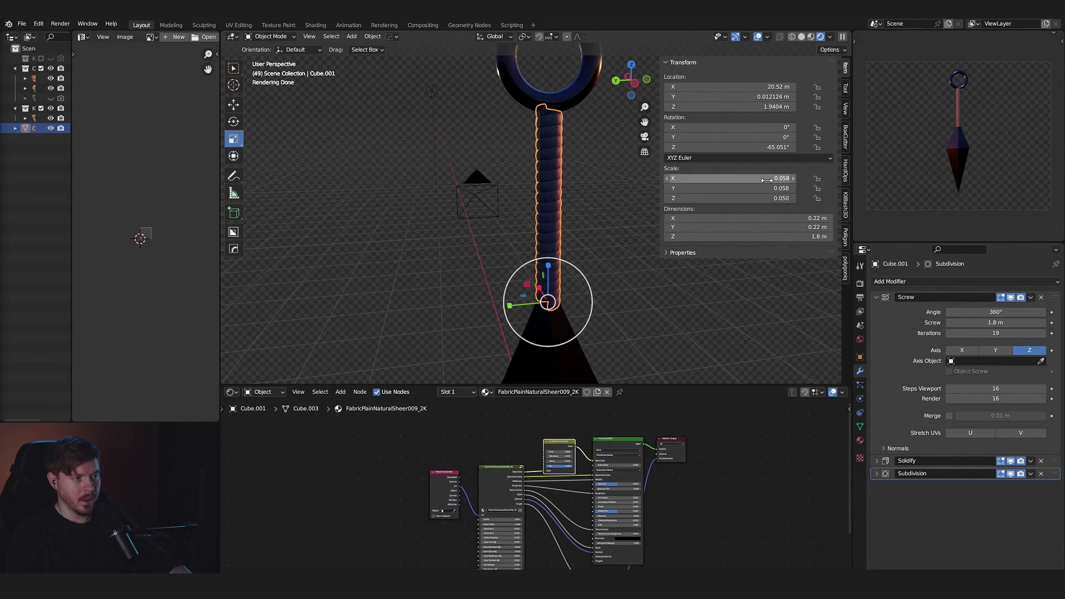
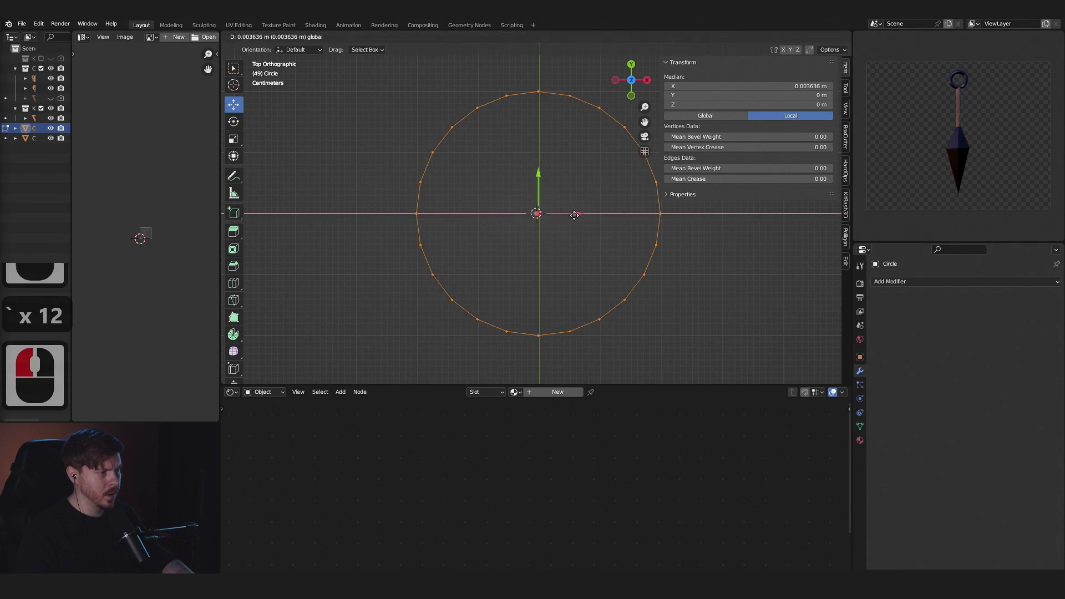
Add a circle mesh and duplicate it into a three-lobed trefoil arrangement.
click(576, 212)
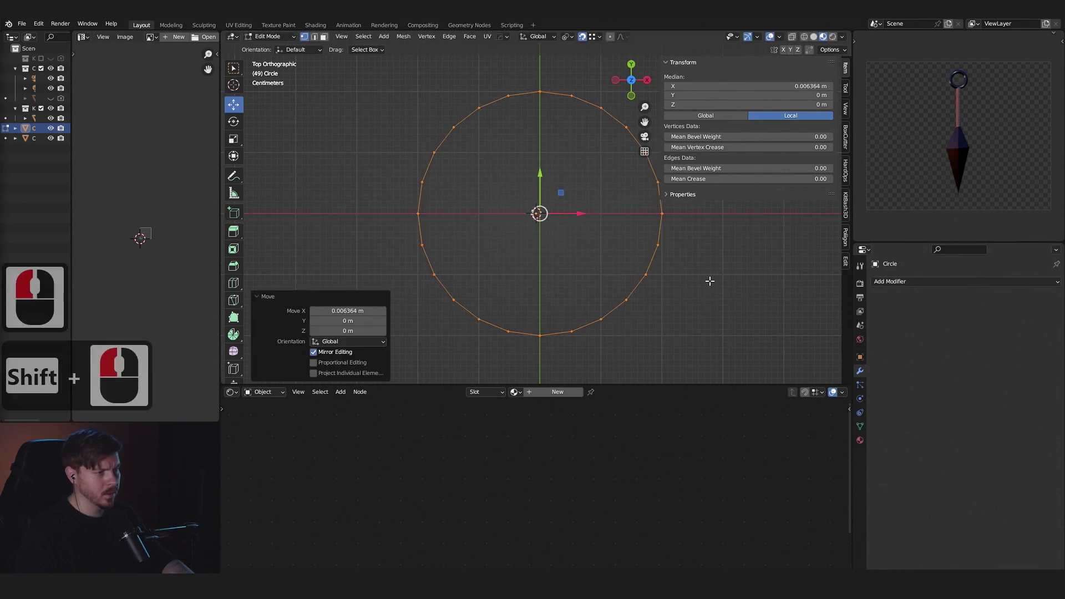
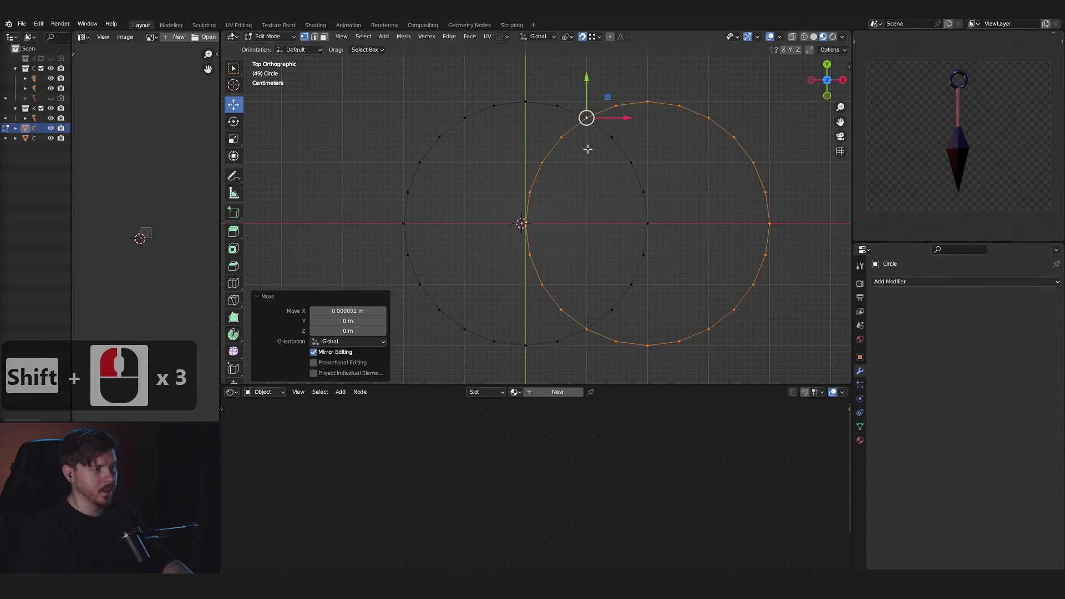
scroll(up, 3)
middle_click(597, 176)
scroll(down, 3)
key(ctrl+shift+d)
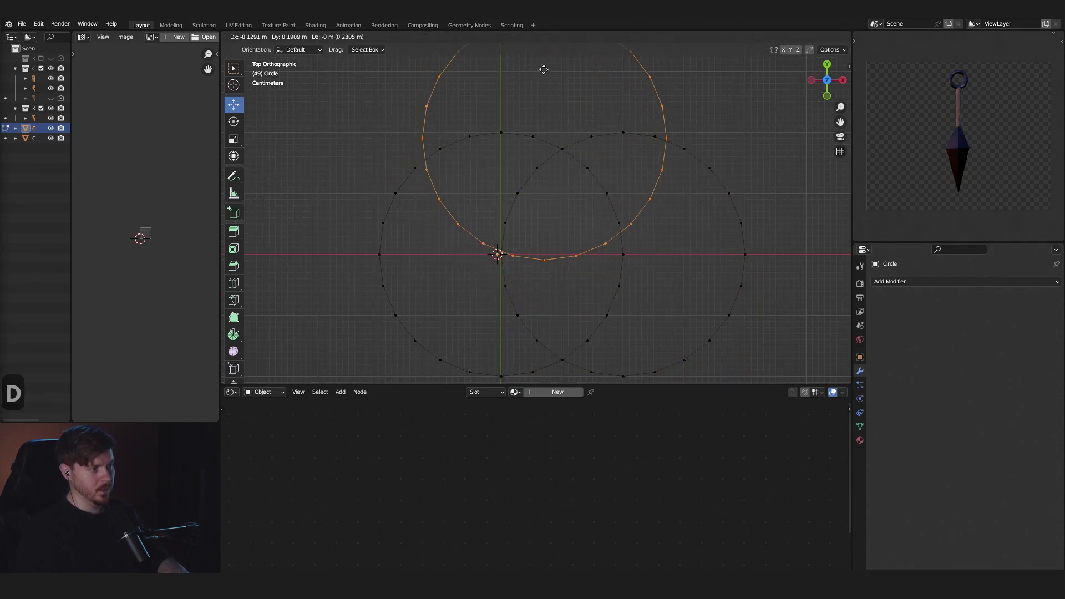
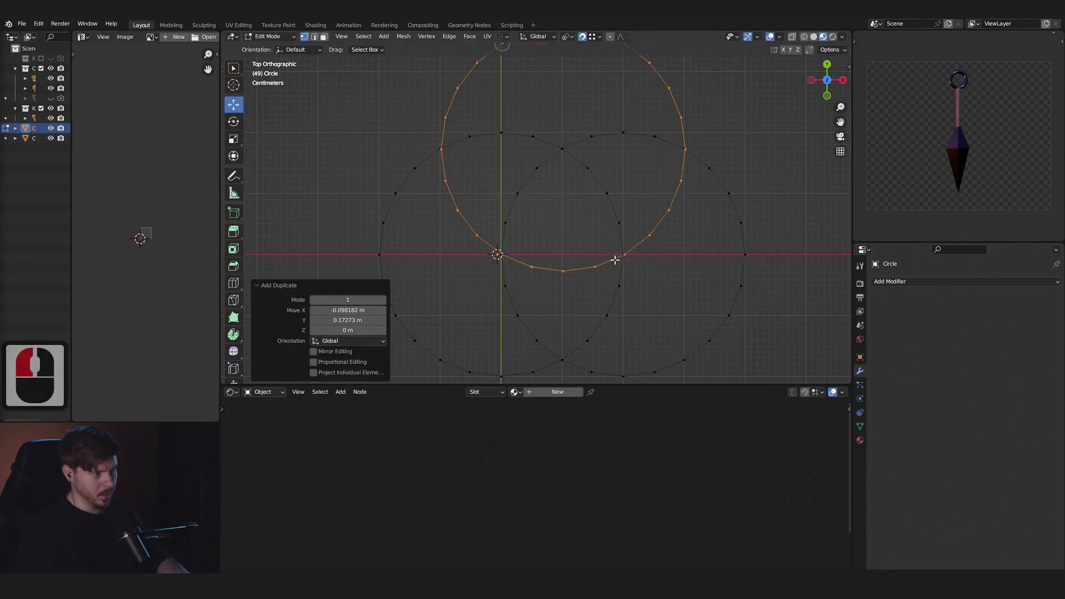
click(625, 252)
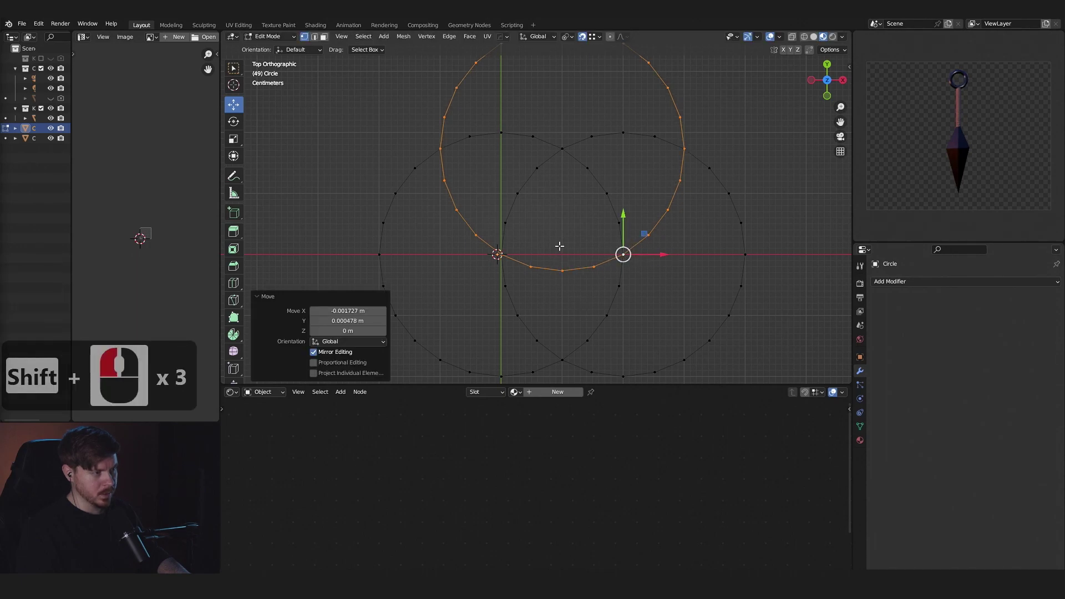
click(588, 43)
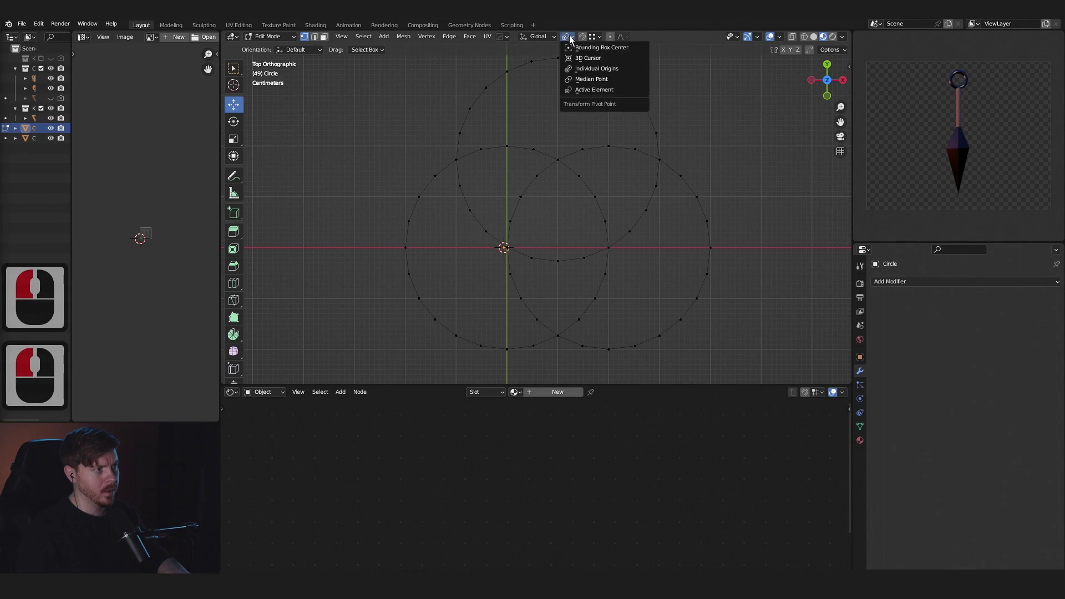
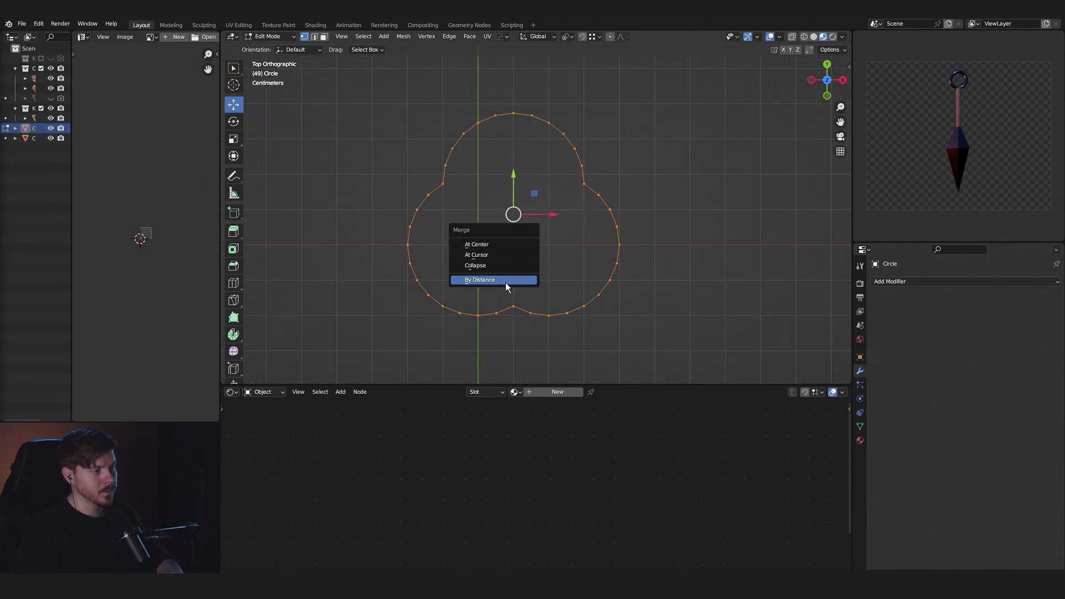
Delete the inner overlapping parts and merge the cloverleaf's vertices by distance.
click(510, 288)
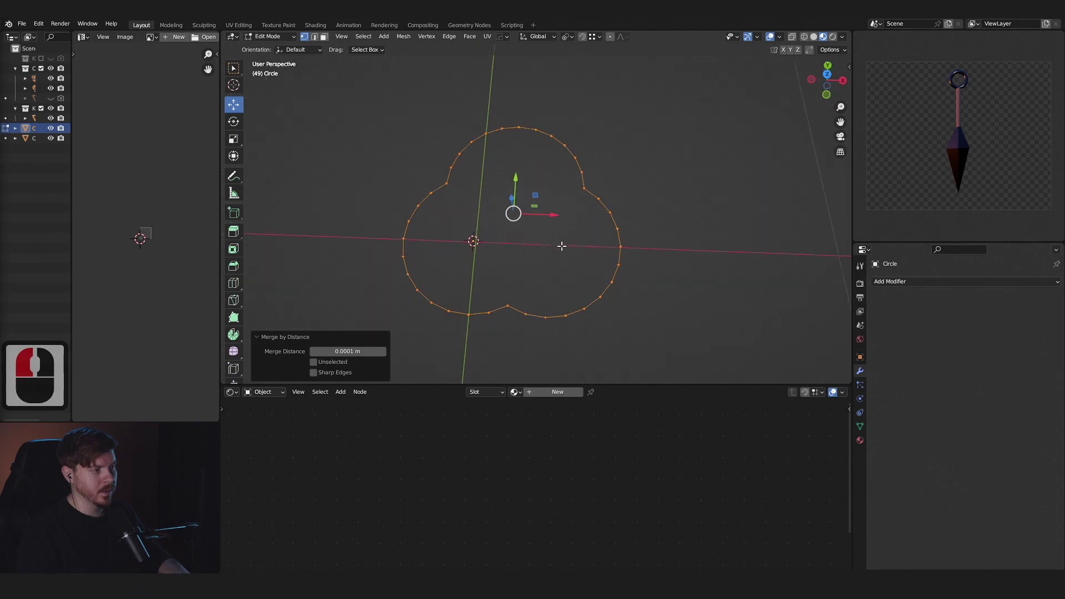
key(Tab)
key(Escape)
key(Tab)
key(Tab)
Set the cloverleaf's origin to geometry and add a Screw modifier with flipped normals to twist it.
right_click(538, 256)
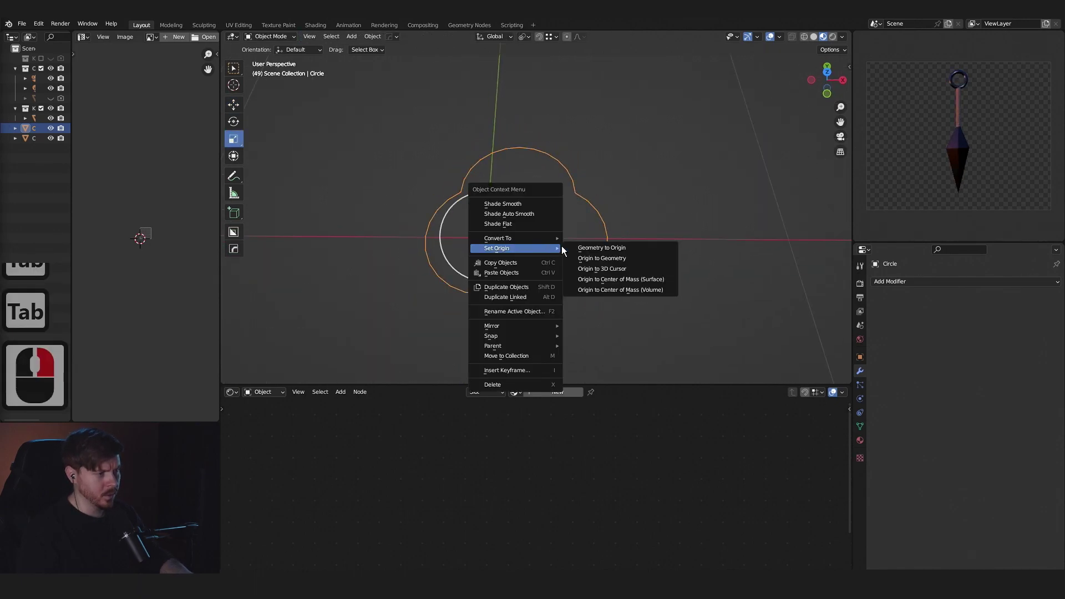
click(643, 252)
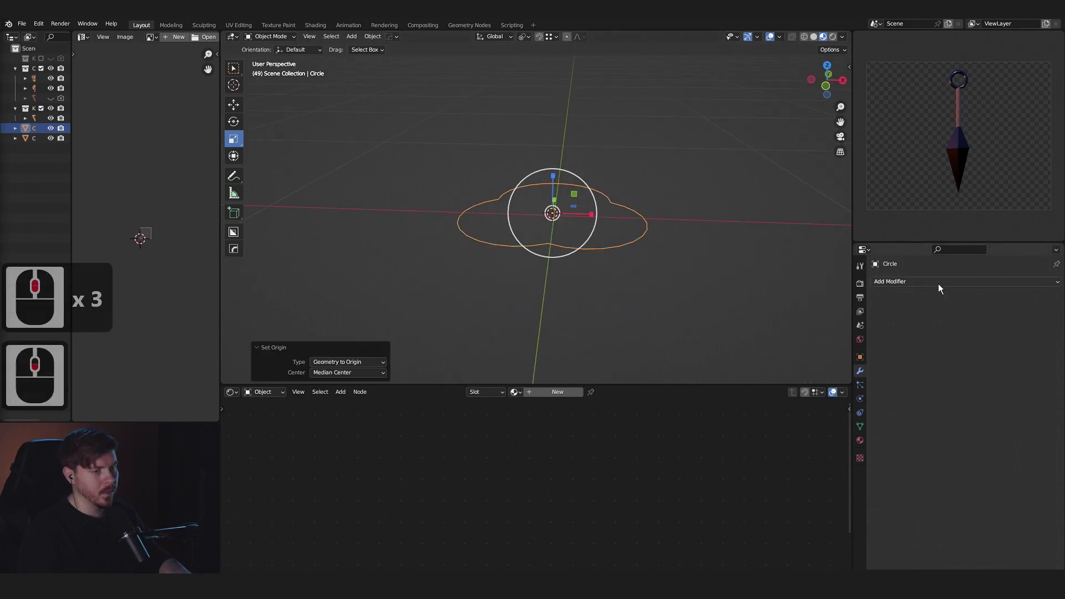
click(944, 288)
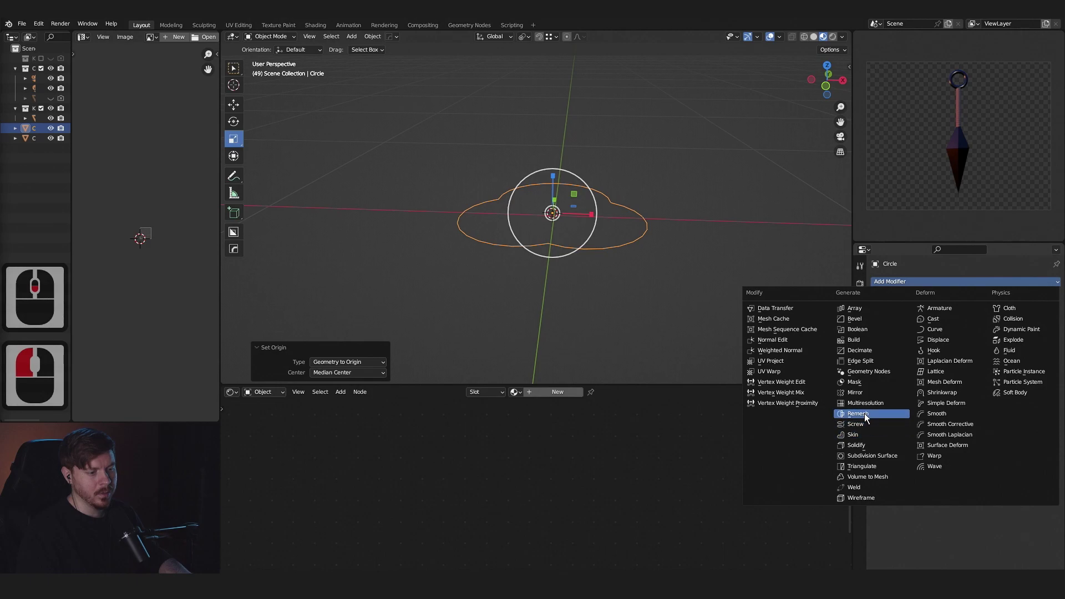
click(867, 430)
key(KP_1)
middle_click(749, 294)
middle_click(739, 273)
middle_click(704, 323)
middle_click(690, 310)
middle_click(689, 308)
middle_click(929, 437)
click(890, 451)
click(904, 469)
Shade the twisted column smooth and add a Bezier curve to the scene.
middle_click(639, 311)
middle_click(638, 315)
click(375, 42)
click(418, 262)
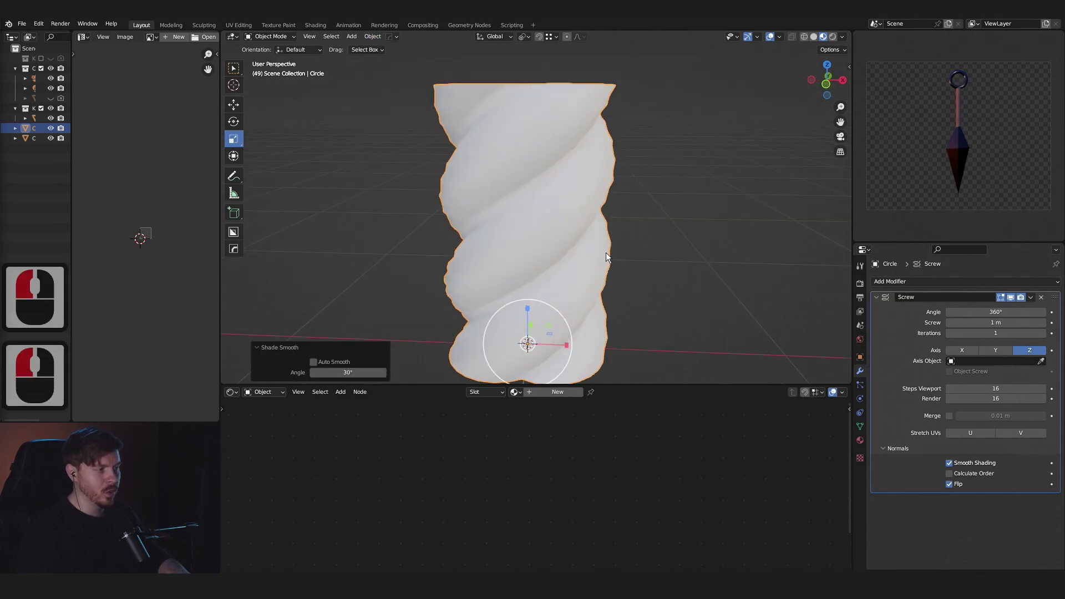
key(alt+Tab)
click(691, 282)
key(a)
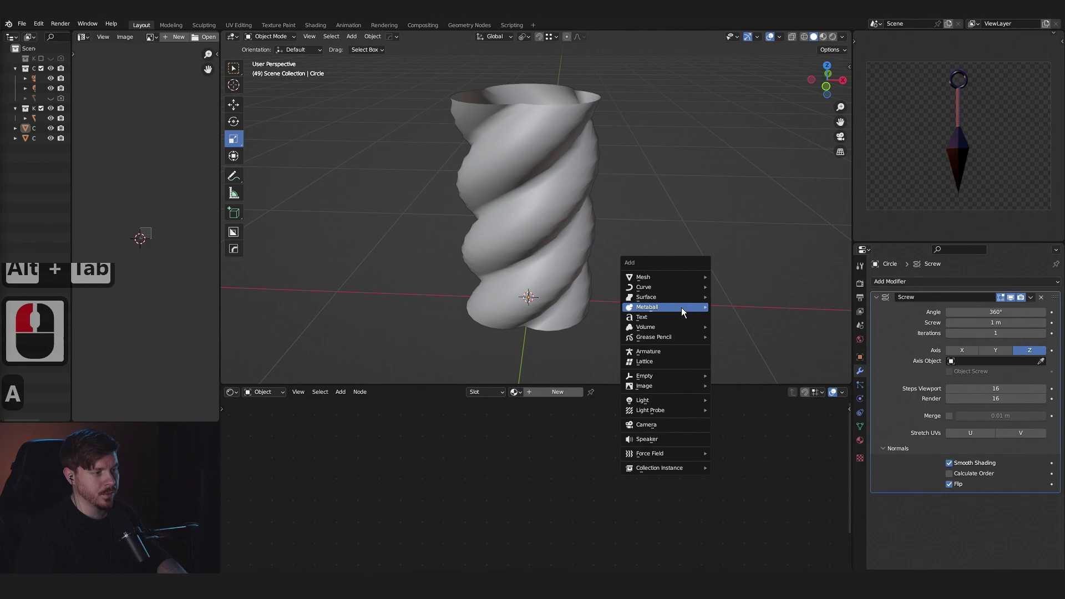
click(743, 295)
middle_click(642, 340)
middle_click(644, 345)
click(562, 178)
middle_click(599, 311)
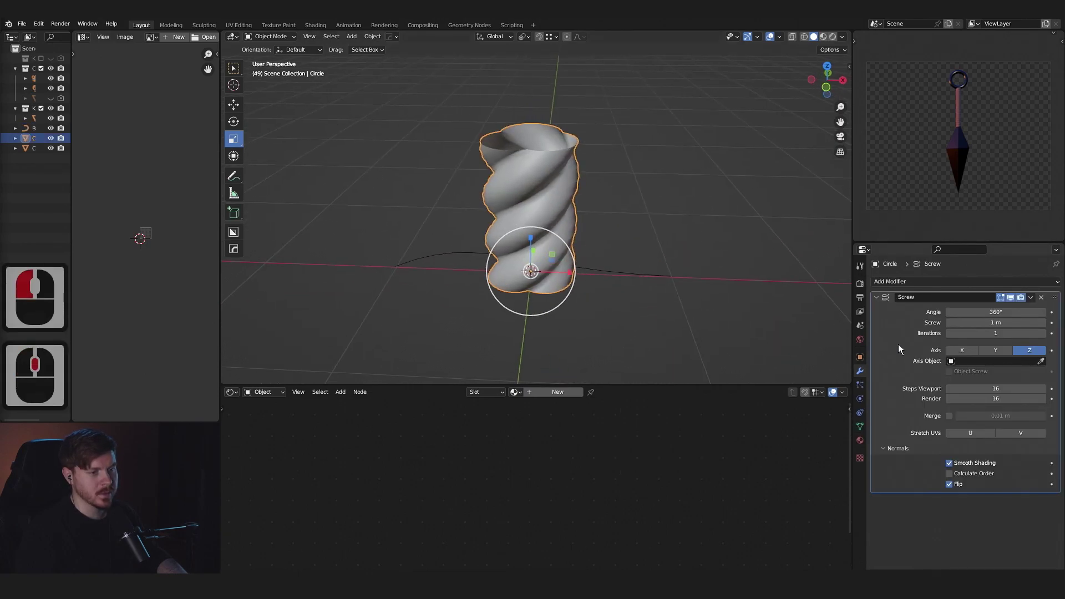
key(ctrl+z)
Add a Curve modifier targeting BezierCurve on the Z axis, then an Array modifier to repeat the twist.
click(1044, 285)
click(946, 339)
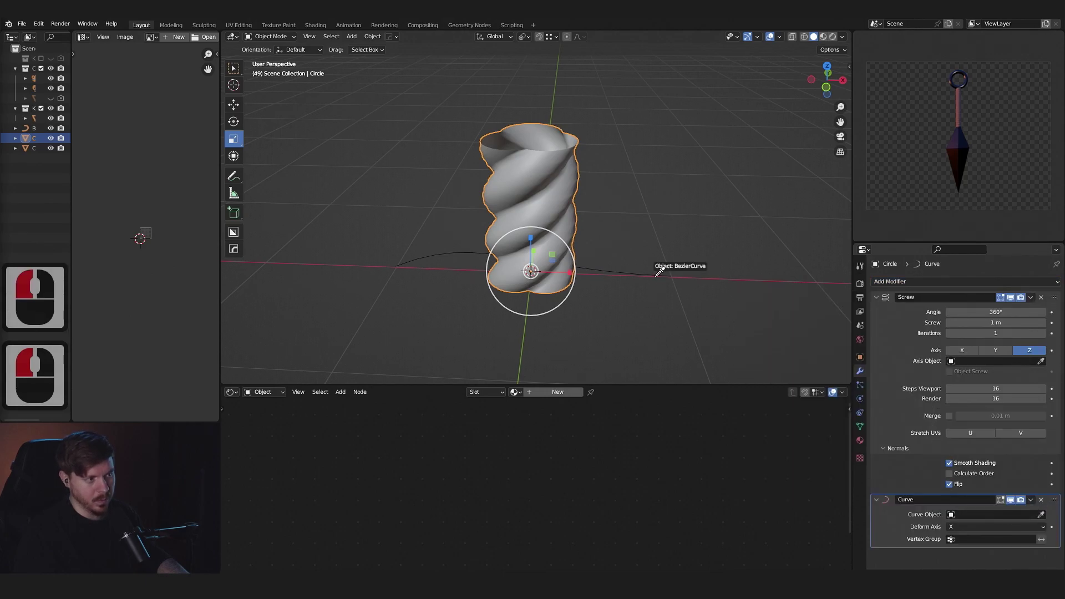
click(662, 279)
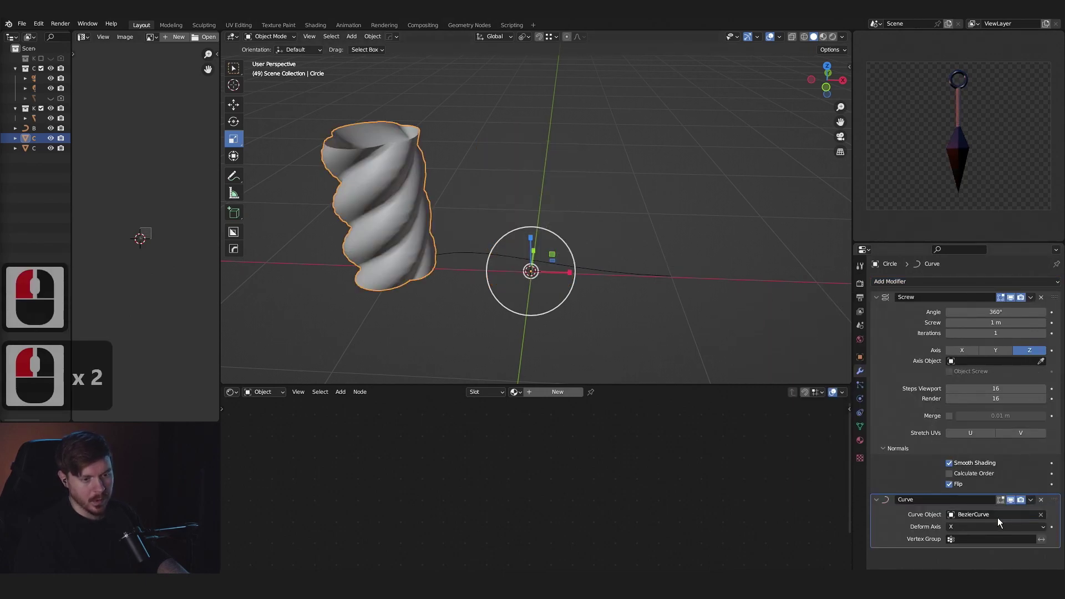
click(1035, 531)
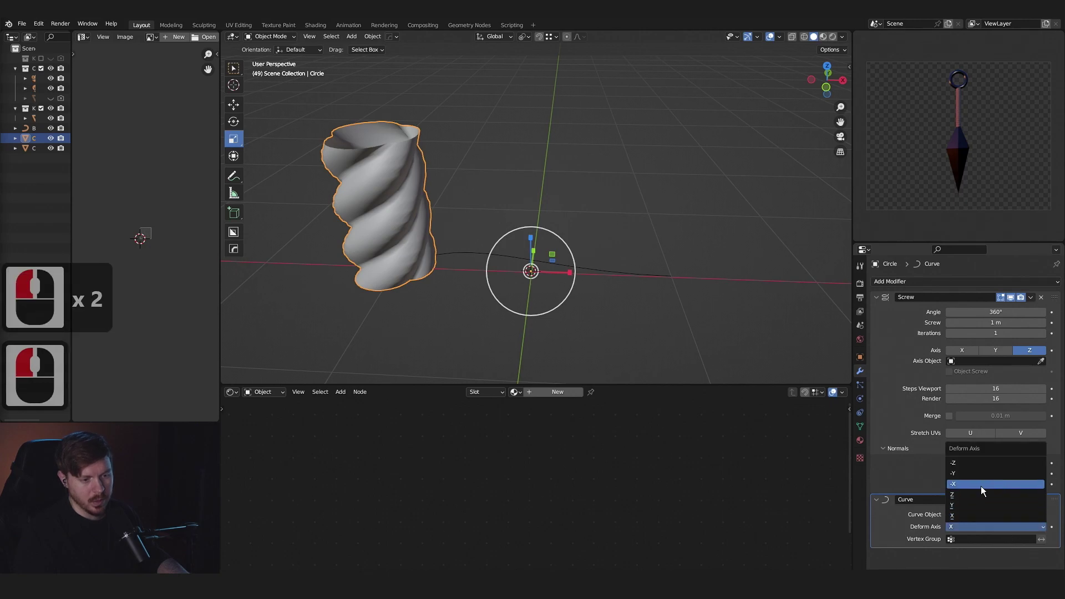
click(747, 456)
middle_click(888, 468)
click(882, 303)
click(1038, 291)
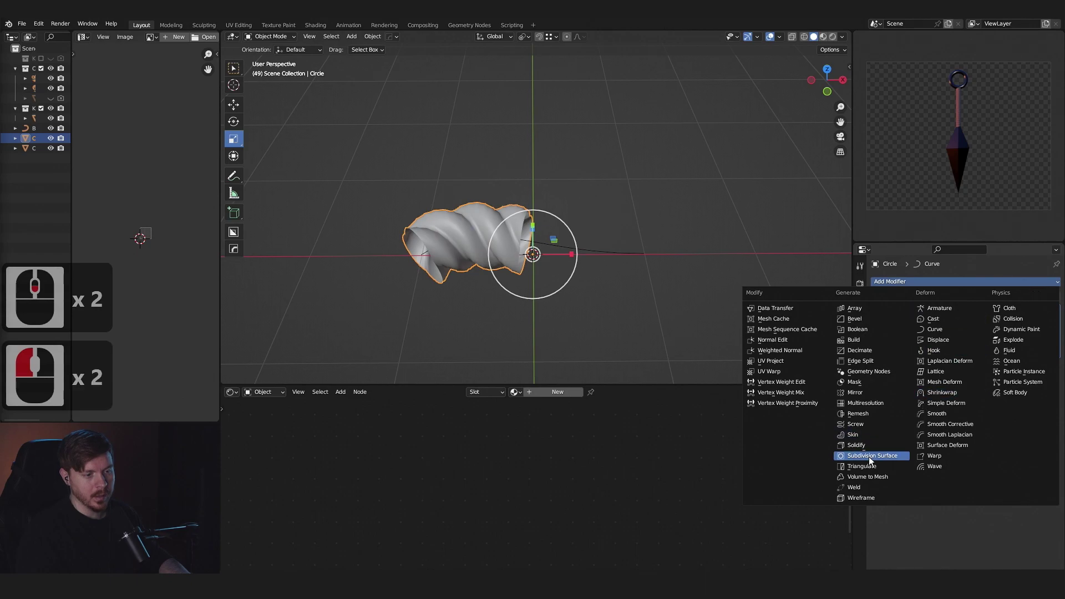
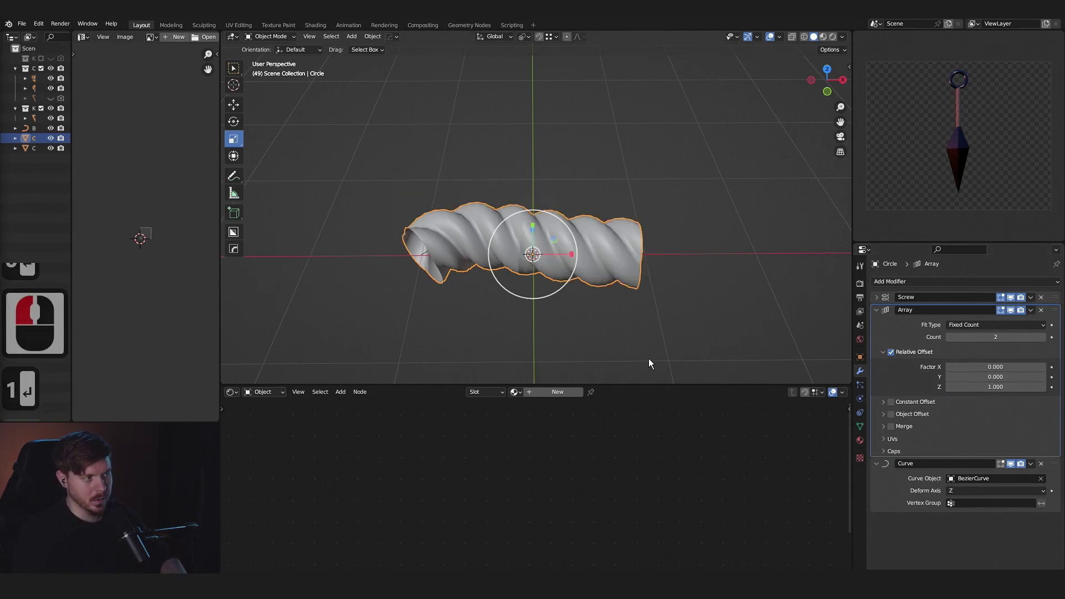
Edit the Bezier curve, extruding and moving its end point to lengthen the rope path.
click(736, 403)
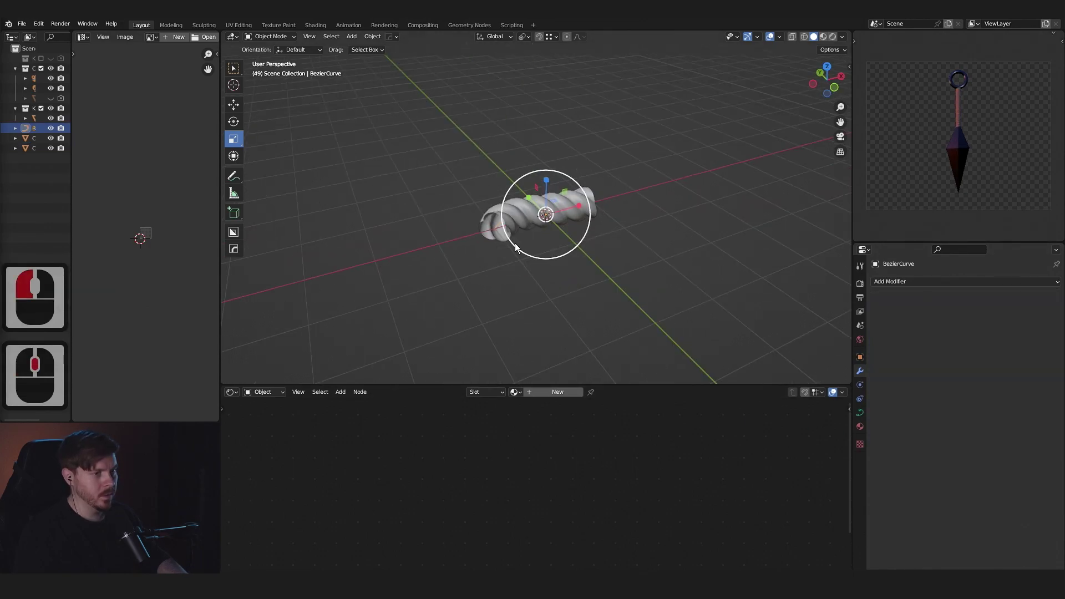
key(Tab)
middle_click(485, 269)
click(663, 275)
middle_click(646, 255)
key(e)
key(Escape)
key(g)
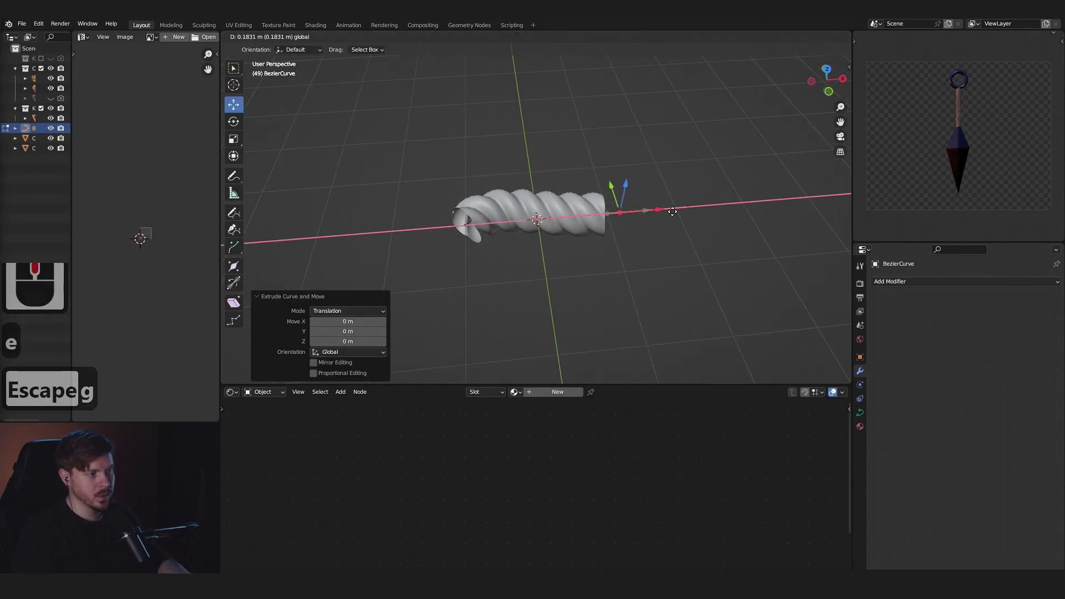
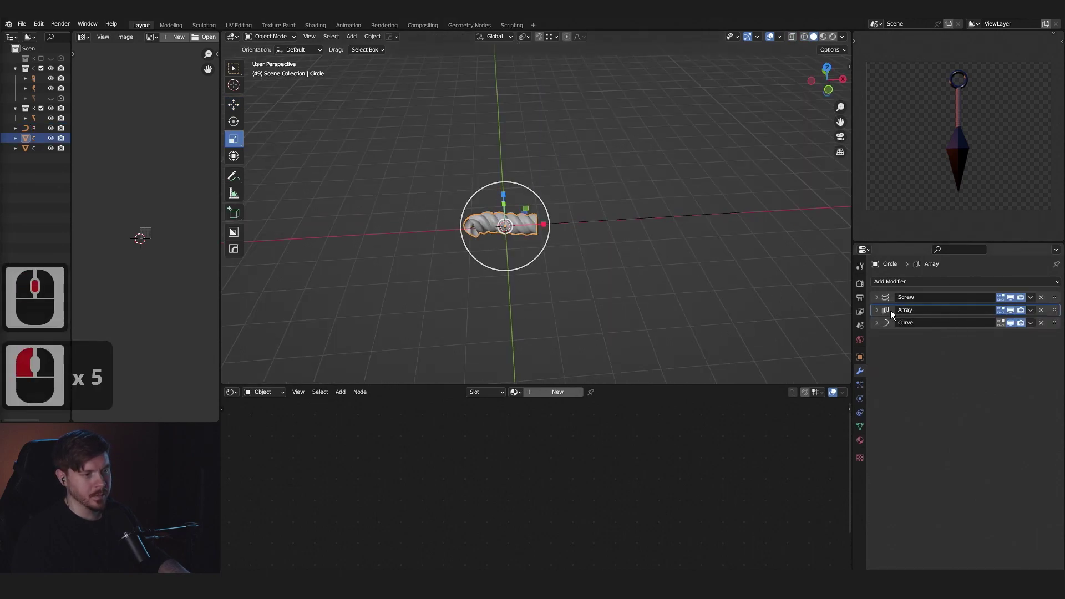
Raise the Array count to 29 and give the rope a single-user fabric material copy with retuned brightness.
click(877, 314)
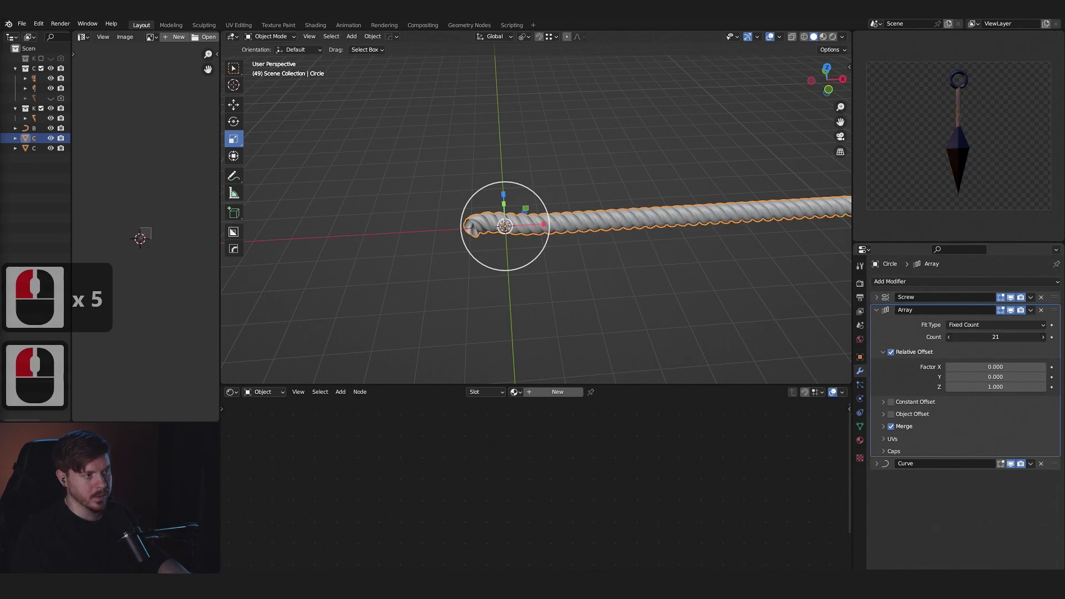
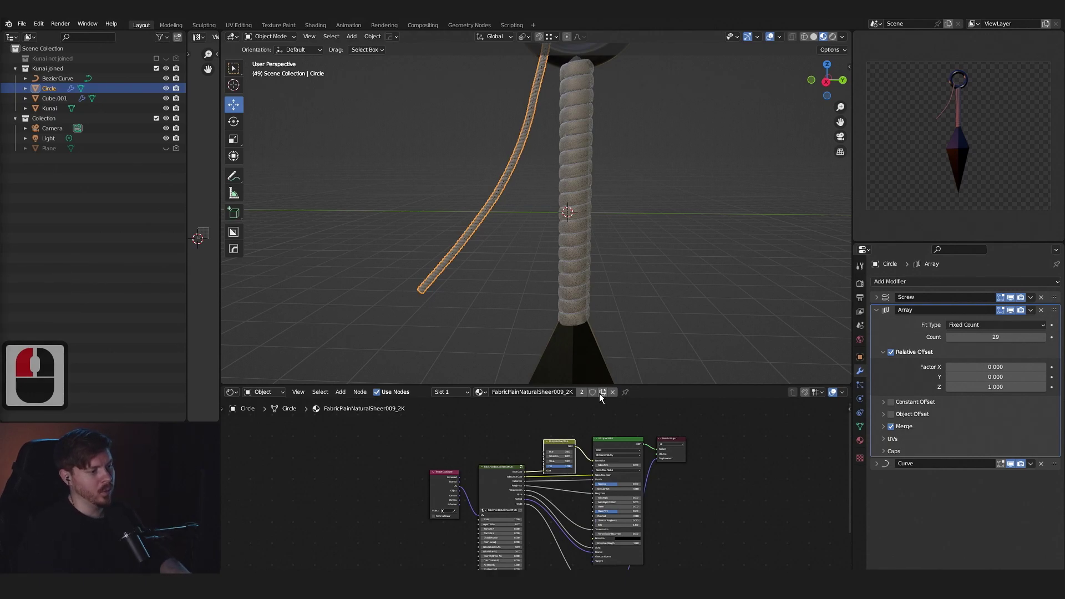
click(604, 400)
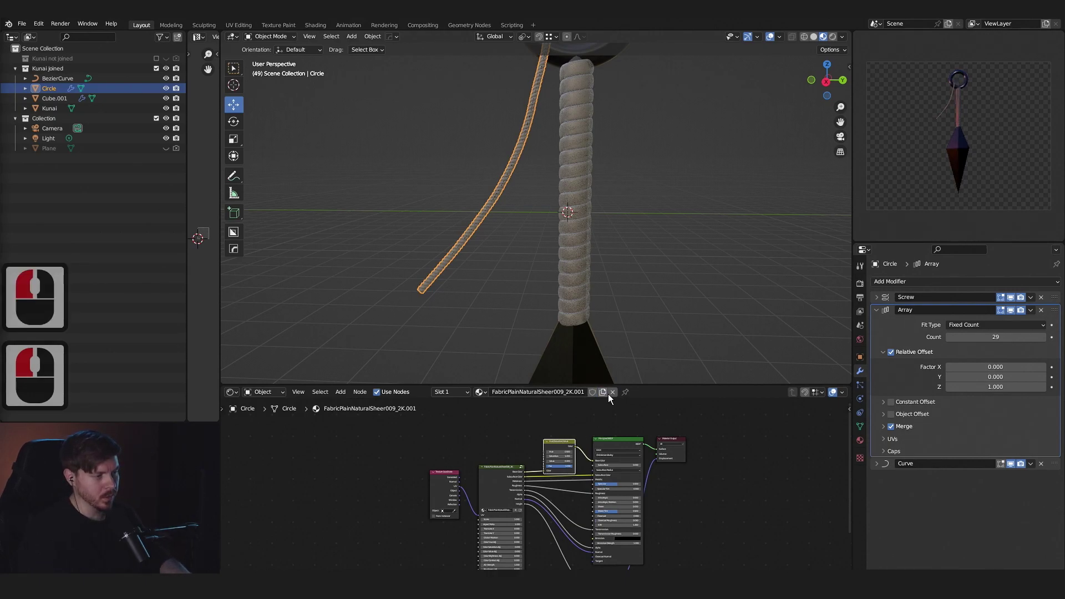
click(557, 449)
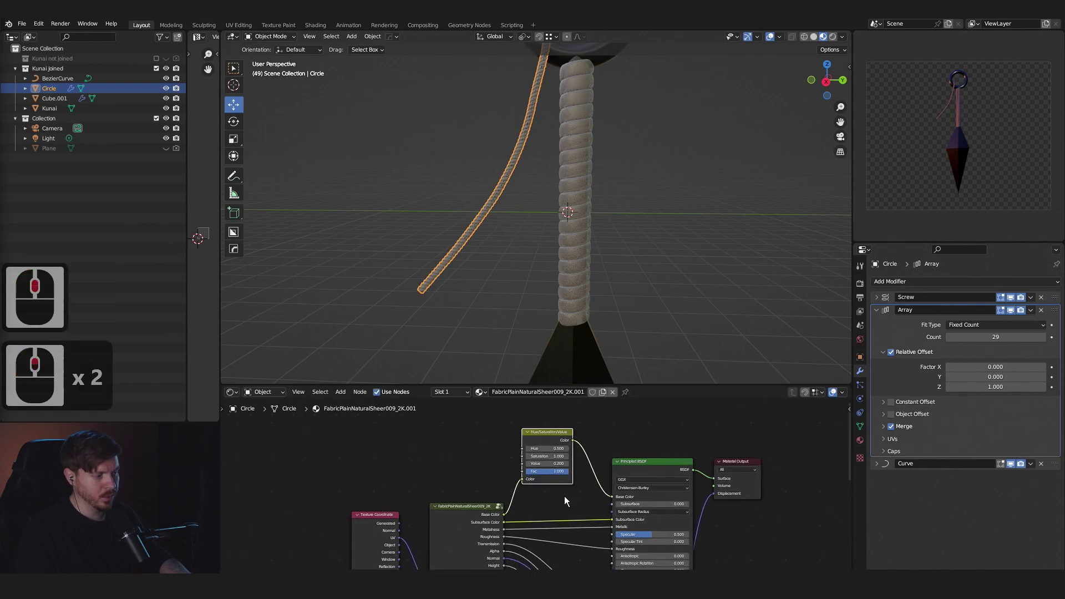
middle_click(579, 510)
click(574, 477)
click(574, 478)
double_click(574, 477)
click(577, 483)
click(573, 476)
middle_click(535, 270)
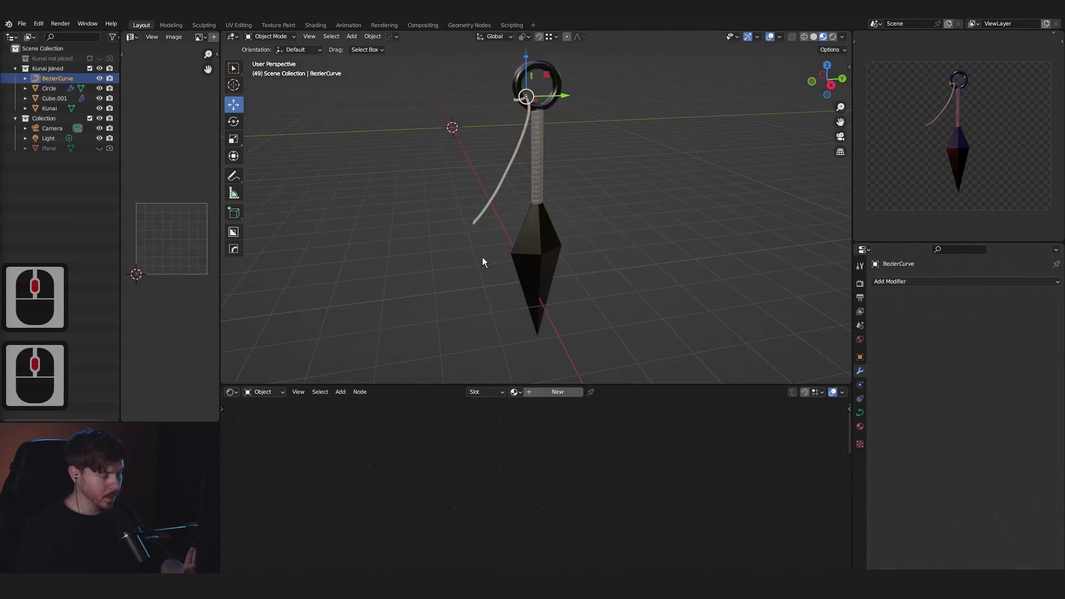
Add a plane, Plane.001, and stretch it along X into a long rectangular paper tag.
middle_click(476, 250)
scroll(up, 3)
key(a)
click(527, 164)
key(f)
scroll(up, 3)
key(s)
click(662, 236)
middle_click(594, 271)
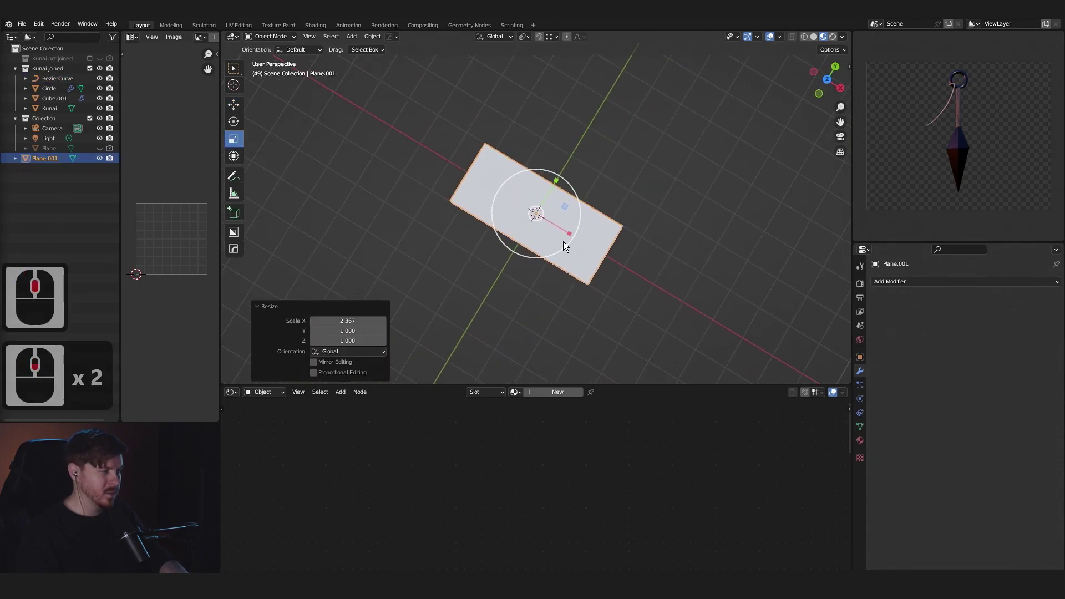
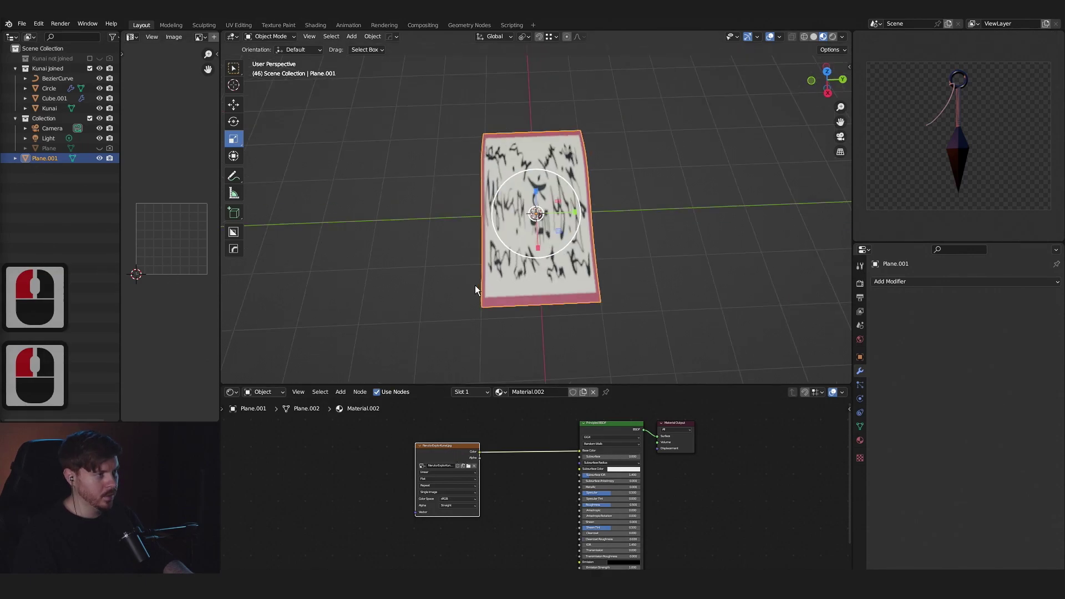
UV-unwrap the tag, select all its UVs and rotate them 90 degrees so the calligraphy fits.
middle_click(473, 291)
key(Tab)
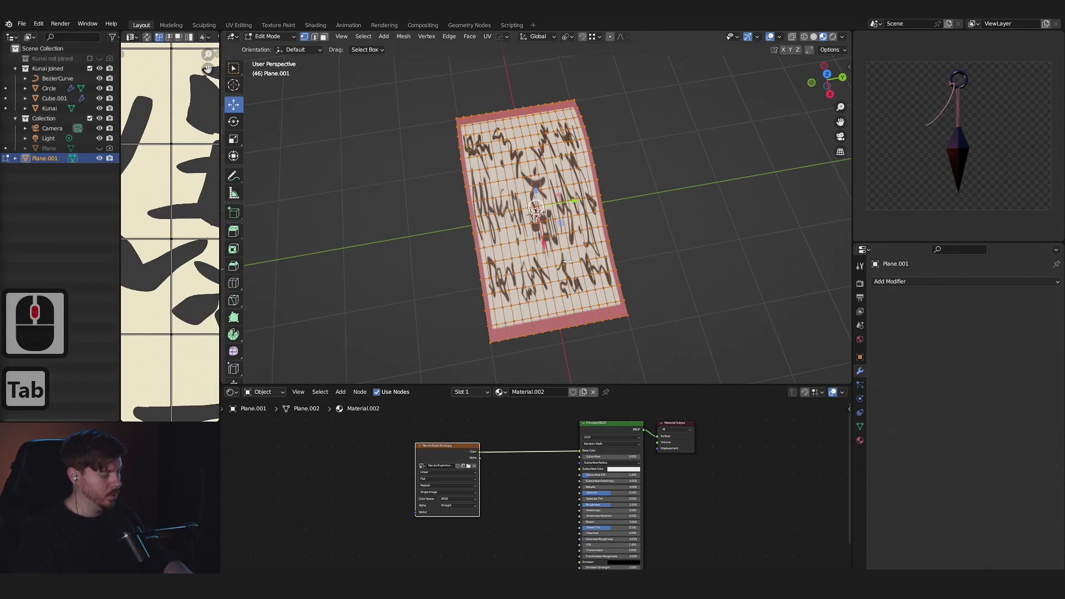
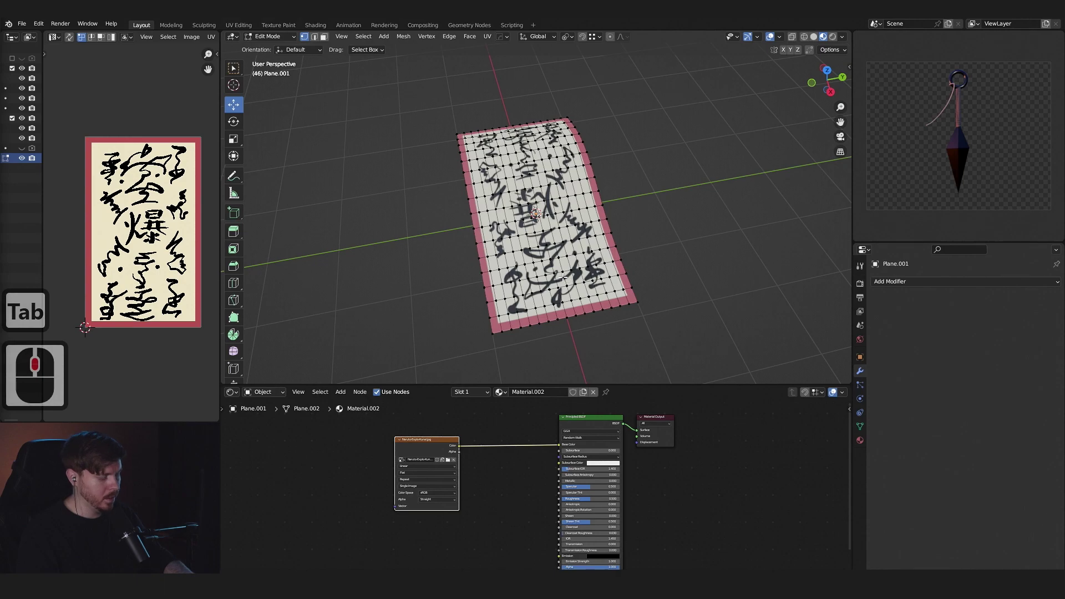
key(u)
key(Escape)
key(a)
key(r)
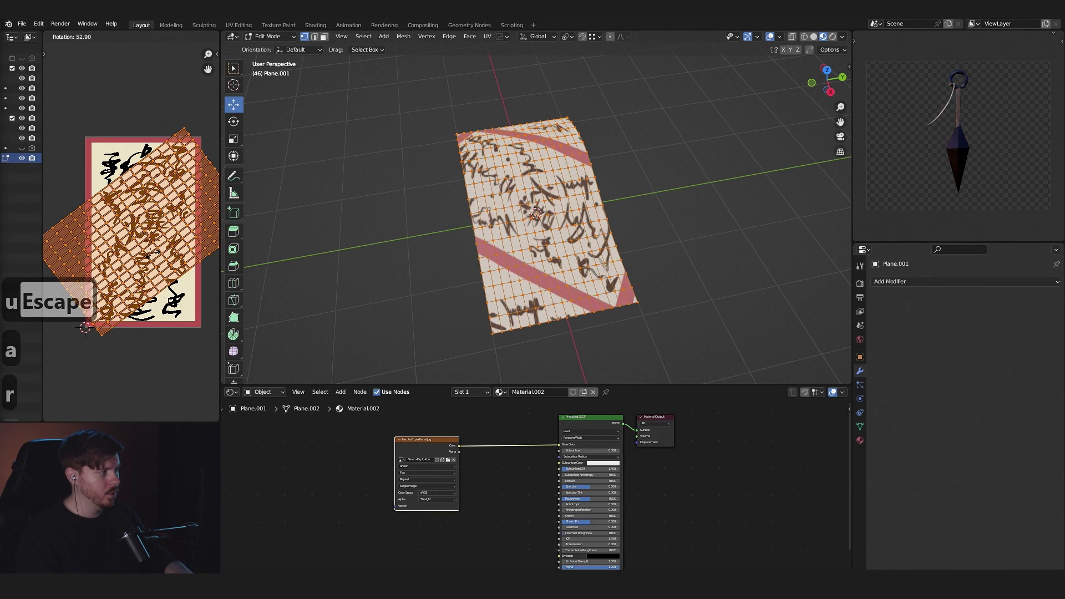
text(90)
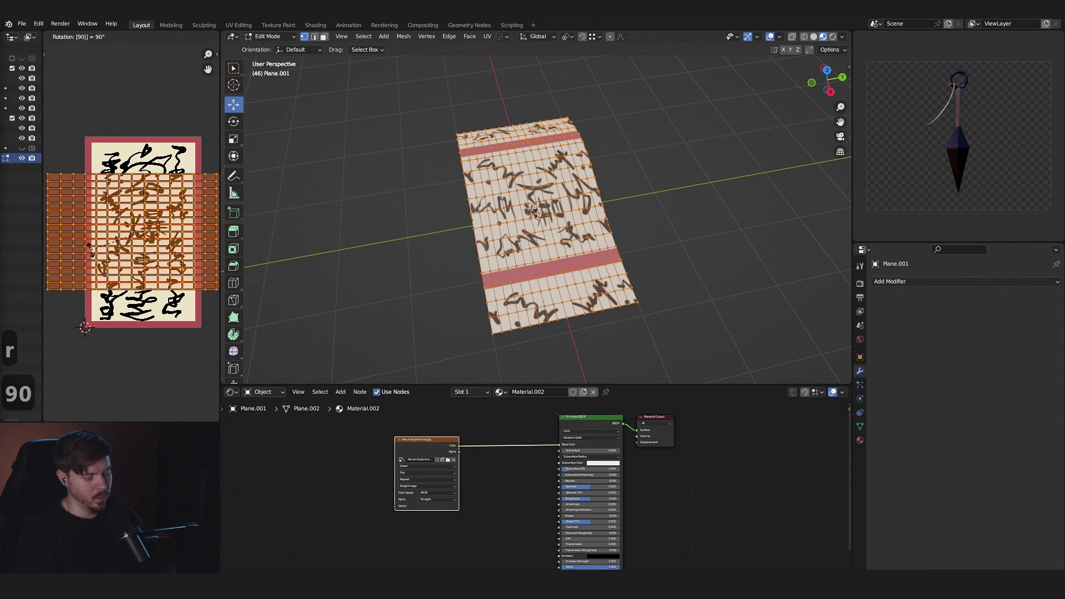
text(80)
key(Return)
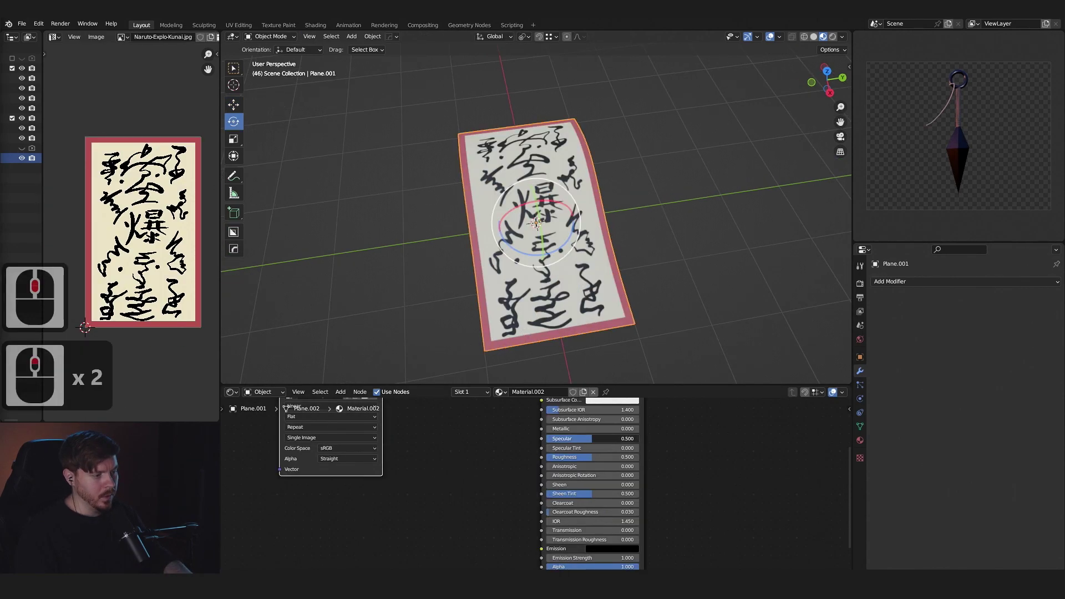
Add a Noise Texture and a Color Ramp node and preview the noise on the tag.
click(399, 297)
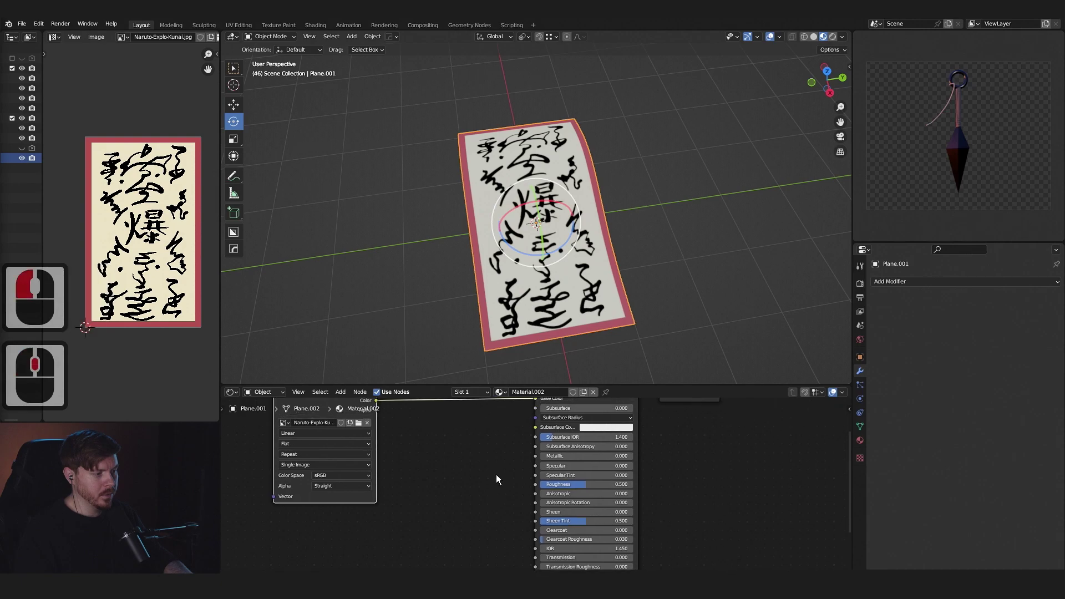
click(375, 491)
double_click(376, 490)
key(a)
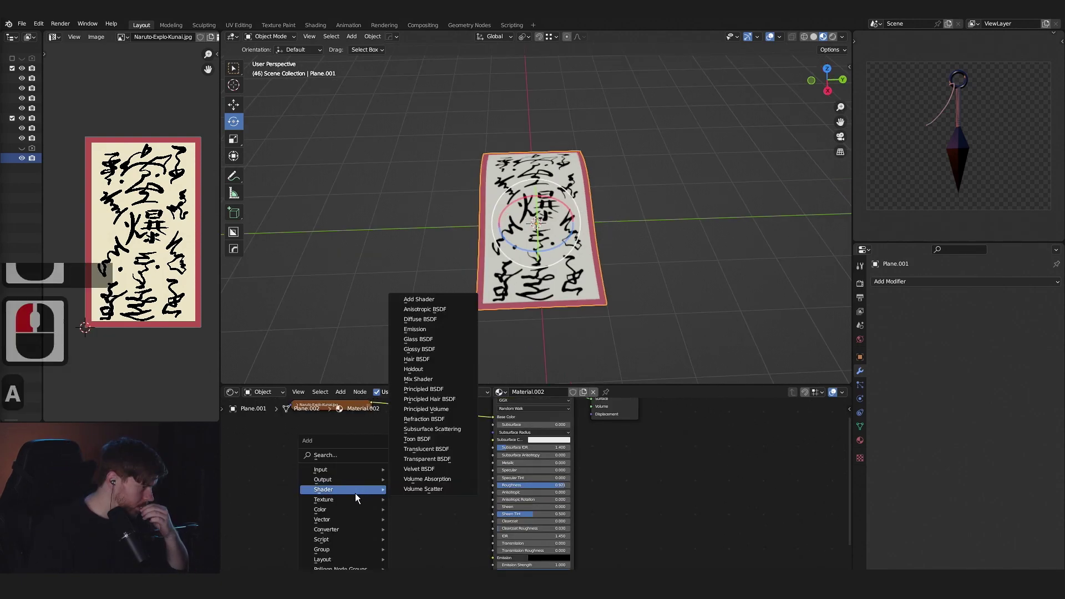
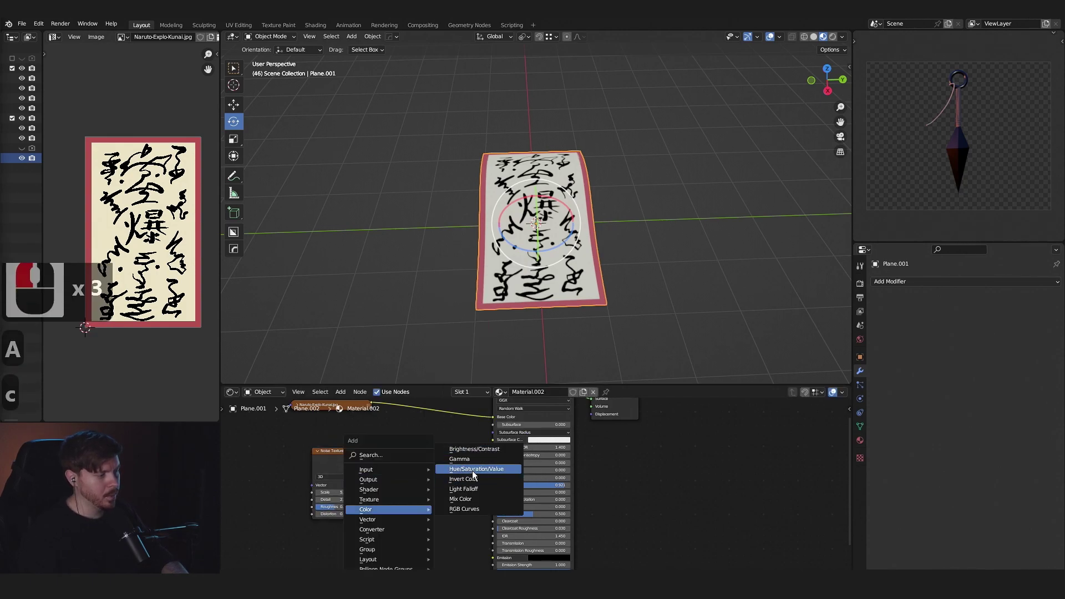
click(502, 489)
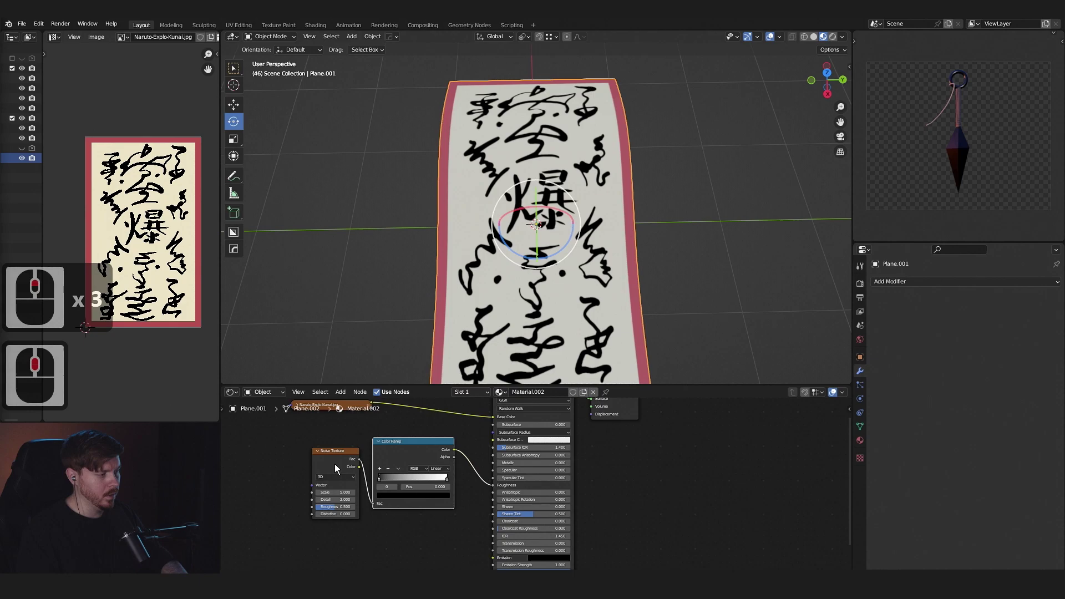
click(340, 464)
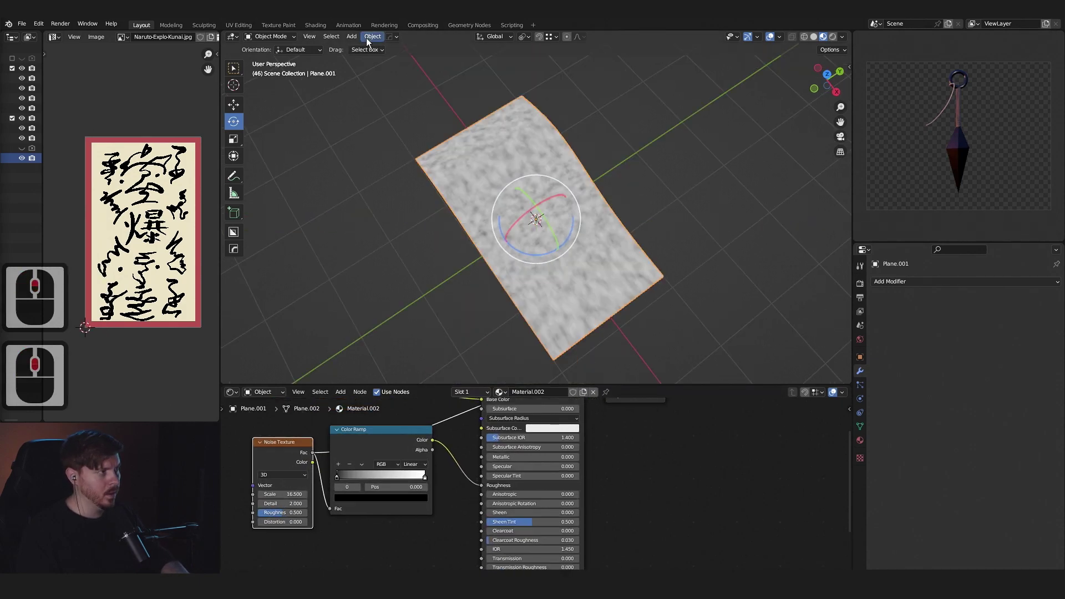
Drive Roughness from the ramp and pull its stops together for a high-contrast pattern.
click(371, 44)
click(426, 257)
key(Tab)
key(Tab)
click(412, 490)
click(430, 467)
middle_click(427, 460)
click(427, 461)
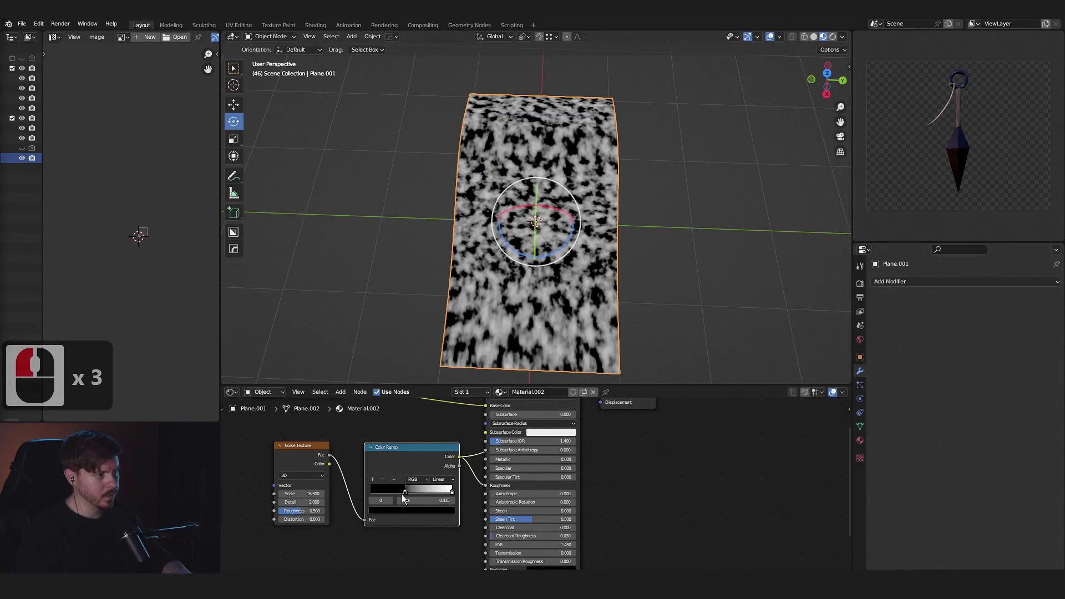
click(415, 502)
middle_click(676, 288)
middle_click(675, 280)
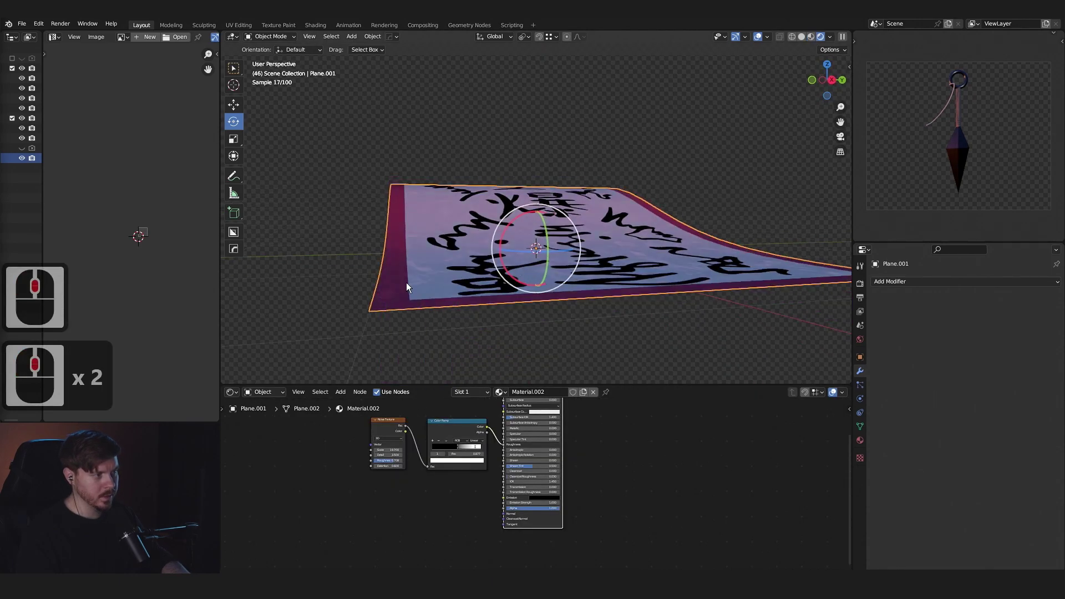
Add a Solidify modifier giving the tag 0.07 m thickness with offset -1.
middle_click(578, 276)
scroll(down, 3)
scroll(down, 3)
middle_click(960, 282)
double_click(959, 282)
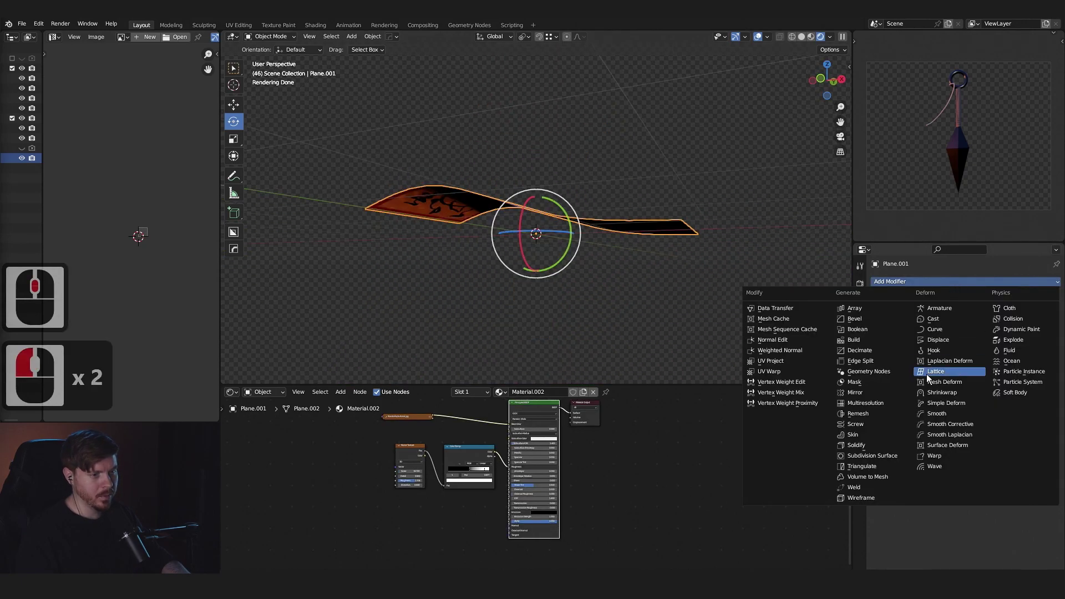
click(884, 451)
middle_click(676, 330)
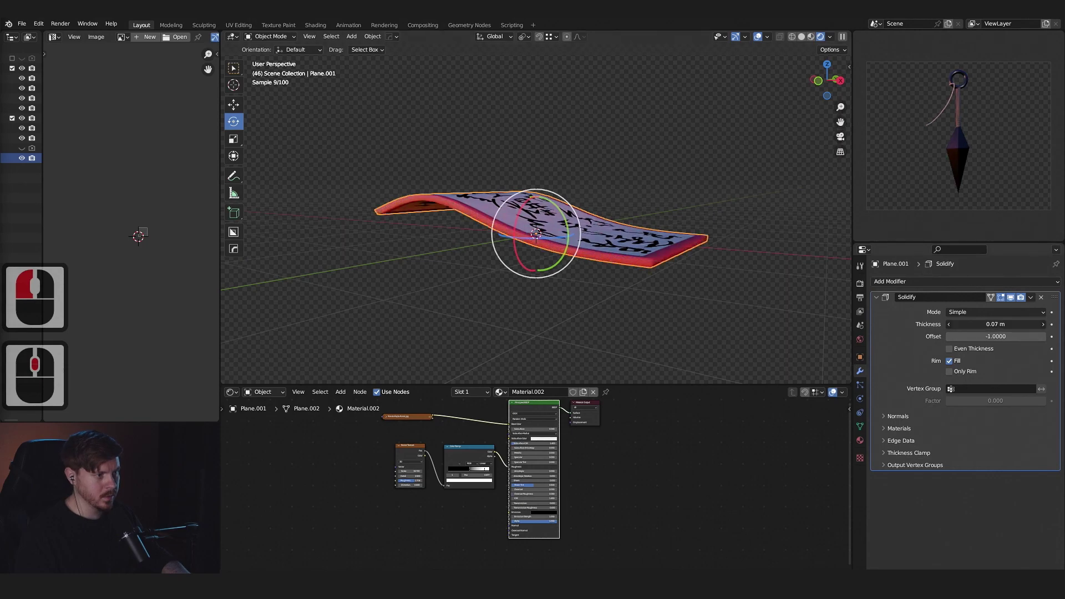
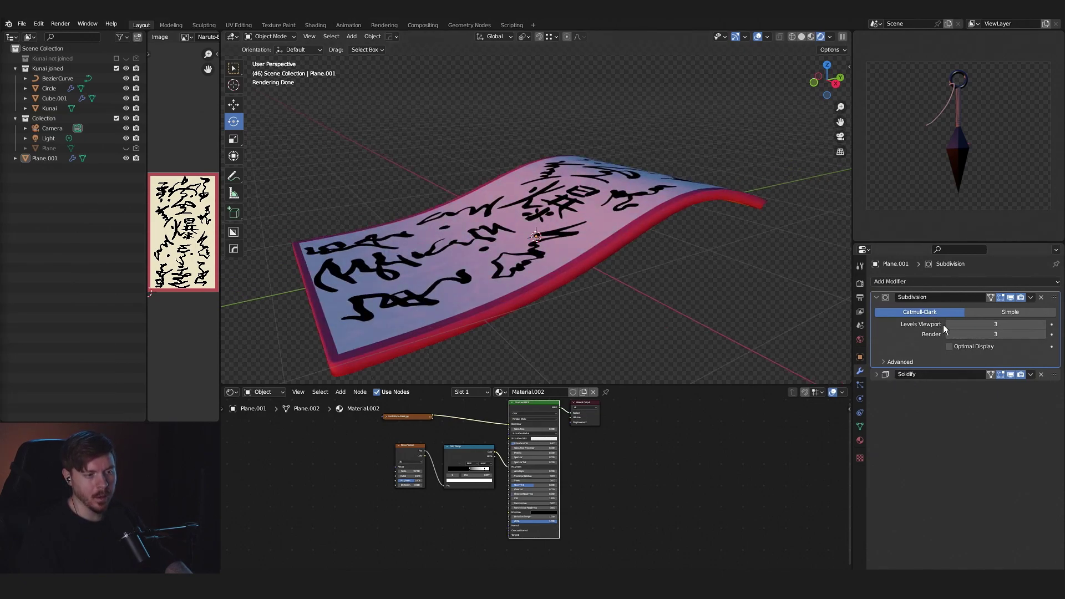
Duplicate the Noise Texture and Color Ramp pair and place the copies below the originals.
click(882, 301)
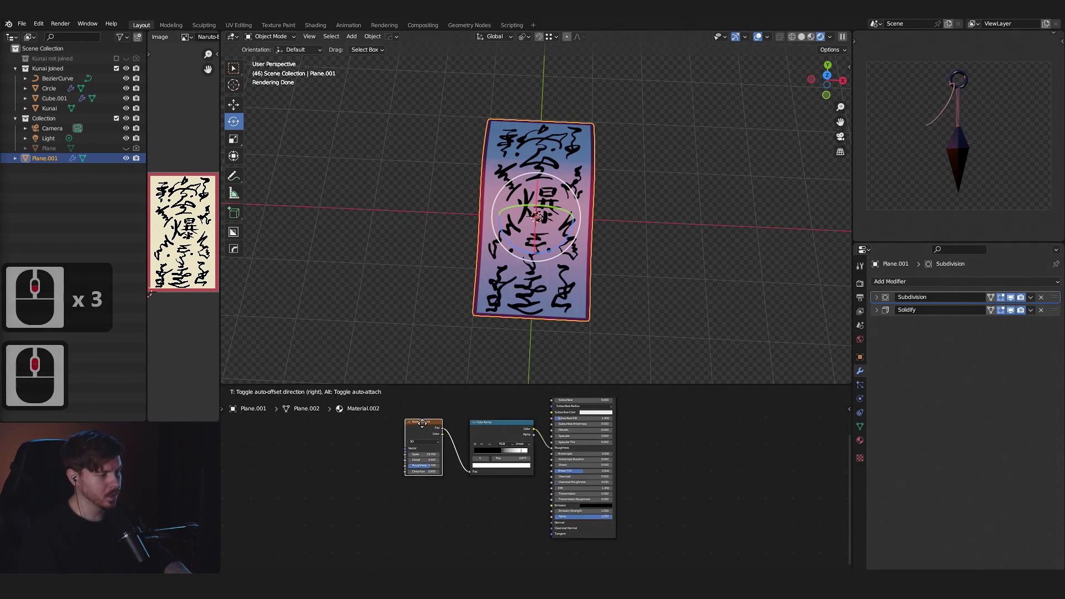
click(416, 431)
double_click(492, 528)
key(a)
click(467, 458)
text(noise)
double_click(480, 437)
key(d)
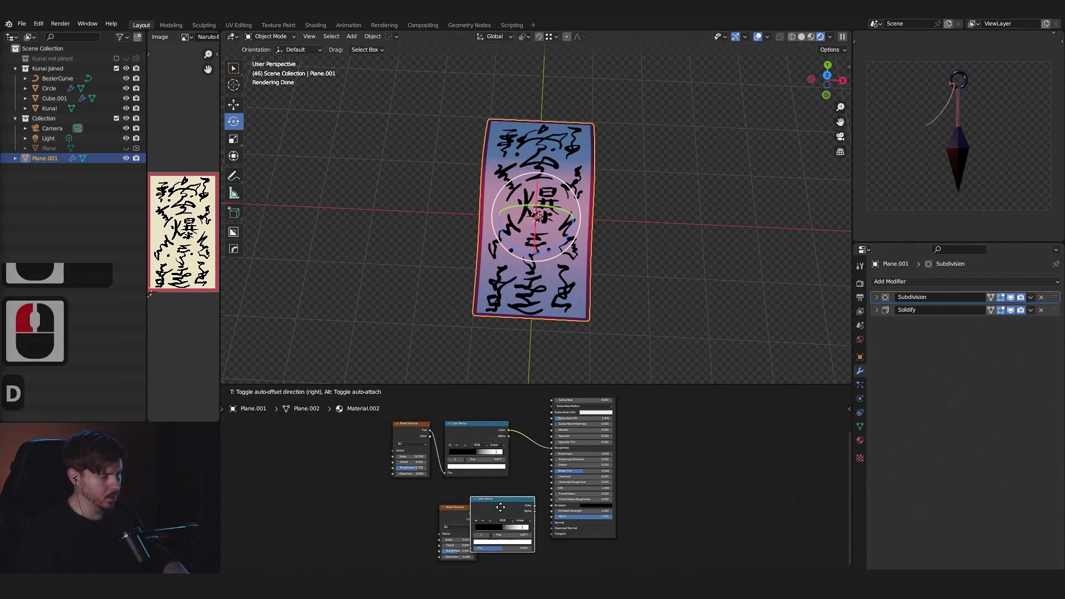
Make the new ramp orange, feed it into Emission Color and set Emission Strength to 20.
click(510, 517)
click(414, 513)
click(475, 543)
click(472, 555)
click(558, 512)
middle_click(536, 453)
click(536, 454)
click(536, 481)
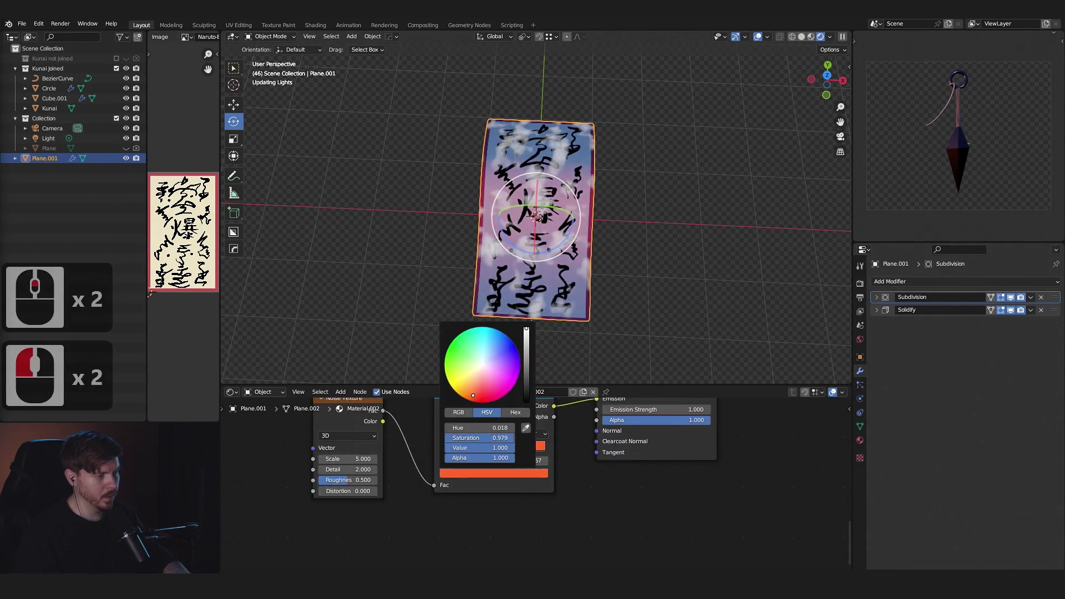
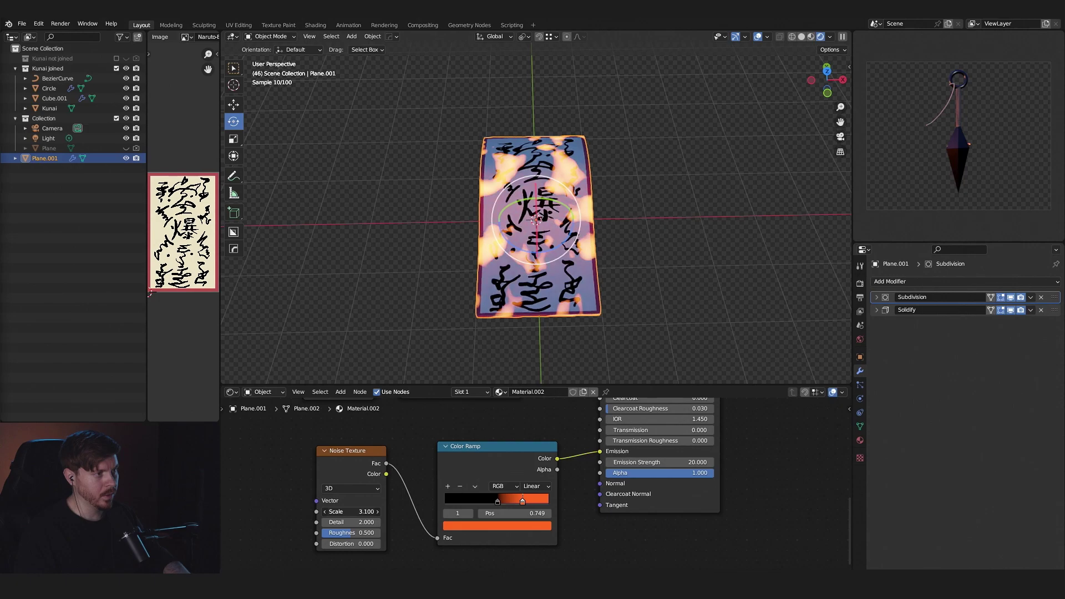
Adjust the scale of the glow noise texture.
click(606, 237)
scroll(up, 3)
scroll(up, 3)
scroll(down, 3)
scroll(down, 3)
scroll(up, 3)
scroll(down, 3)
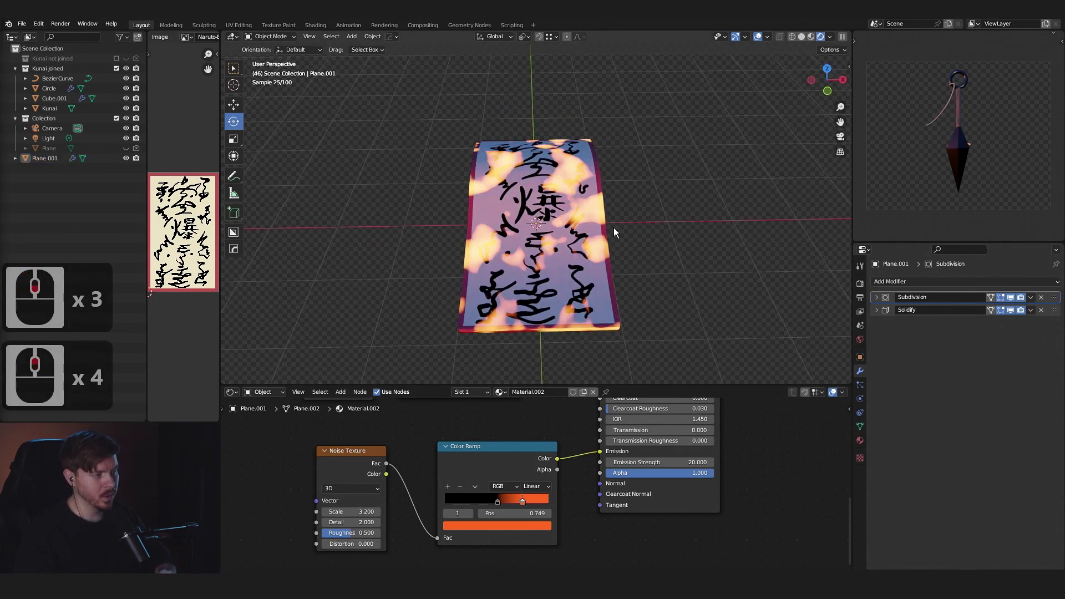
scroll(up, 3)
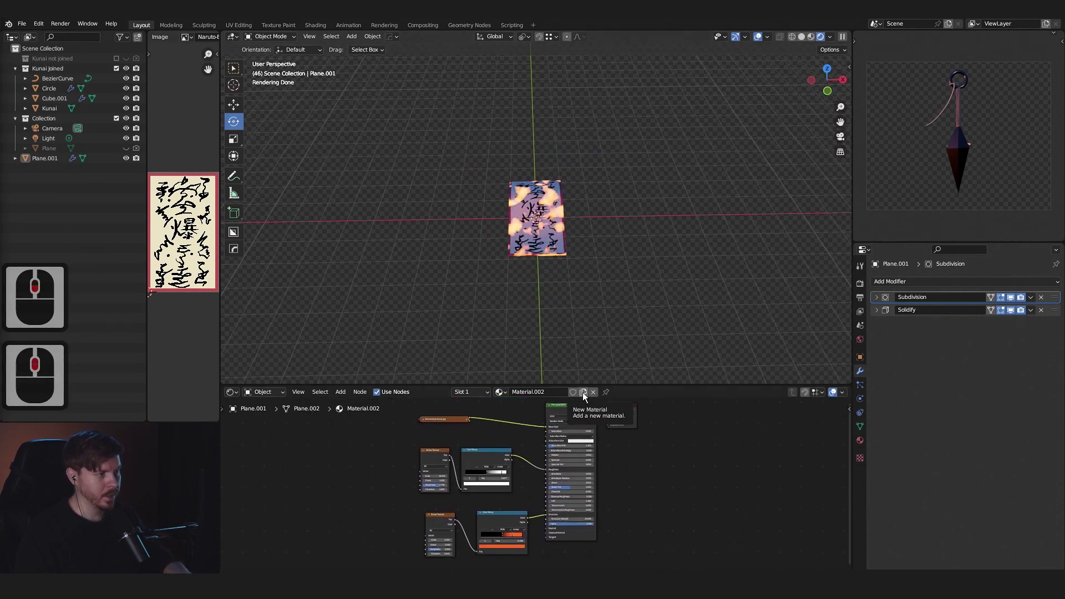
Duplicate the paper tag with Shift+D and drop the copy beside the original.
click(588, 398)
click(560, 241)
key(d)
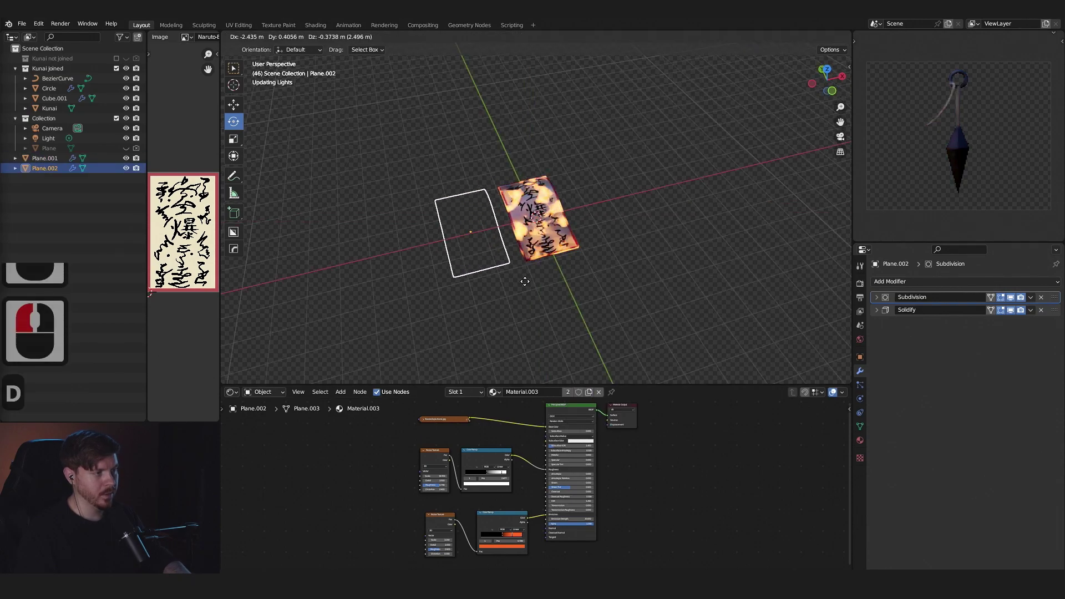
key(Escape)
Give the copy a new material with the emission image texture wired into Emission.
click(464, 288)
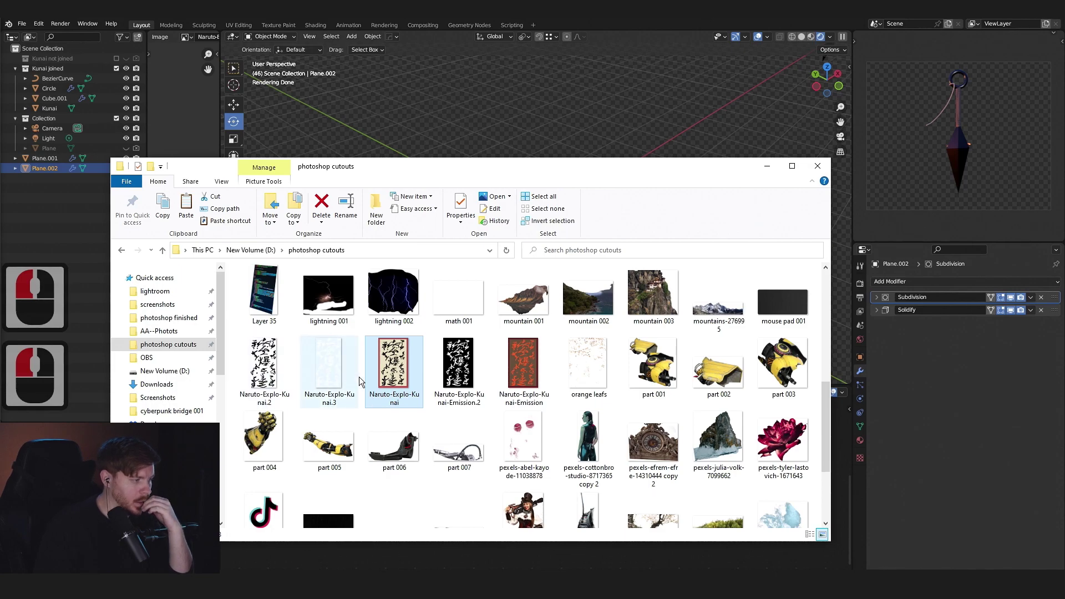
click(422, 559)
click(305, 472)
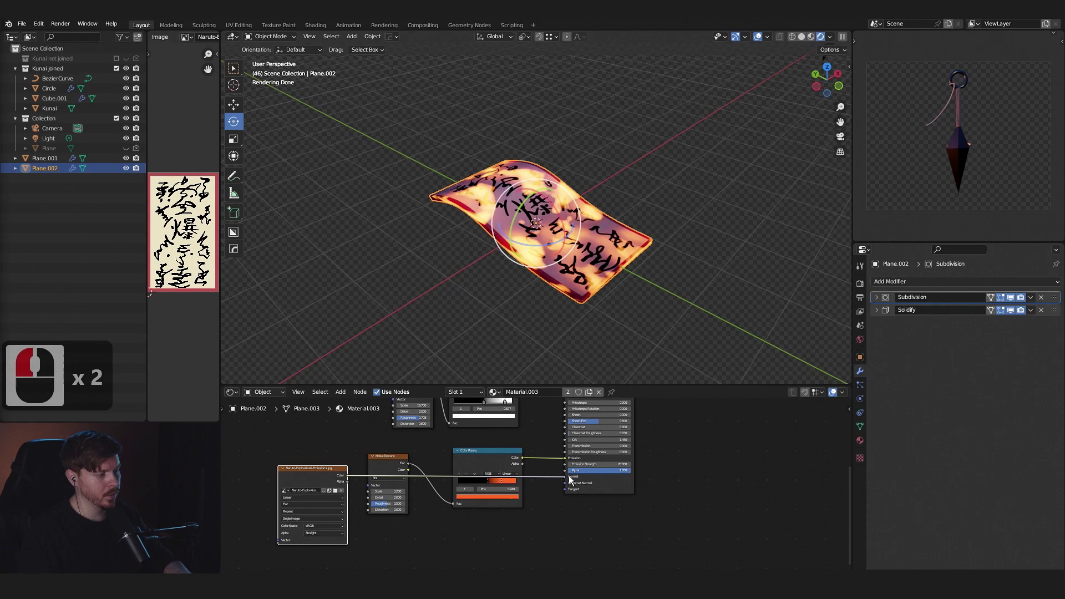
click(573, 475)
key(g)
click(494, 250)
Move the duplicate tag back over the original, checked from a top-down view.
middle_click(609, 337)
middle_click(602, 295)
click(569, 316)
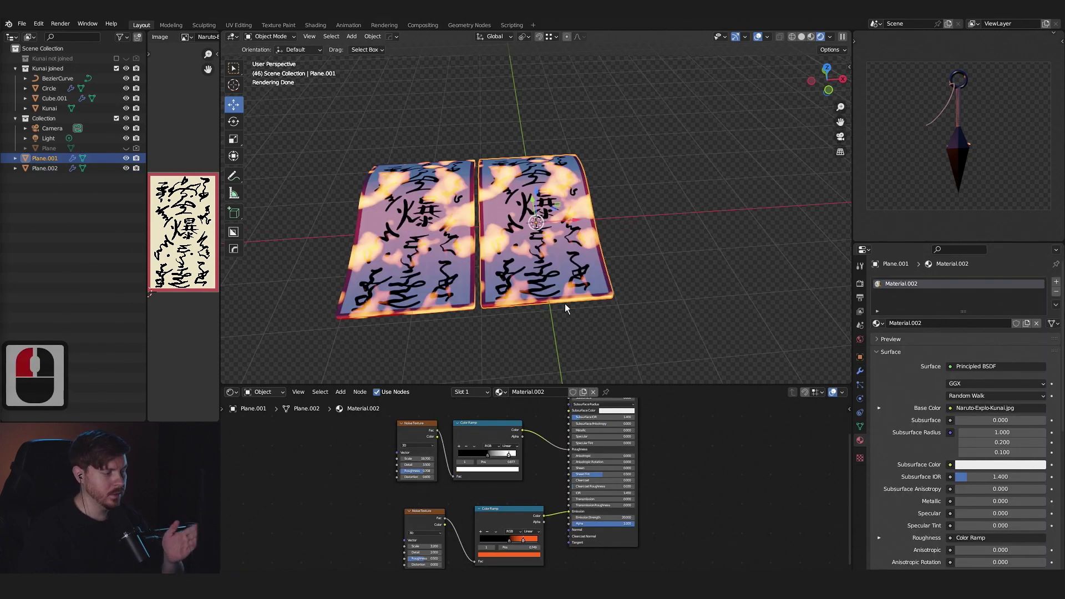
click(438, 269)
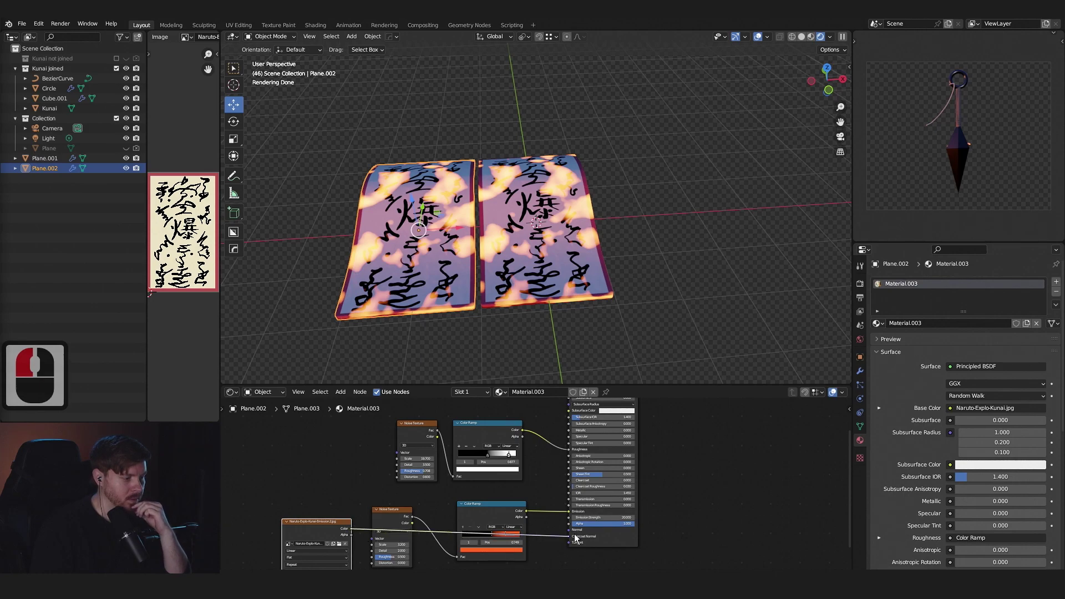
click(578, 529)
middle_click(512, 543)
click(516, 542)
middle_click(407, 342)
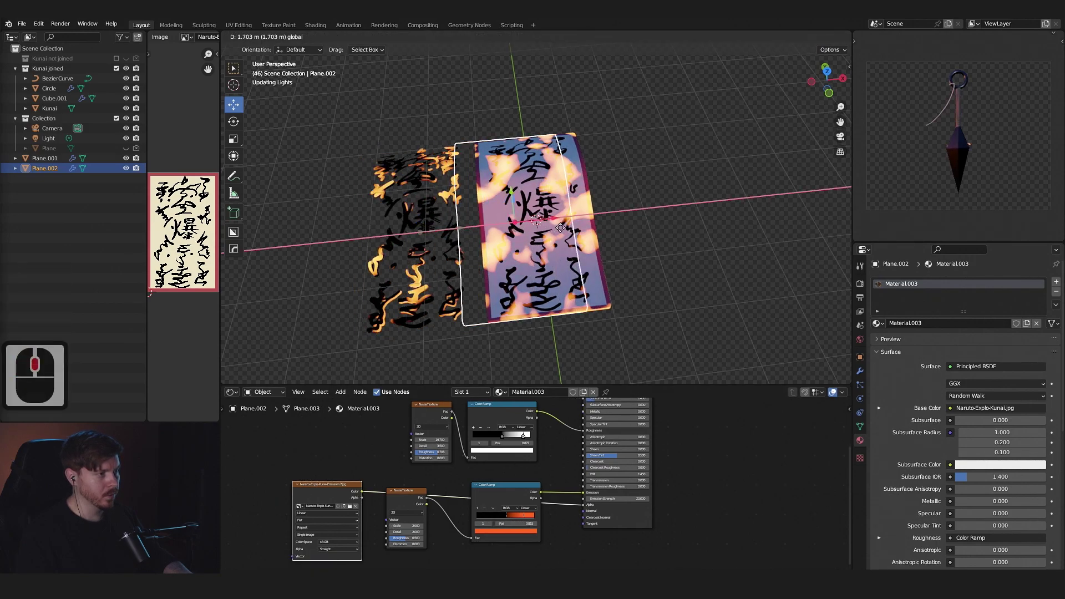
click(585, 235)
key(f)
middle_click(623, 309)
key(`)
click(595, 235)
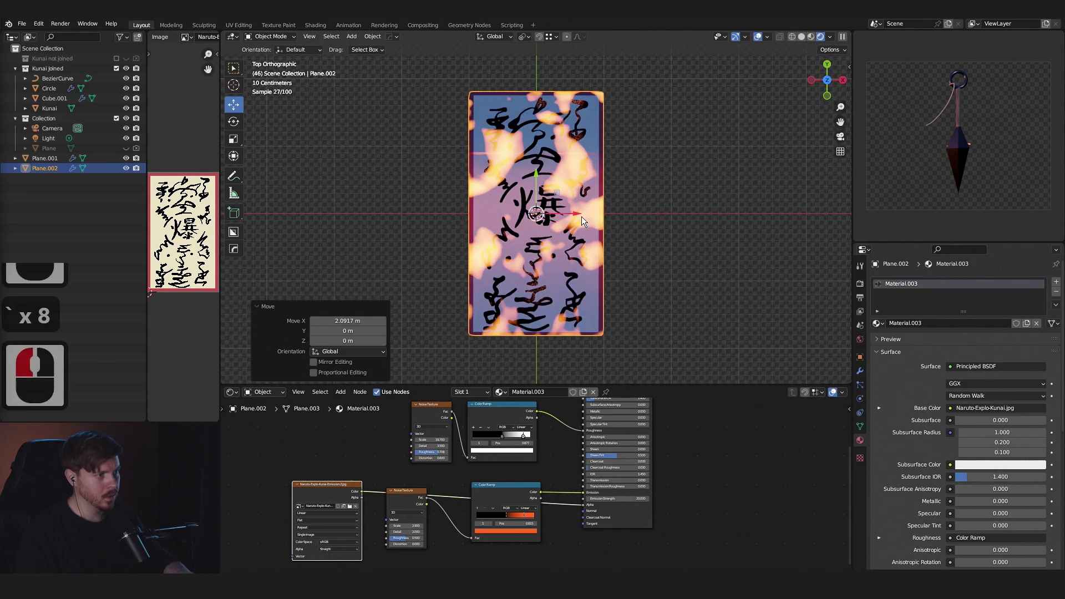
Lift the duplicate slightly above the original tag.
click(586, 225)
middle_click(563, 176)
click(541, 189)
middle_click(579, 304)
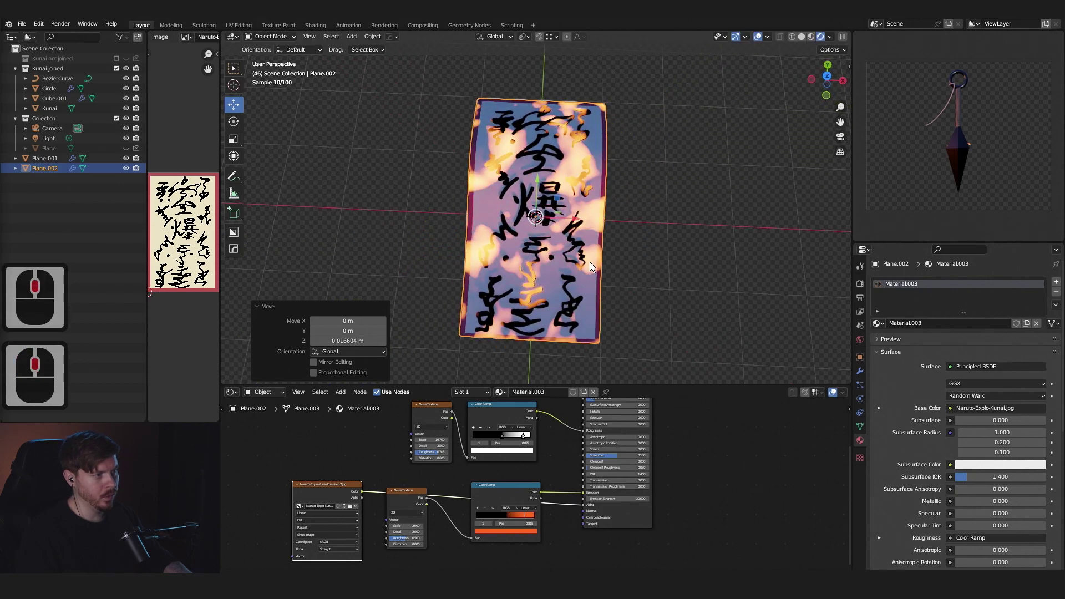
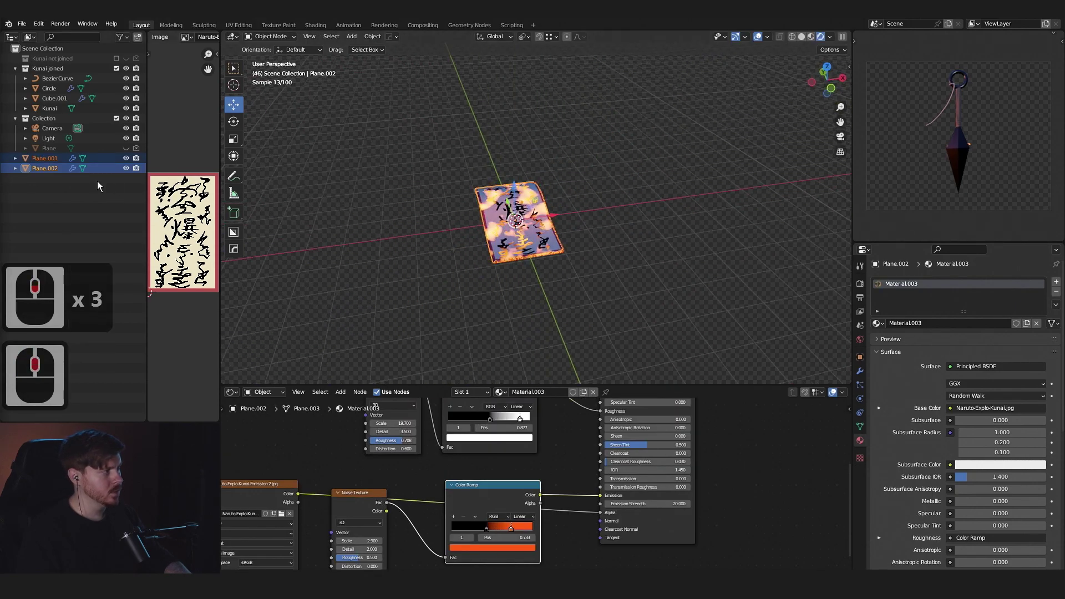
Group both tags into a new Tag collection and rotate them toward the kunai.
key(m)
click(525, 215)
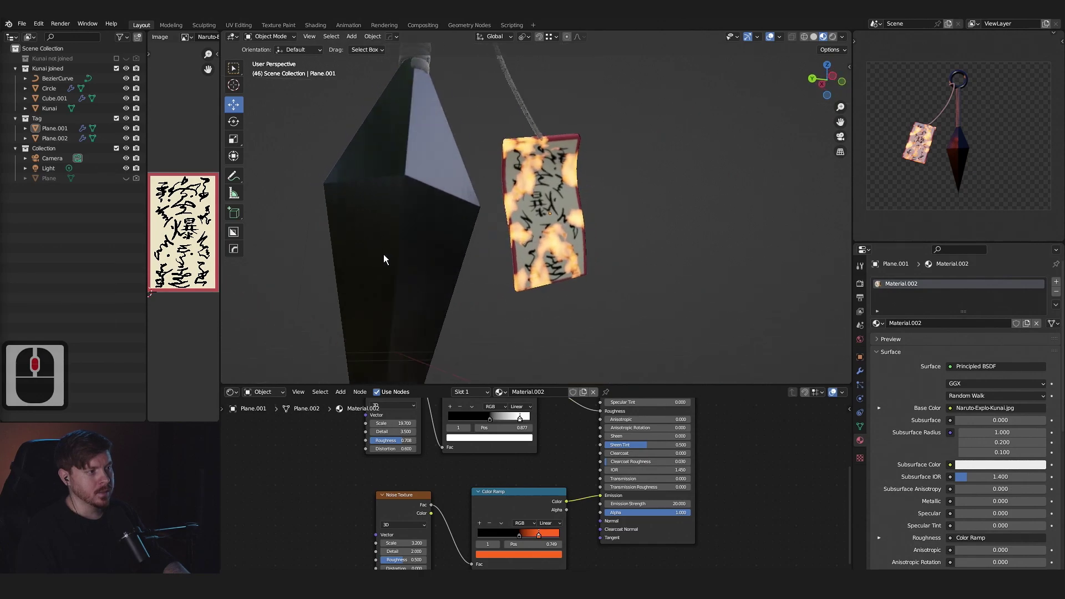
key(r)
click(567, 301)
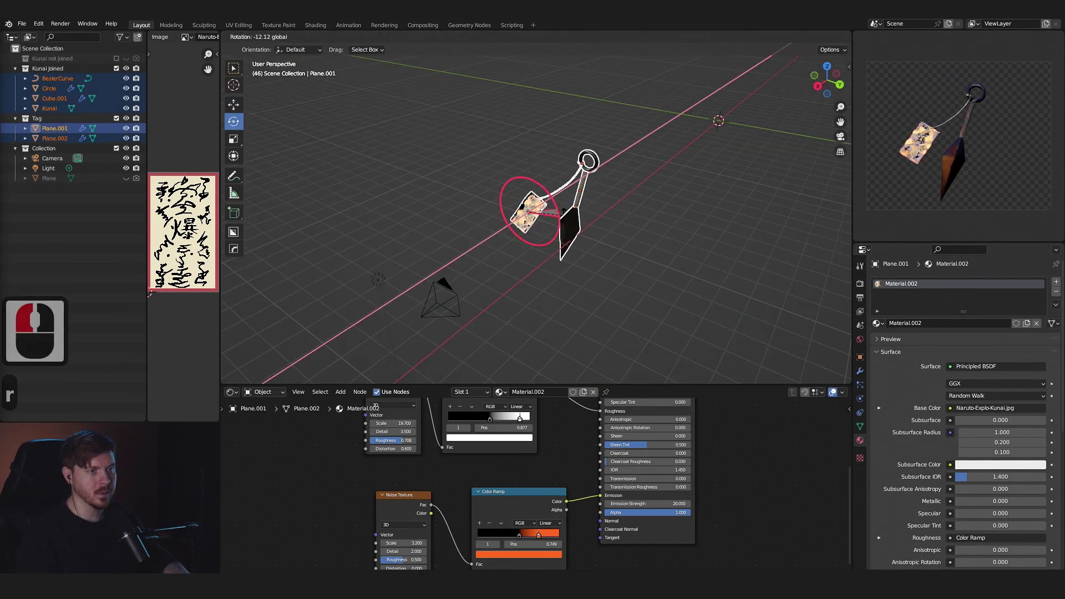
scroll(down, 3)
Tilt the tags with the kunai, then add a cube scaled up around the whole scene.
key(a)
click(651, 226)
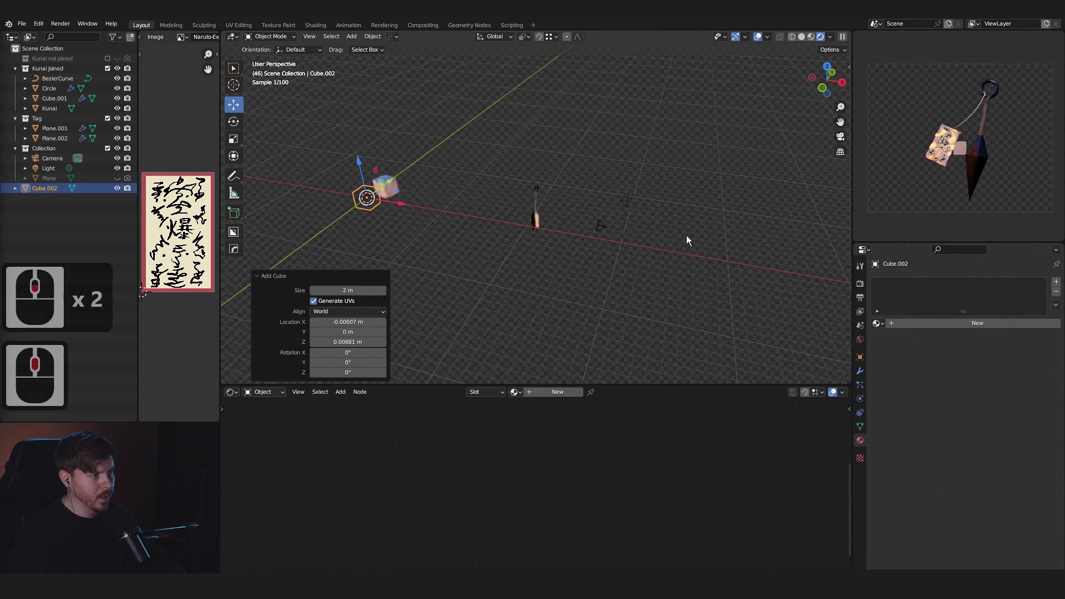
key(s)
key(s)
middle_click(511, 226)
Give the cube a material with a Volume Scatter node (density 0.005, anisotropy 0.736) in Volume.
click(547, 400)
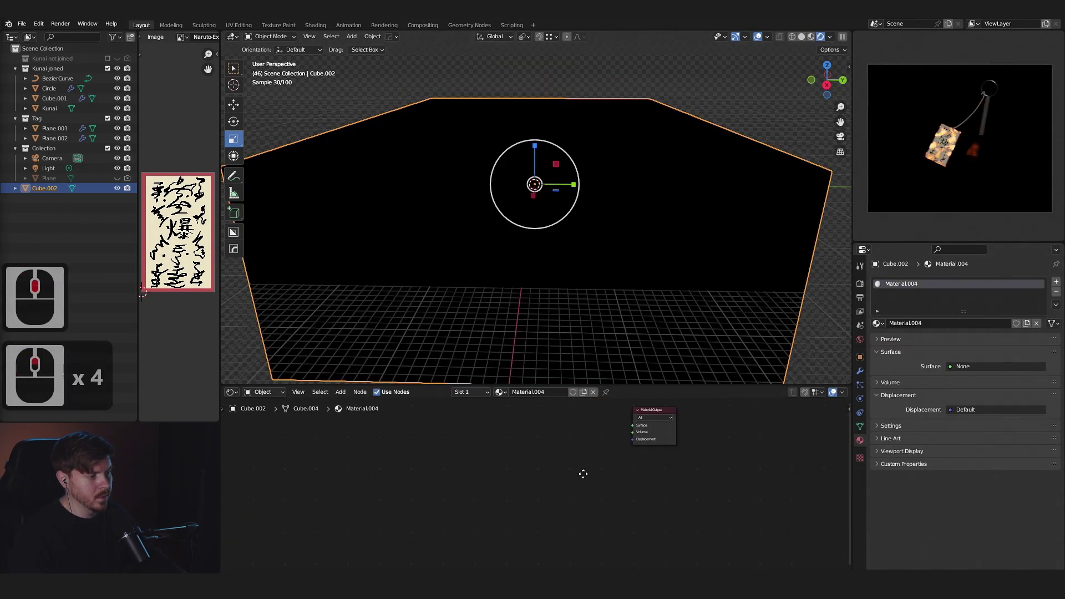
double_click(524, 456)
key(a)
text(vol)
double_click(507, 475)
click(606, 453)
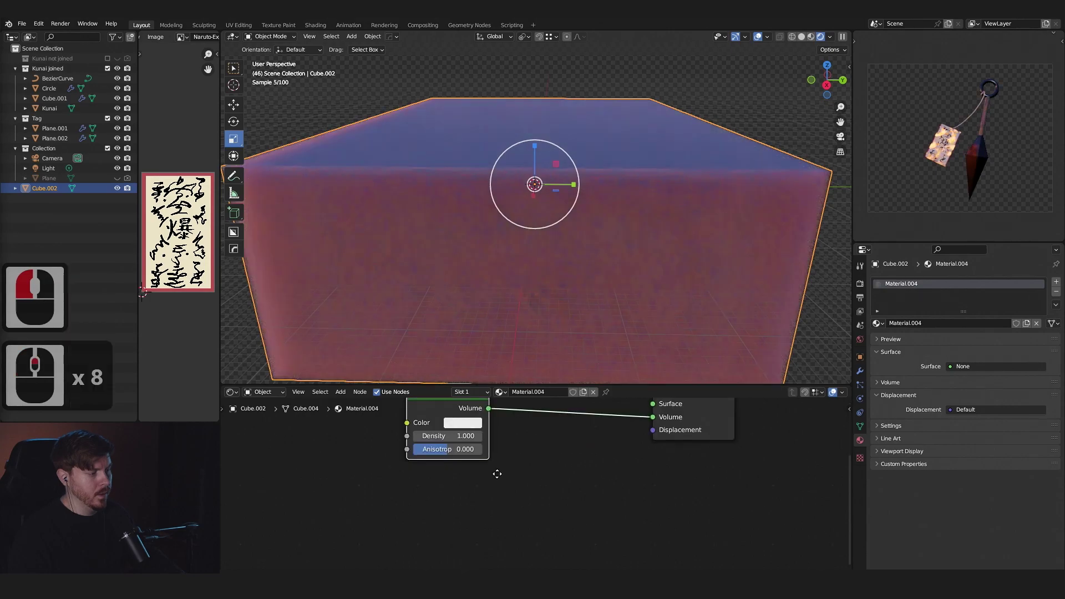
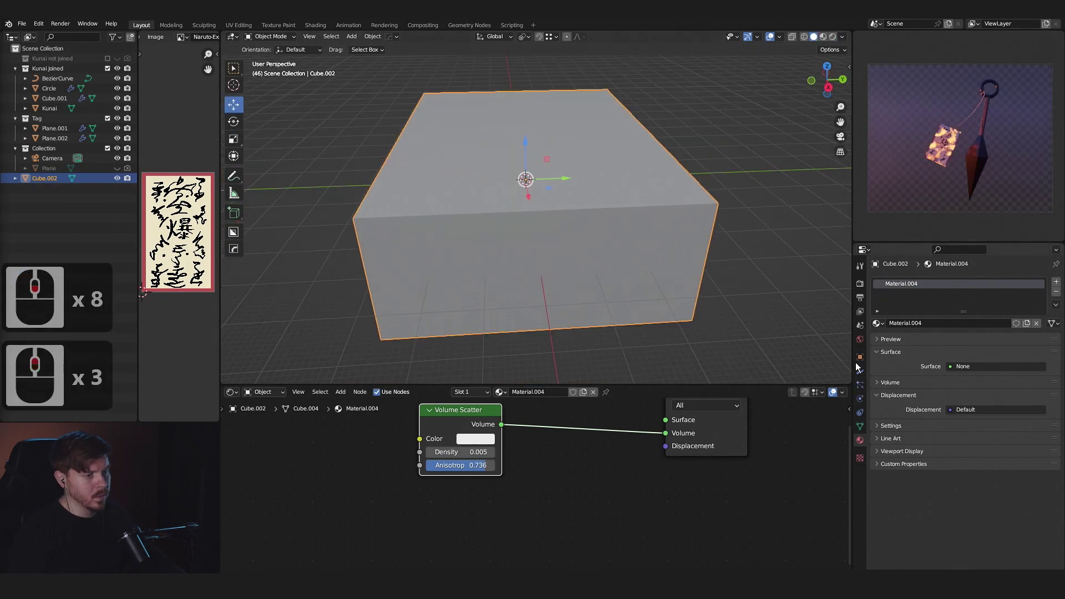
Set the fog cube's viewport display to Bounds only.
click(862, 364)
click(882, 519)
scroll(down, 3)
click(887, 532)
scroll(down, 3)
click(982, 529)
click(585, 265)
Stretch the fog box wider along Y.
middle_click(565, 253)
middle_click(596, 261)
scroll(down, 3)
middle_click(630, 322)
scroll(up, 3)
key(s)
click(531, 147)
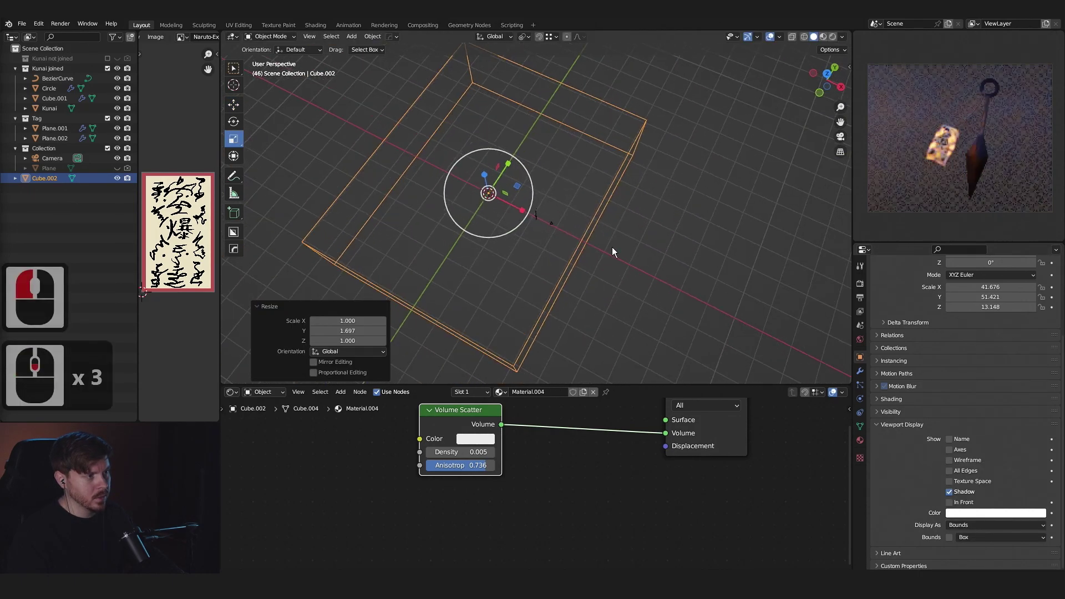
Import the RockBeachLarge010 2K model from the Poliigon free Models library.
key(n)
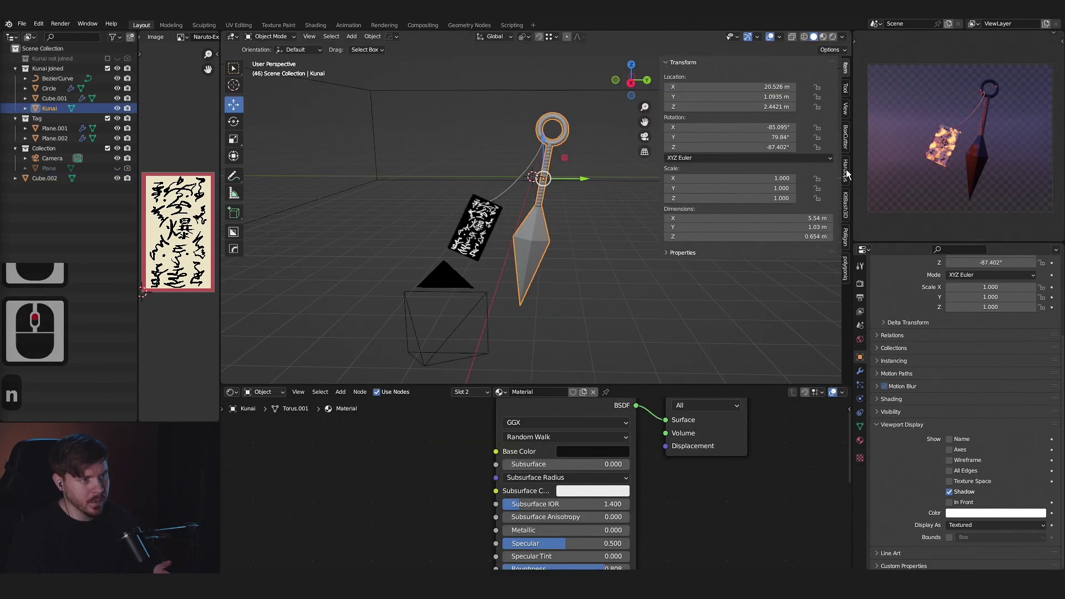
click(850, 234)
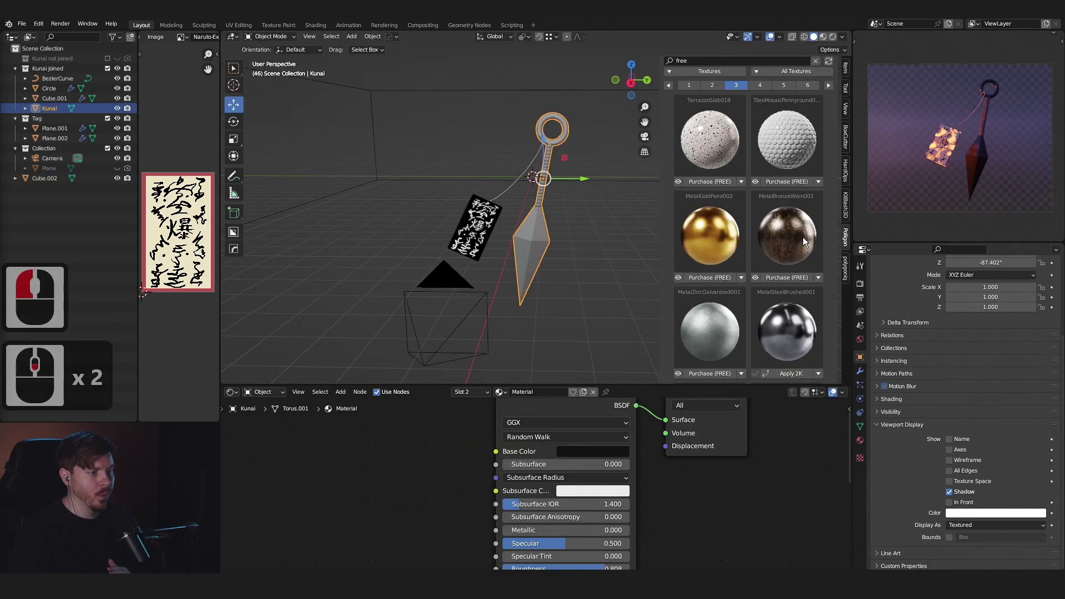
click(723, 122)
click(694, 134)
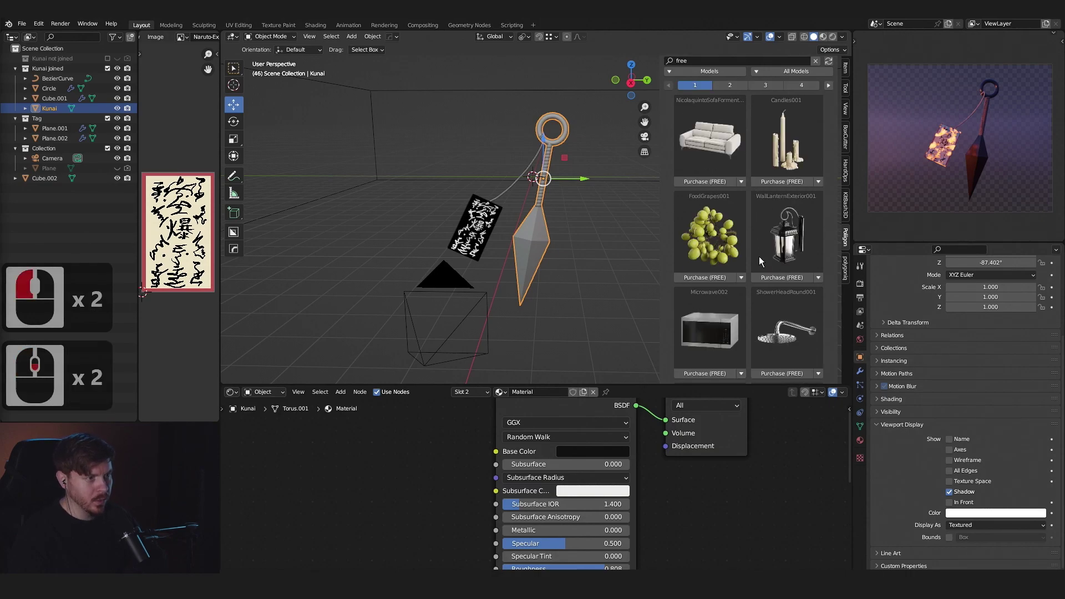
key(g)
click(778, 303)
click(510, 300)
Tilt the rock 12.8° on Y under the kunai, undo stray edits, and select the camera.
key(s)
click(498, 366)
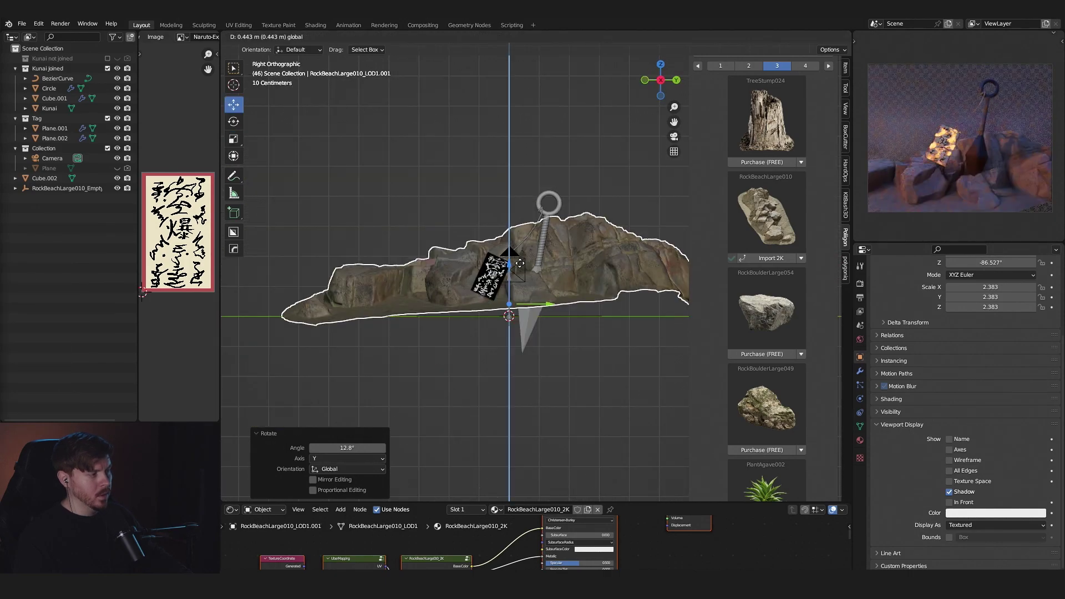
click(526, 273)
key(ctrl+z)
key(ctrl+z)
middle_click(569, 316)
click(587, 365)
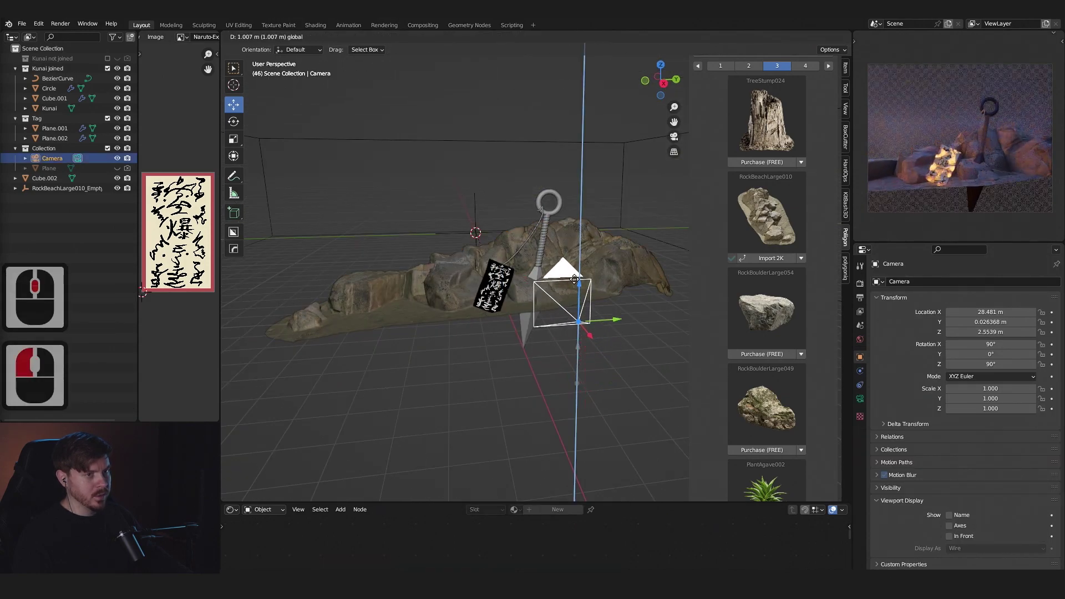
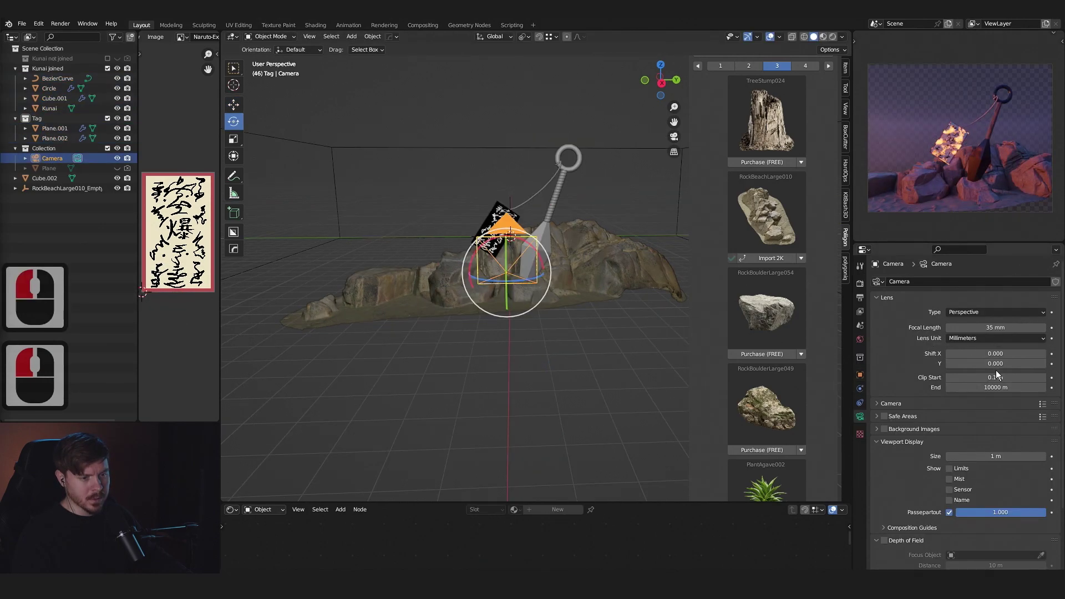
Set the camera's Focal Length to 25 mm and start re-aiming it at the kunai.
text(25)
key(Return)
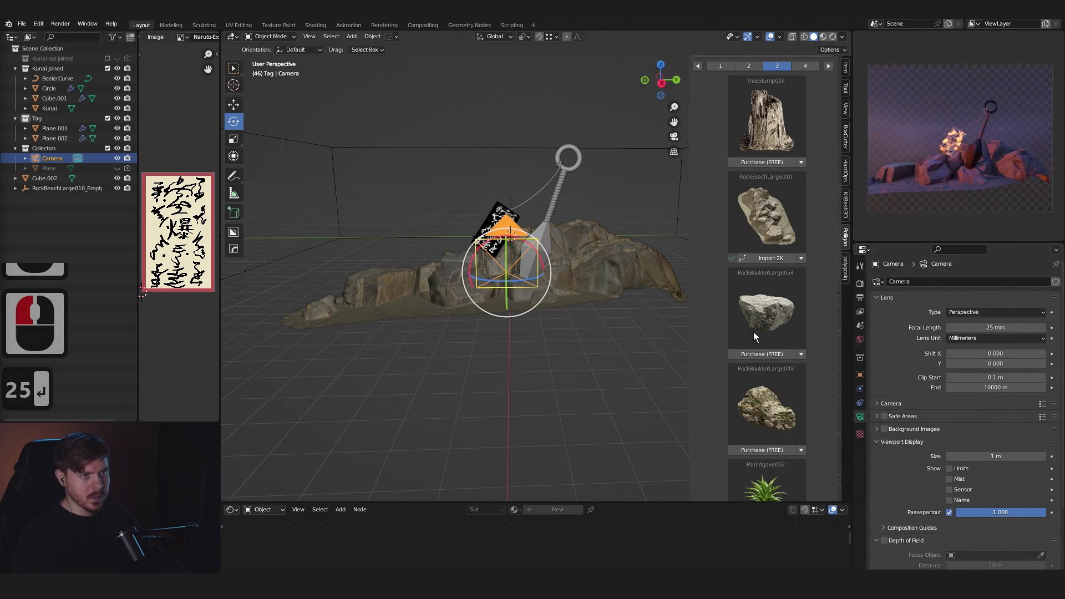
key(Return)
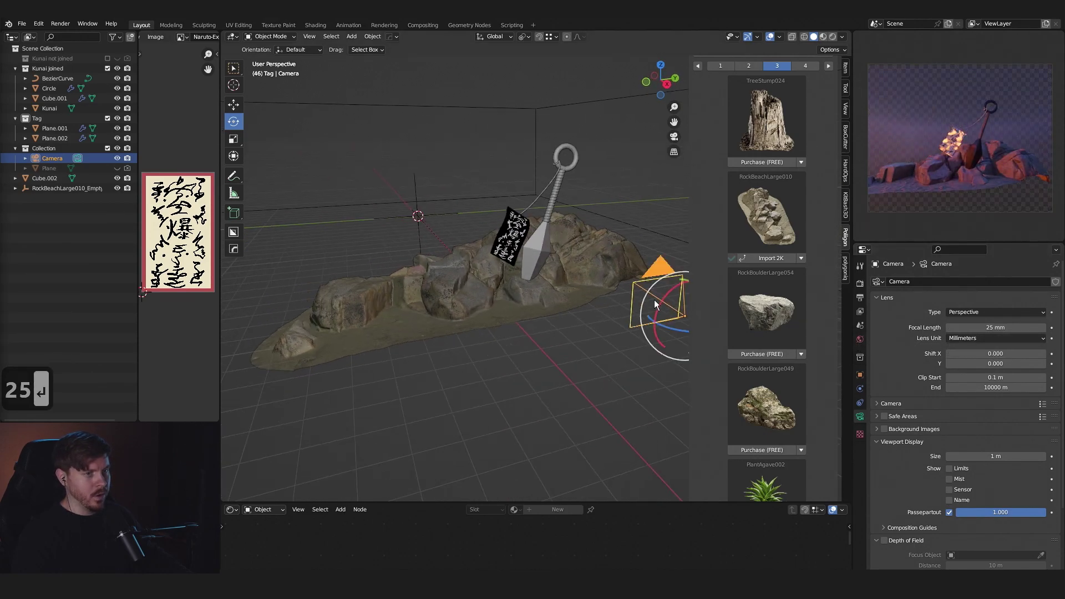
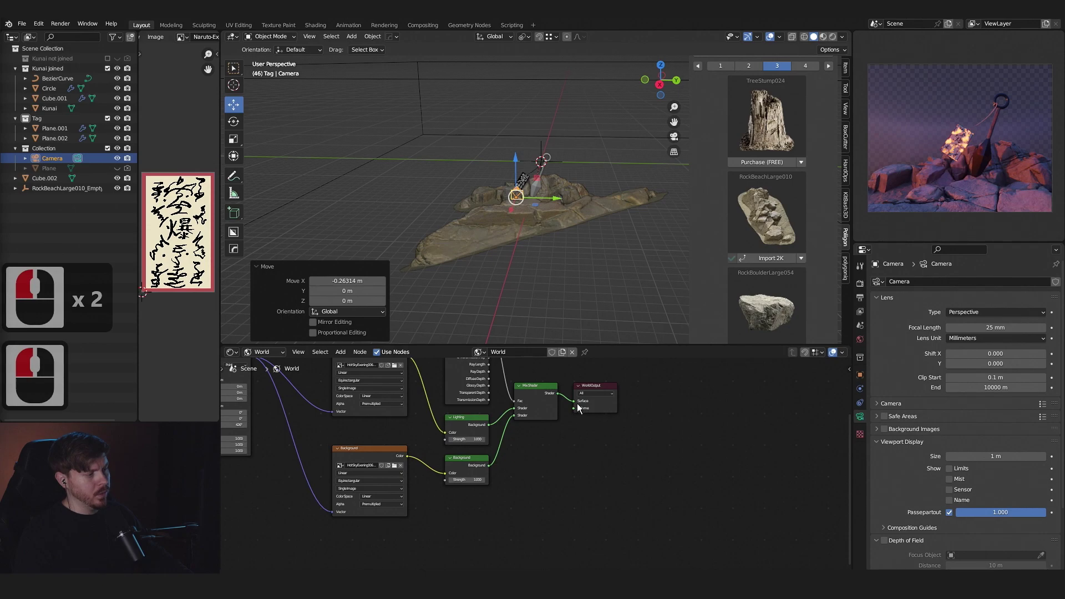
Add a Spot light above the rocks.
click(576, 409)
key(a)
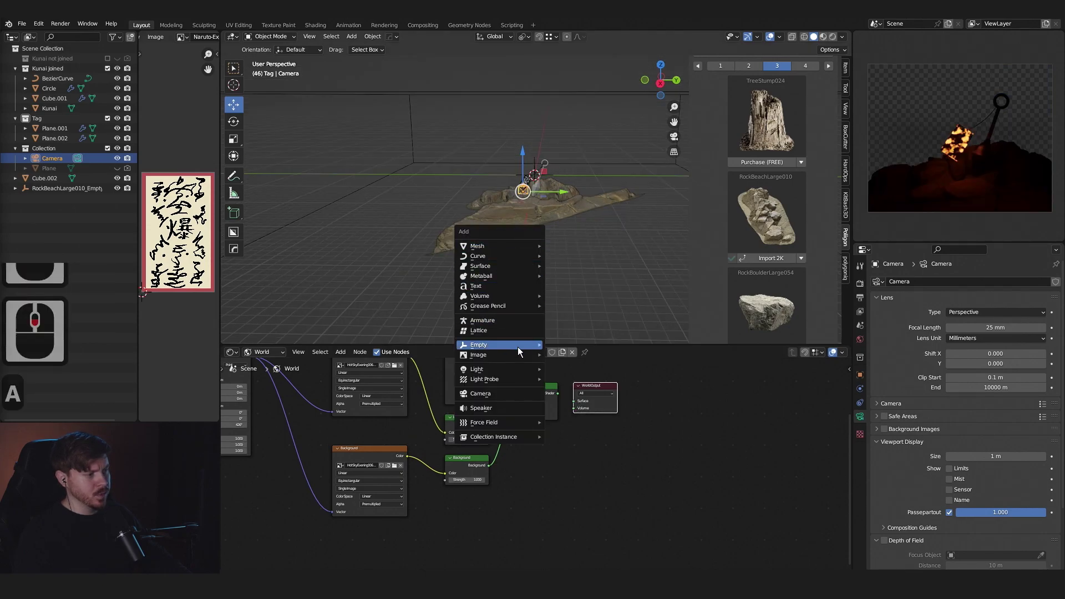
click(595, 362)
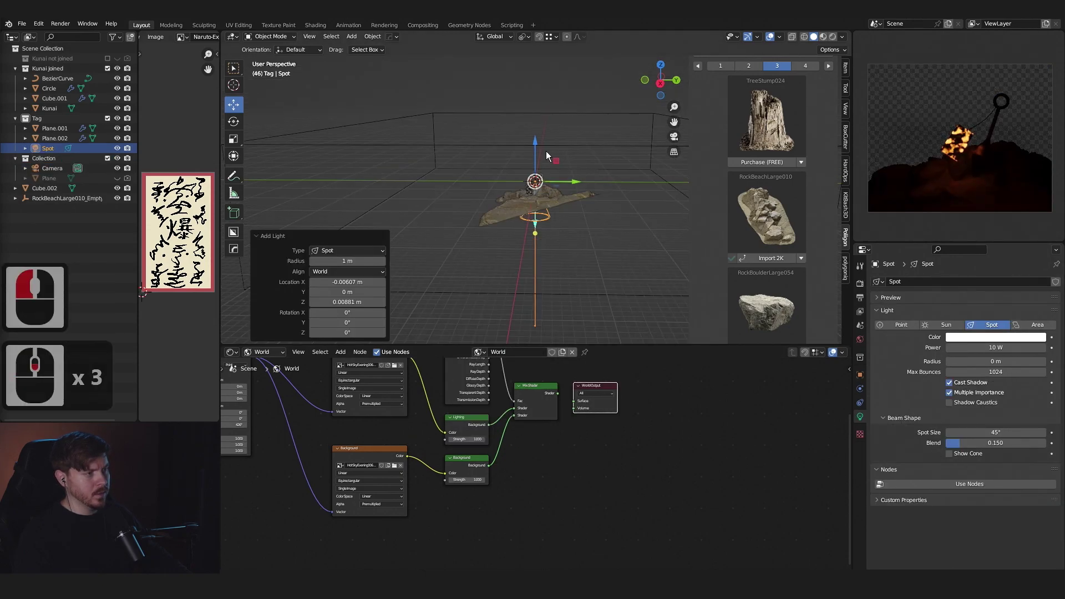
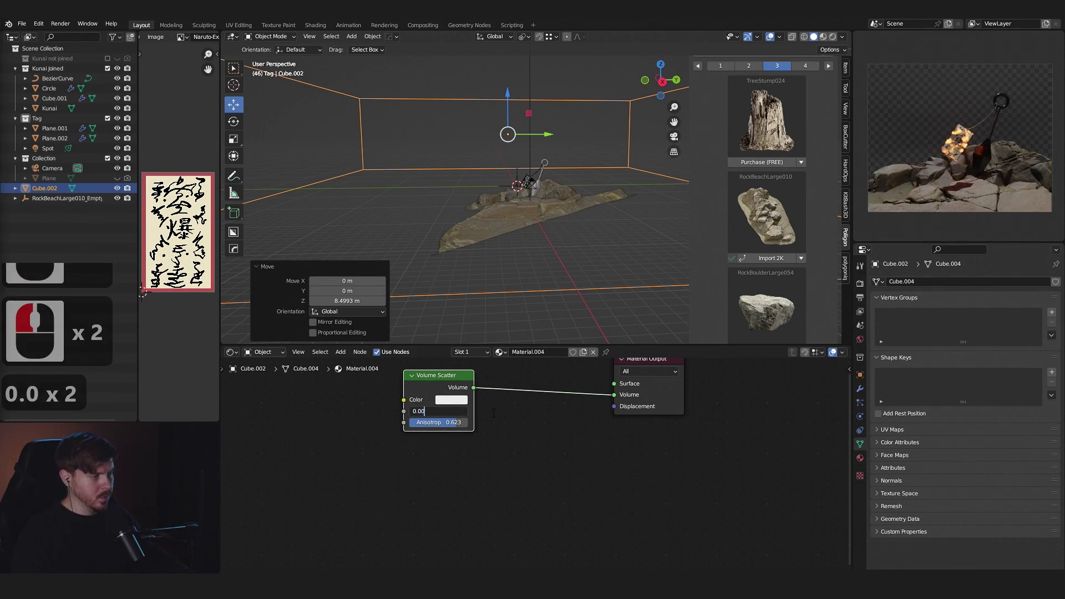
Retune the fog's Volume Scatter density and set its anisotropy to 0.5.
text(7)
key(Return)
click(502, 415)
text(0.5)
key(Return)
Tint the spot light's colour toward a desaturated blue.
click(880, 381)
click(1005, 342)
click(1003, 244)
click(1004, 242)
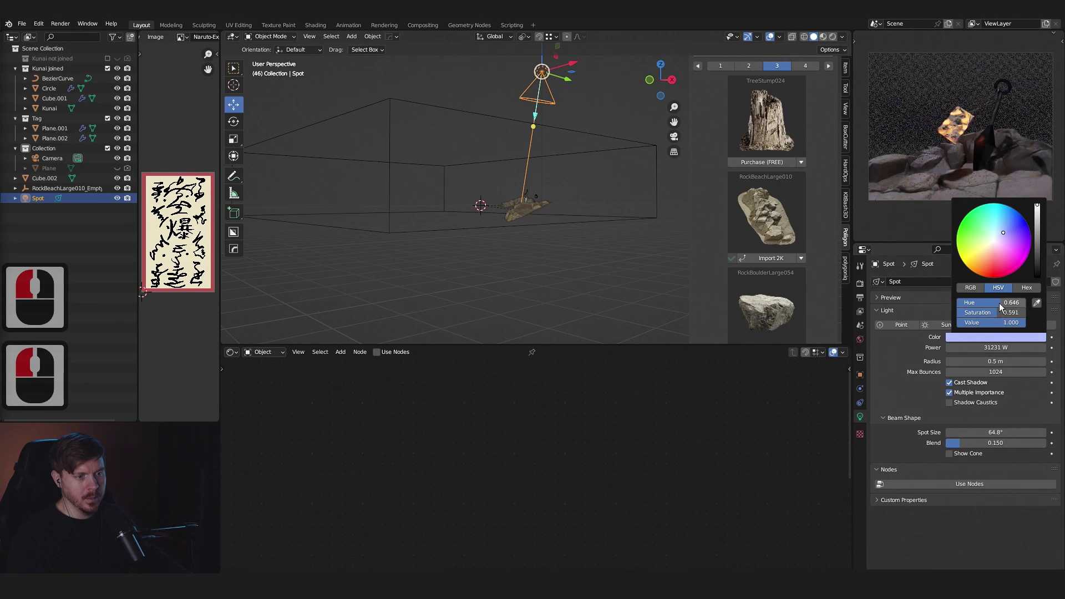
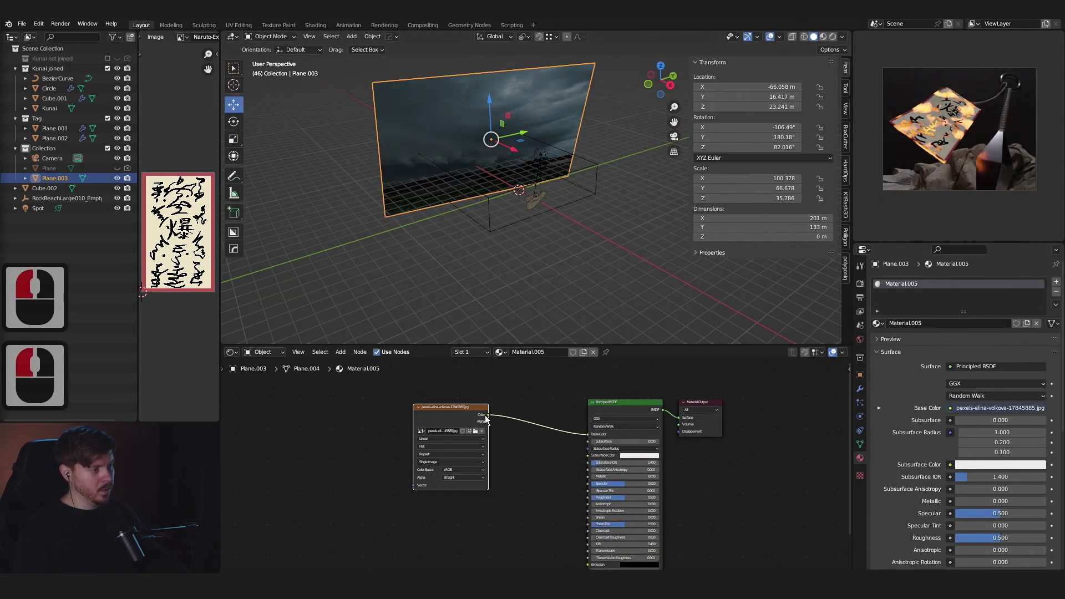
Move the cloudy-sky backdrop plane along one axis into place behind the scene.
click(597, 517)
key(g)
middle_click(513, 124)
click(513, 123)
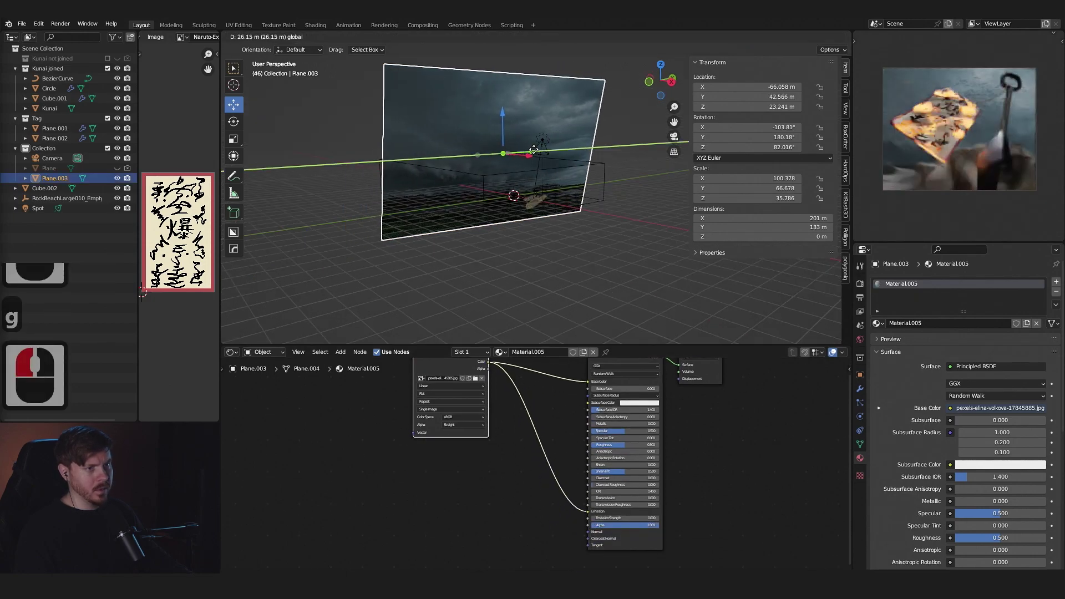
click(513, 158)
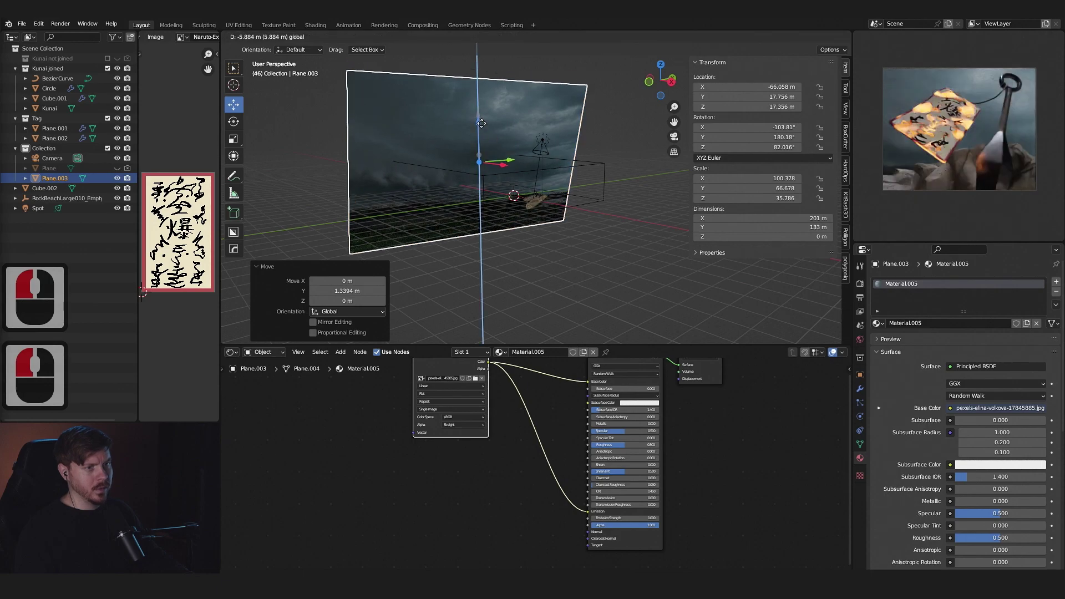
middle_click(542, 239)
click(543, 238)
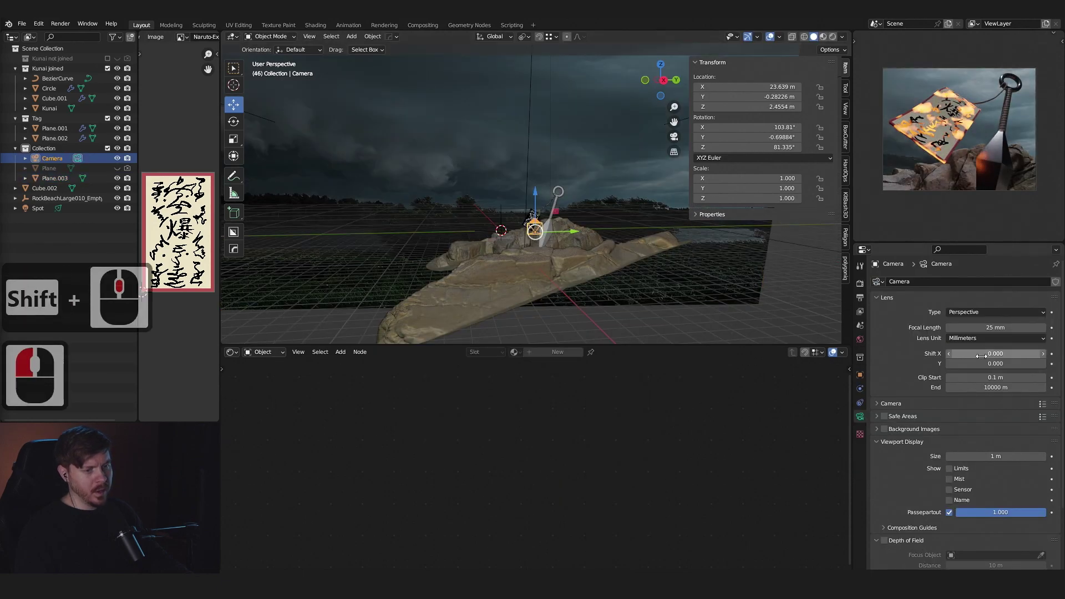
Set the render output resolution to 1920×1080.
click(865, 299)
text(19)
double_click(865, 292)
text(20)
key(Tab)
key(Tab)
text(080)
key(Return)
Duplicate the backdrop plane and rotate the copy -27.3° about Z to sit angled beside it.
middle_click(477, 229)
click(477, 229)
middle_click(610, 177)
middle_click(511, 169)
middle_click(494, 162)
middle_click(489, 117)
click(488, 118)
middle_click(531, 143)
key(d)
key(Escape)
key(r)
key(g)
click(563, 165)
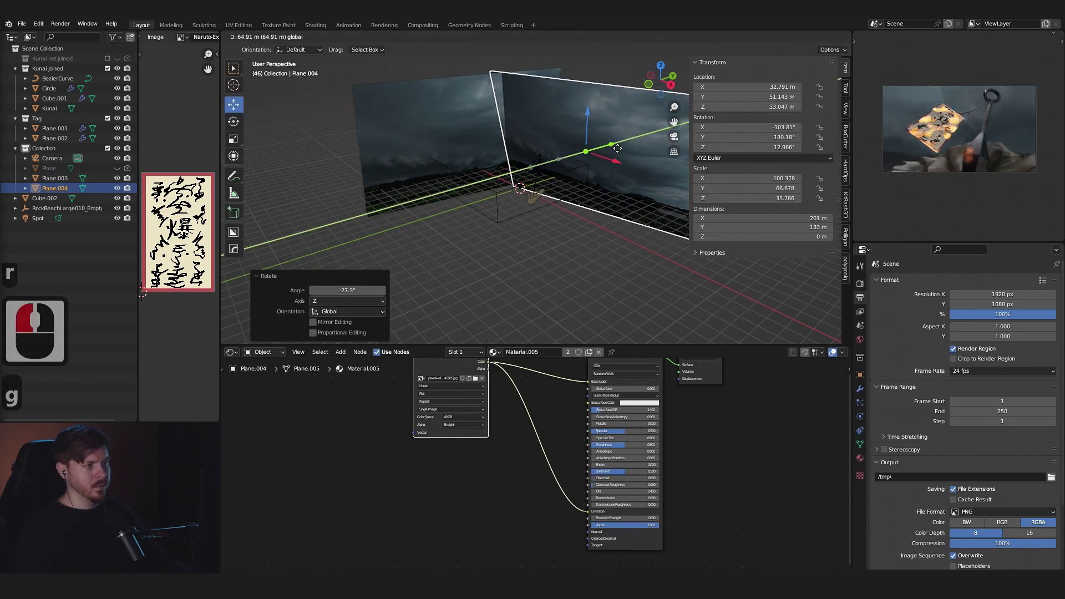
click(633, 165)
Raise the render resolution percentage to 200%.
key(r)
click(616, 167)
key(g)
middle_click(558, 248)
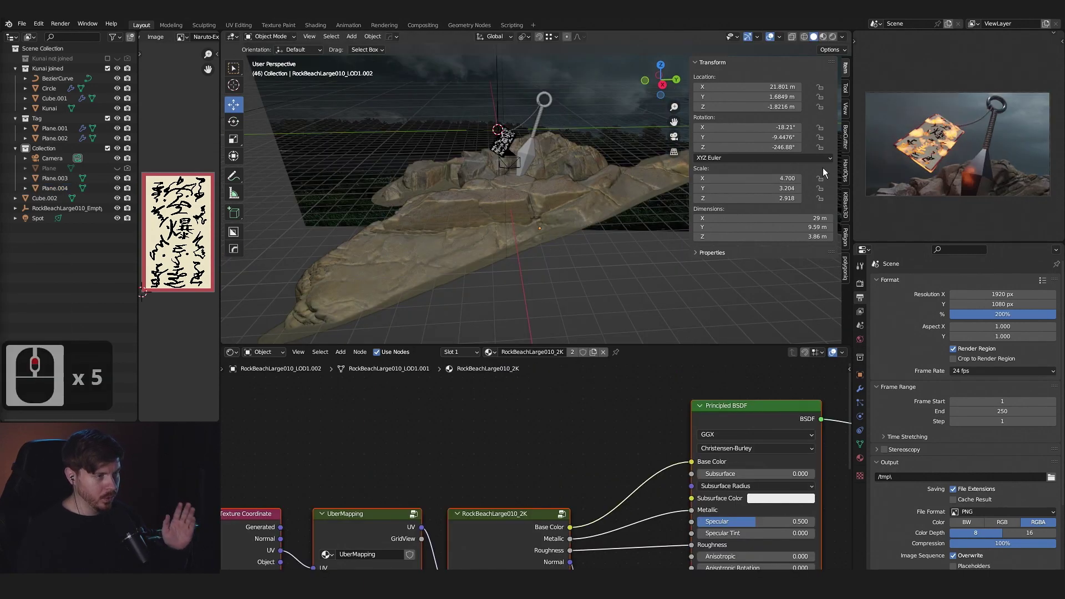
Add an Empty and move it up to sit centred on the paper tag.
middle_click(936, 182)
middle_click(940, 209)
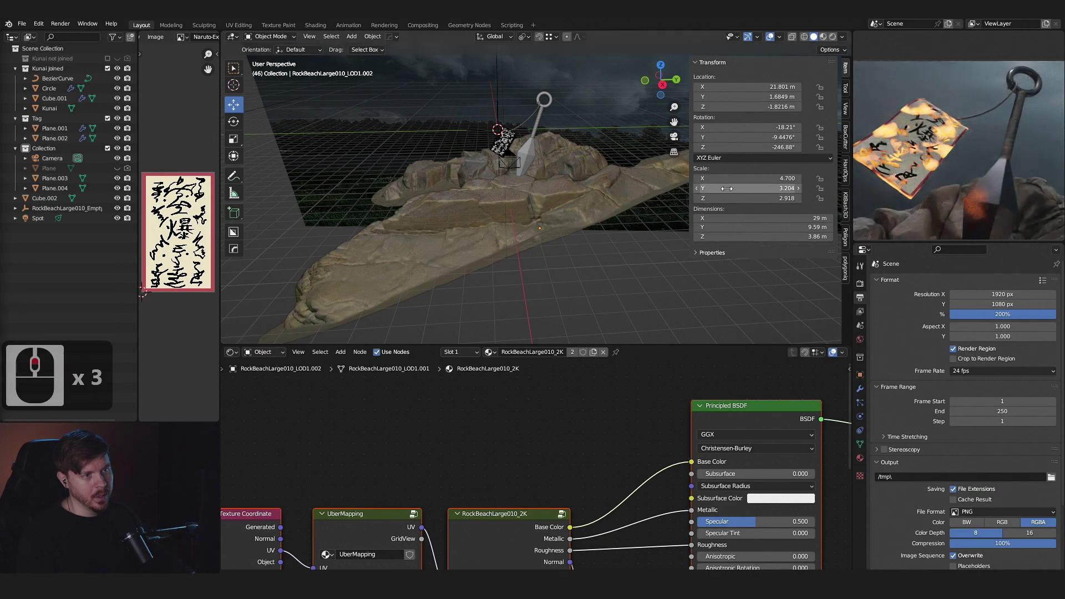
middle_click(585, 197)
key(a)
click(640, 296)
double_click(531, 147)
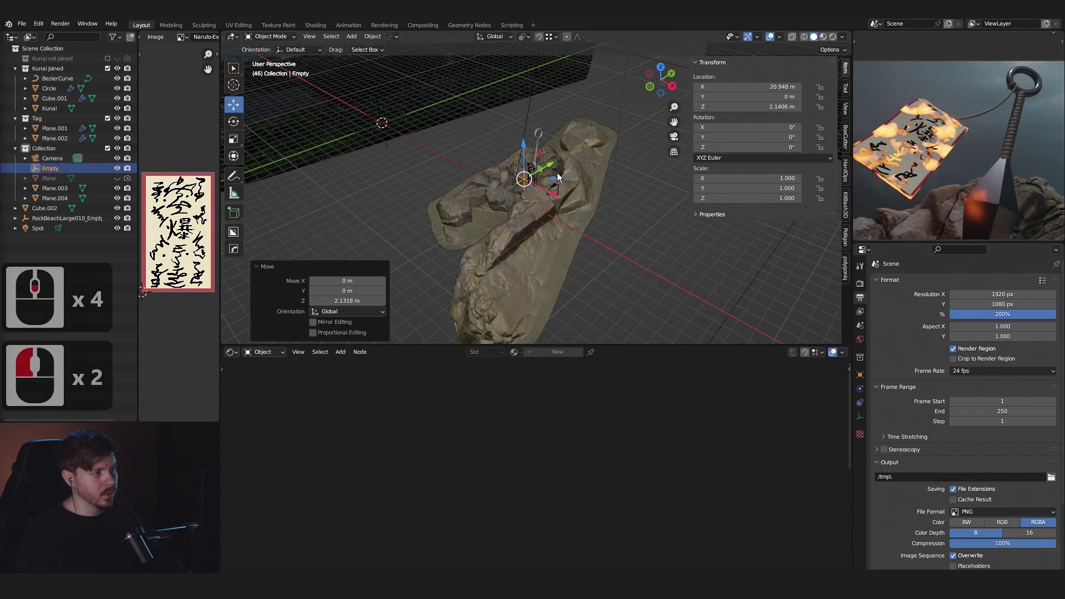
key(f)
click(561, 187)
middle_click(560, 187)
click(544, 155)
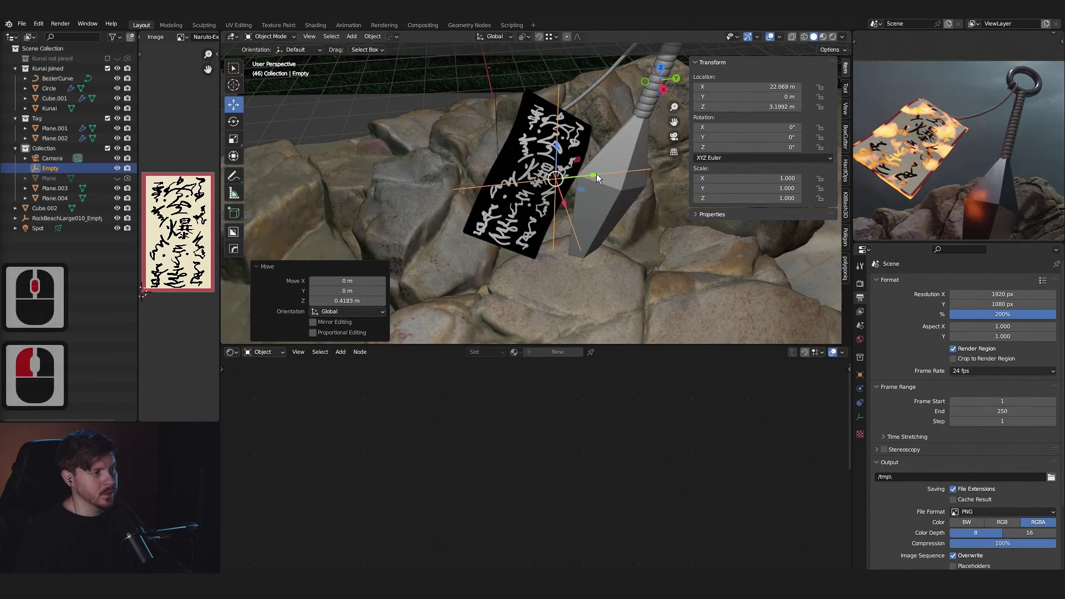
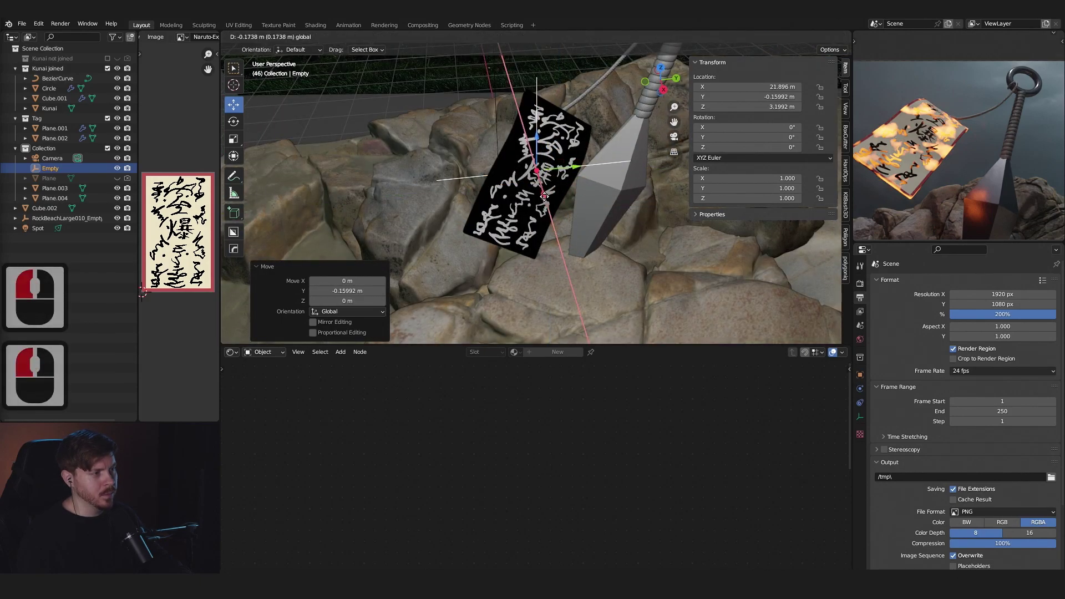
middle_click(598, 200)
middle_click(628, 209)
click(558, 150)
Enable the camera's Depth of Field with the Empty as its Focus Object.
middle_click(570, 160)
middle_click(514, 160)
middle_click(566, 180)
middle_click(534, 179)
middle_click(584, 250)
scroll(down, 3)
scroll(down, 3)
click(525, 231)
scroll(down, 3)
click(864, 425)
scroll(down, 3)
click(896, 477)
click(1046, 484)
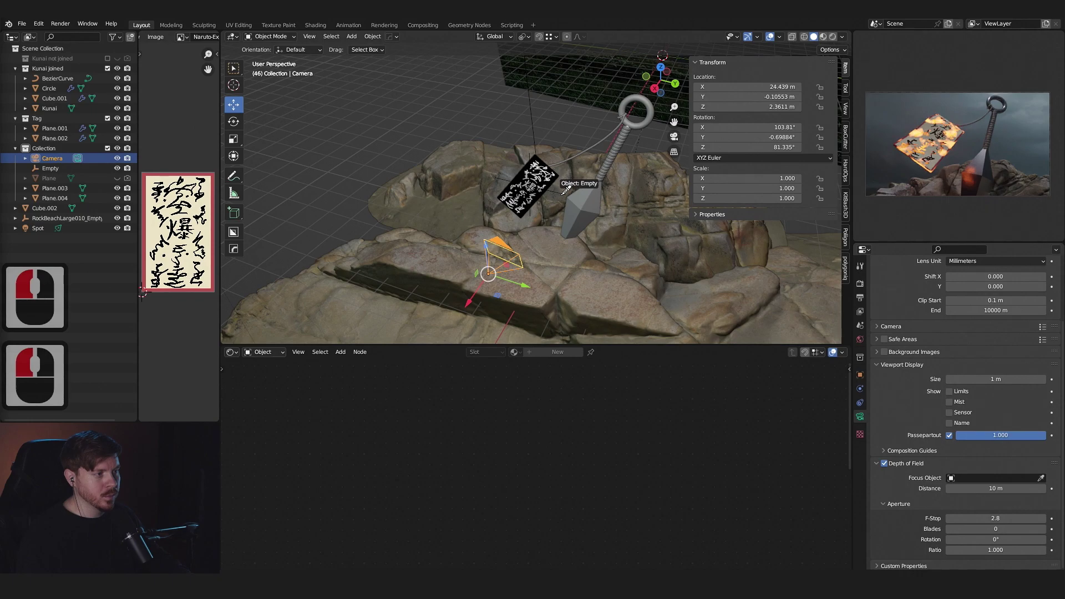
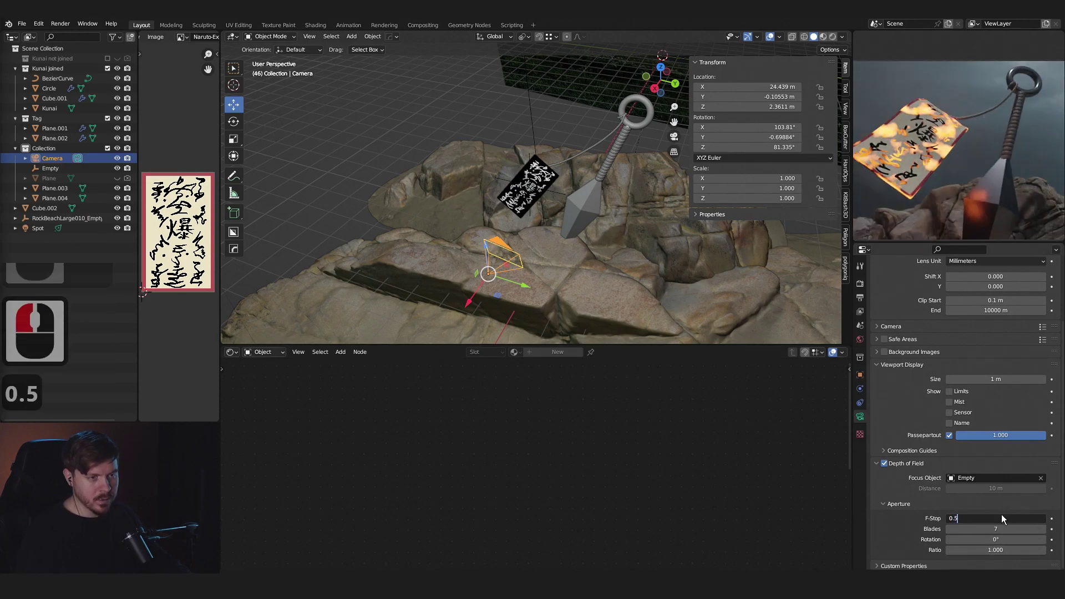
Confirm F-Stop 0.5, then scale the imported TreeStump024 up to 3.218.
key(Return)
middle_click(603, 194)
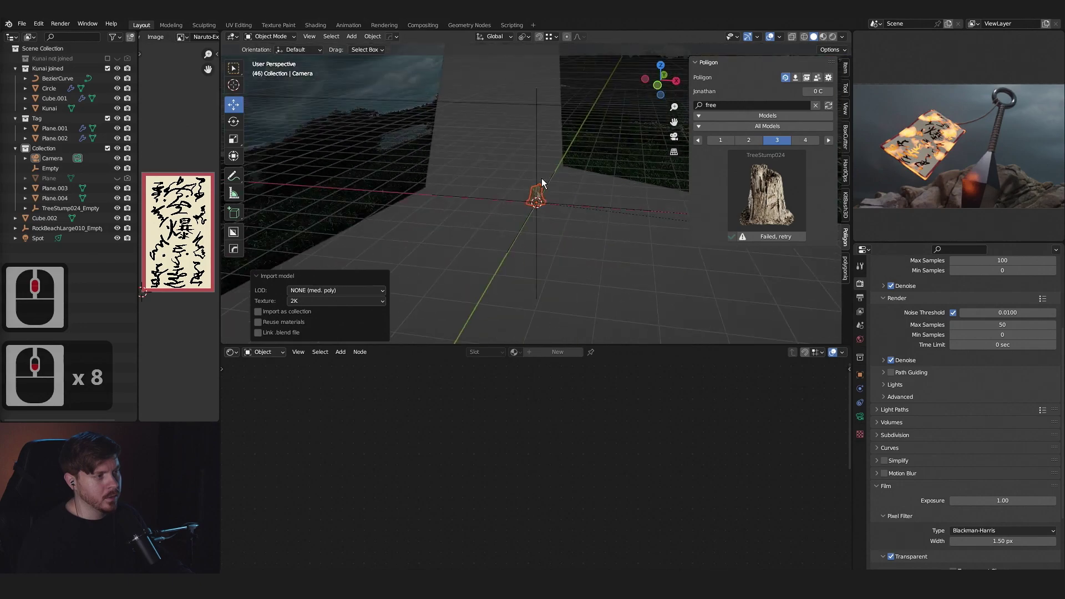
middle_click(544, 180)
scroll(down, 3)
key(g)
click(561, 208)
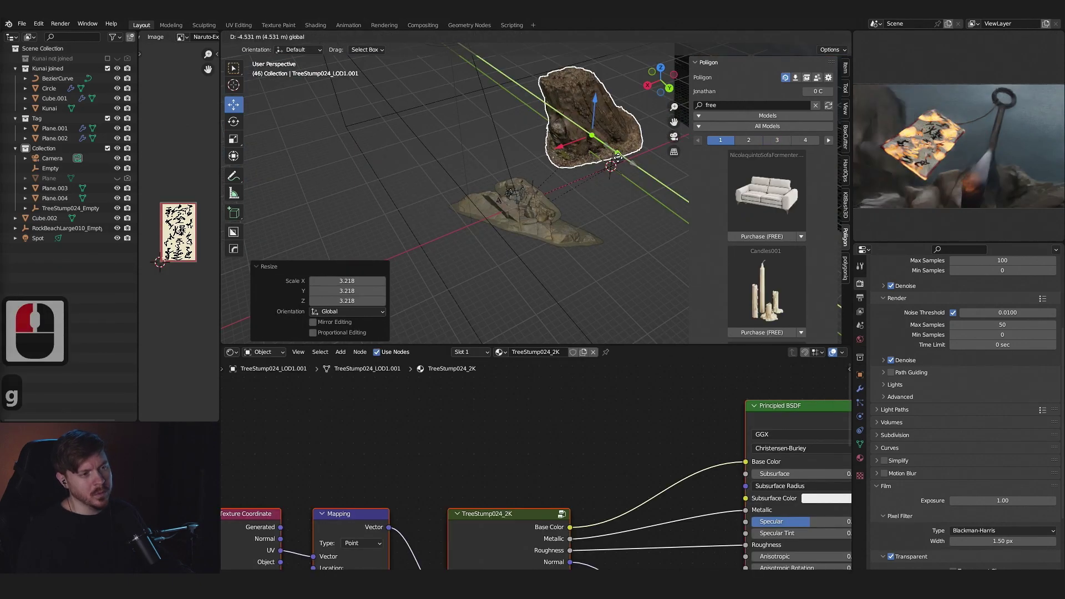
Move the stump behind the rocks, duplicate it and slide the copy aside.
scroll(down, 3)
key(r)
middle_click(593, 197)
click(550, 190)
key(Escape)
middle_click(514, 166)
key(g)
click(650, 199)
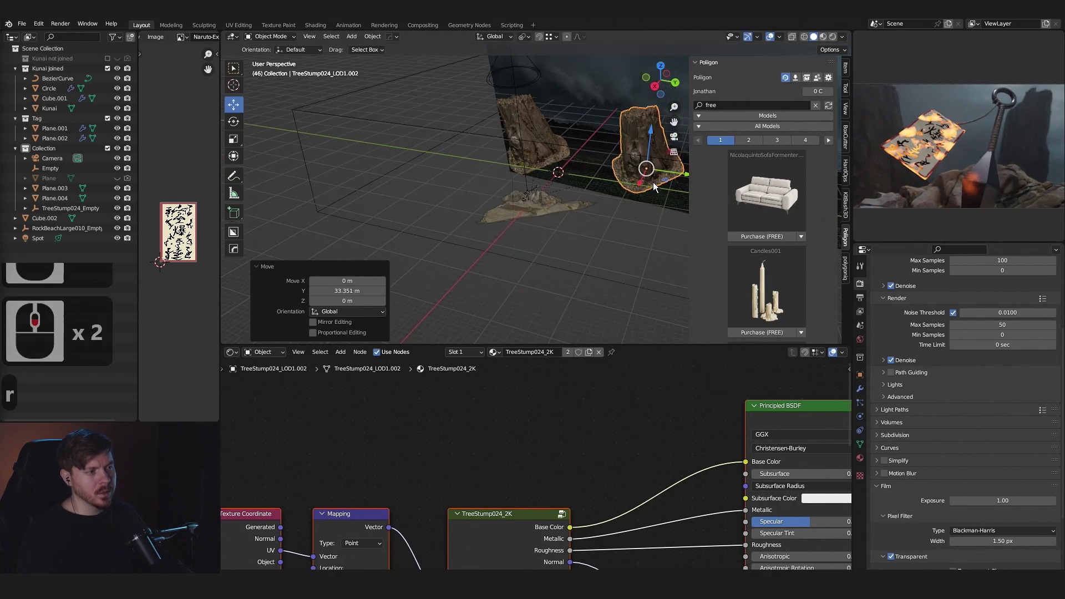